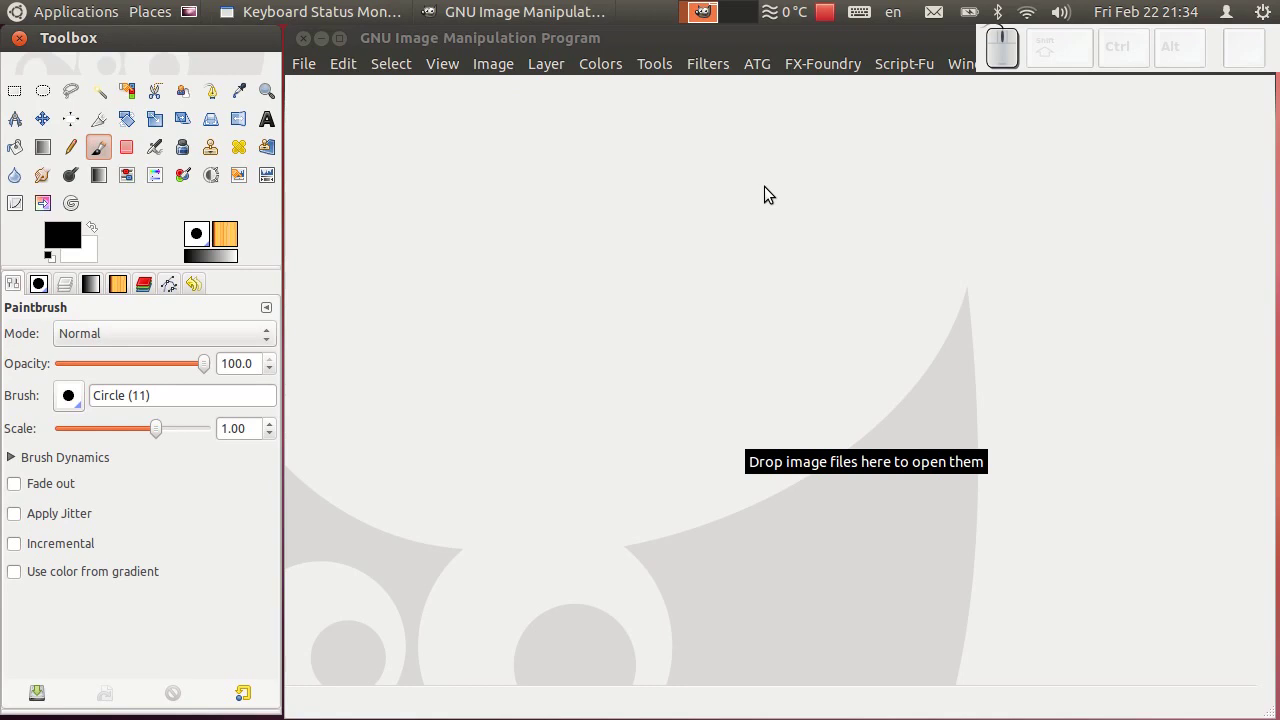
- Create a new 800×600 image filled with transparency via File > New
left_click_drag(316, 72, 319, 91)
left_click(319, 91)
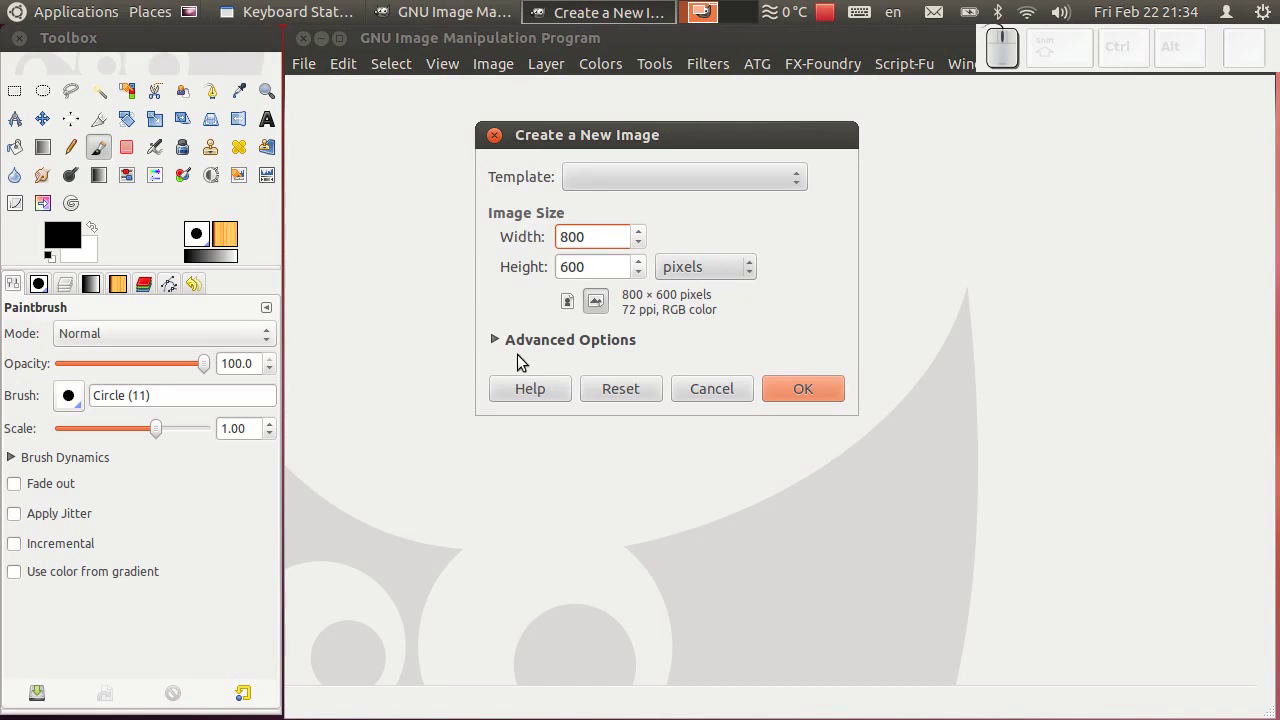
left_click(501, 345)
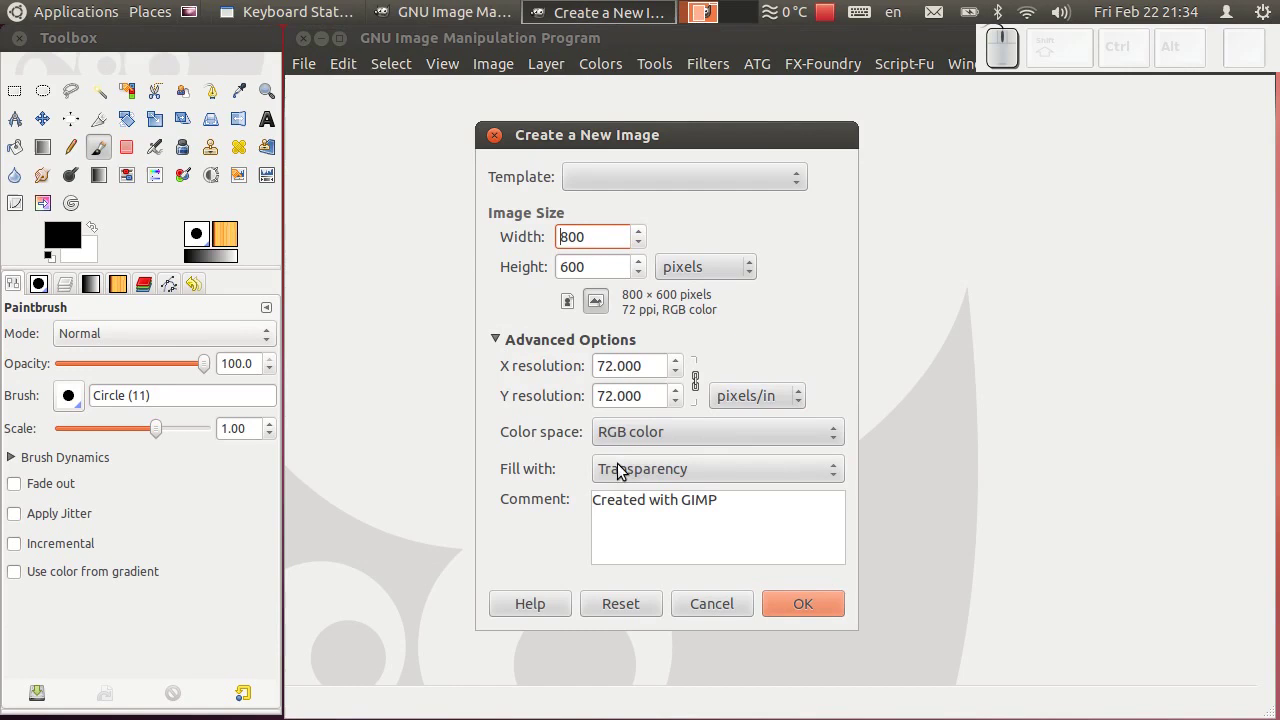
left_click(818, 613)
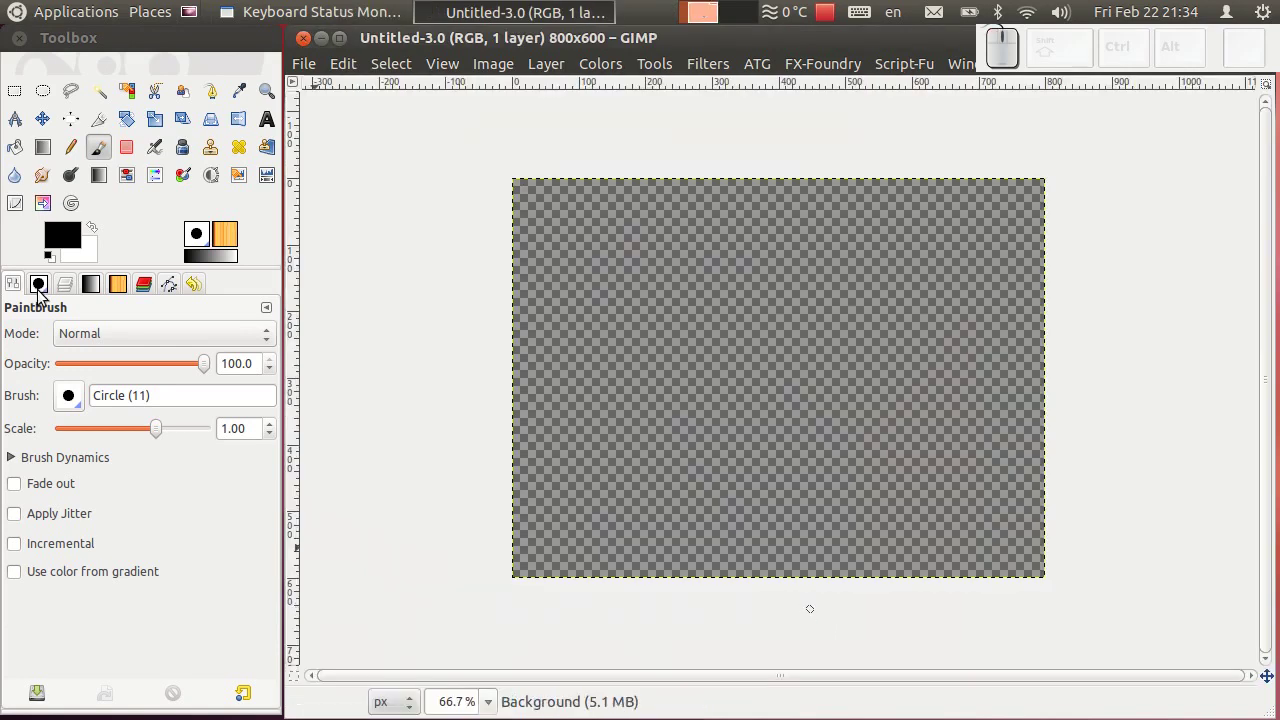
- Add a transparent layer named New Layer above the Background layer
left_click(70, 291)
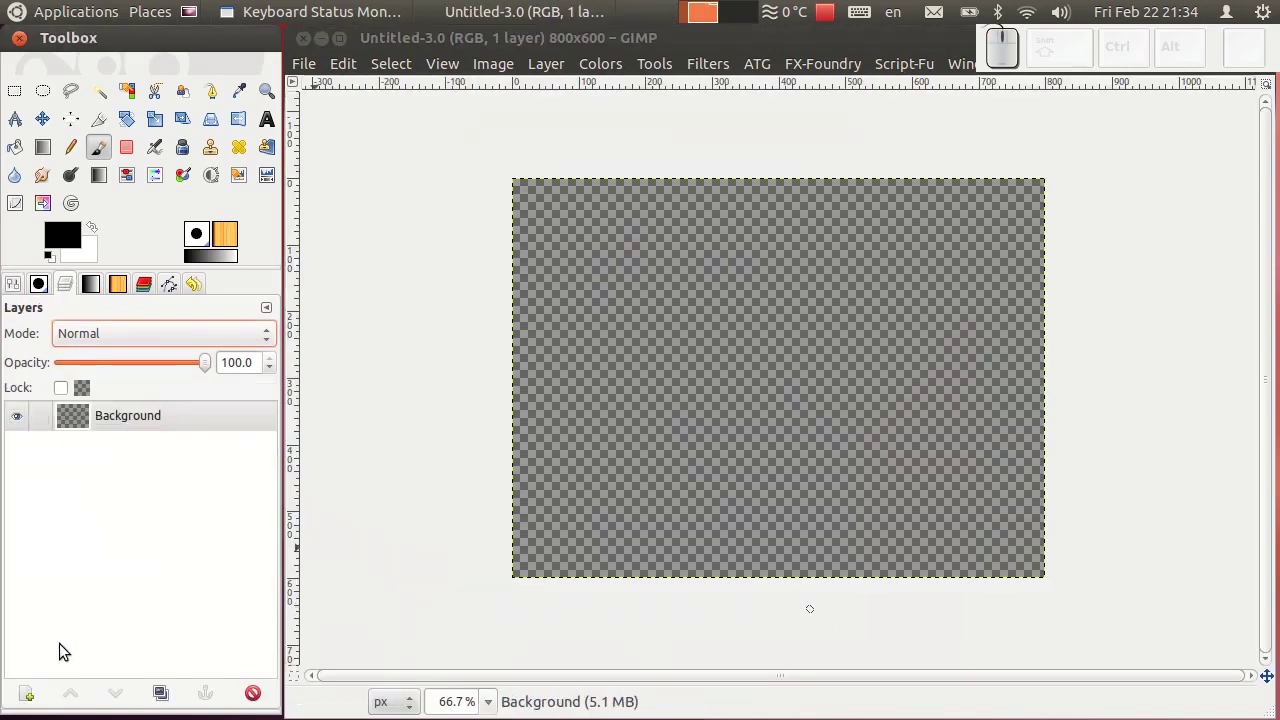
left_click(35, 696)
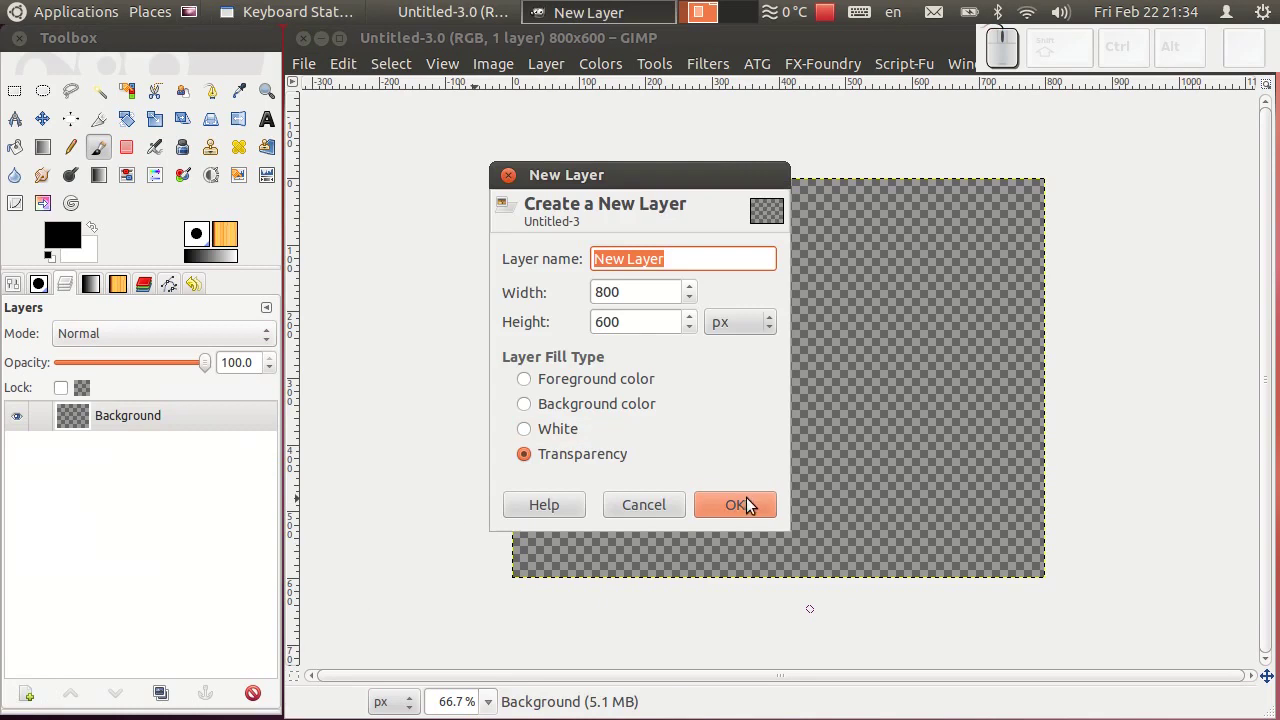
left_click(748, 506)
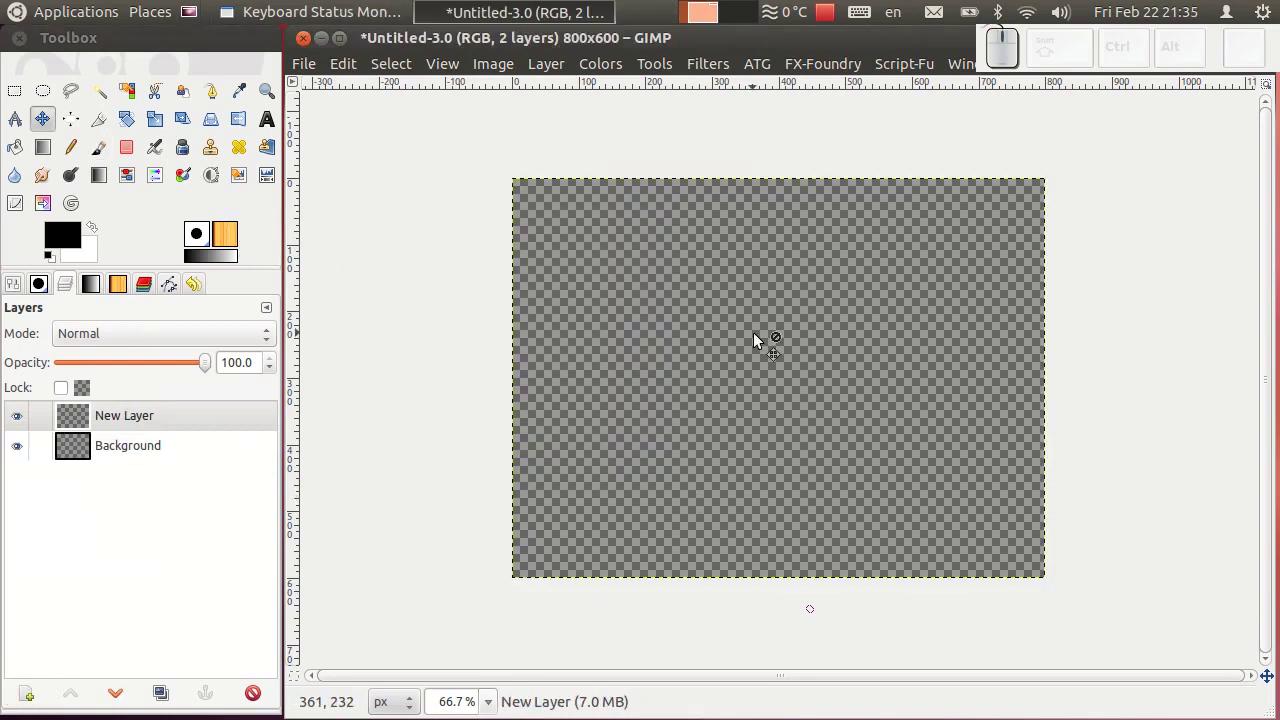
scroll("up", 3)
scroll("down", 3)
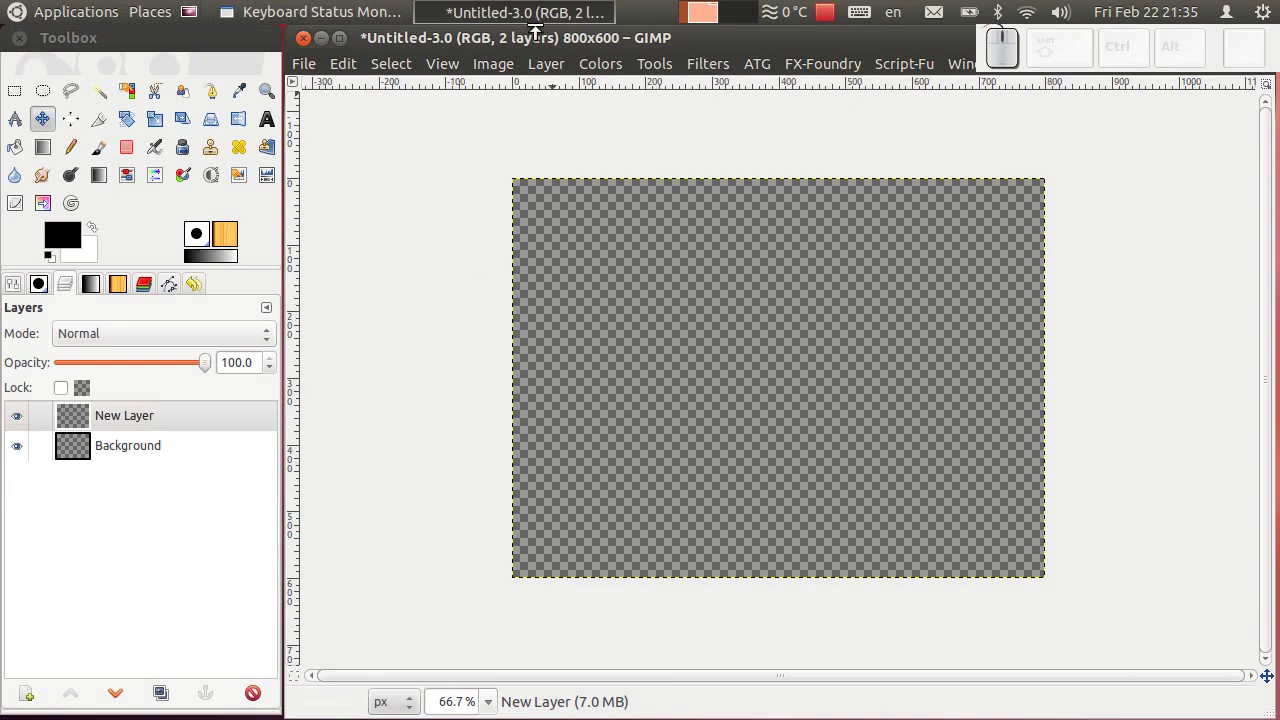
- Add a horizontal guide at 50% through the image centre
left_click(501, 68)
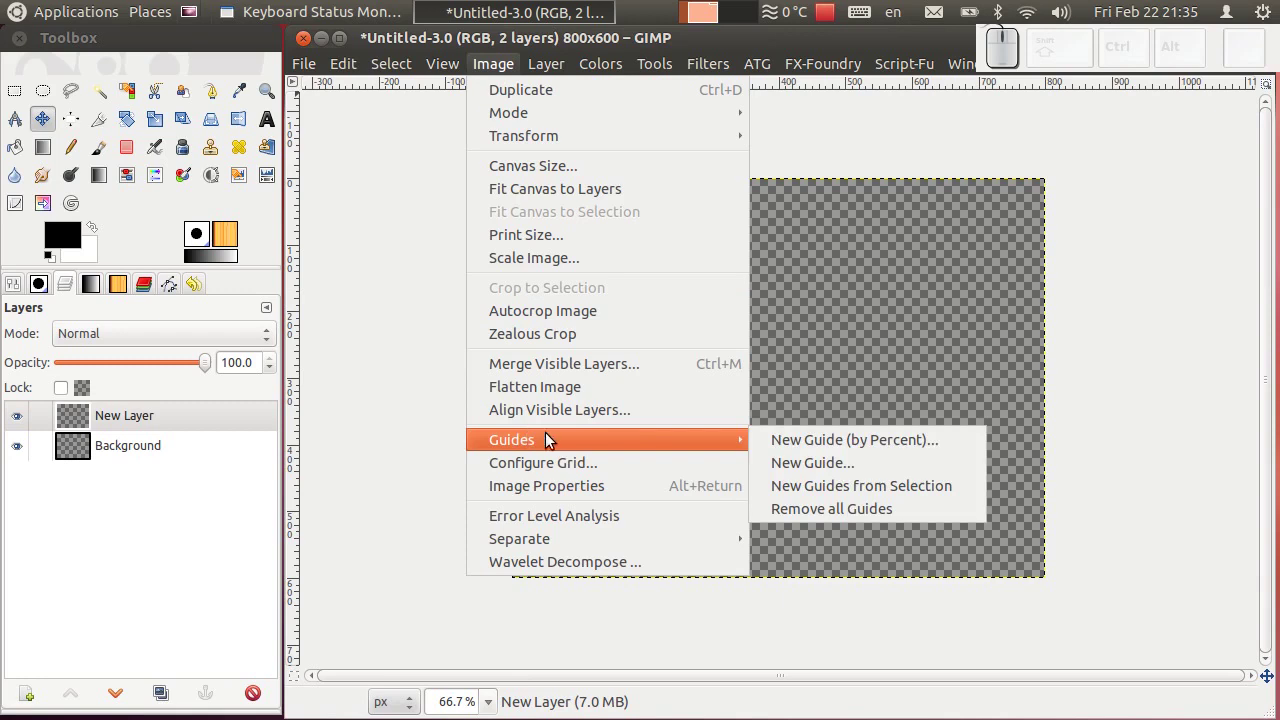
left_click_drag(866, 449, 725, 411)
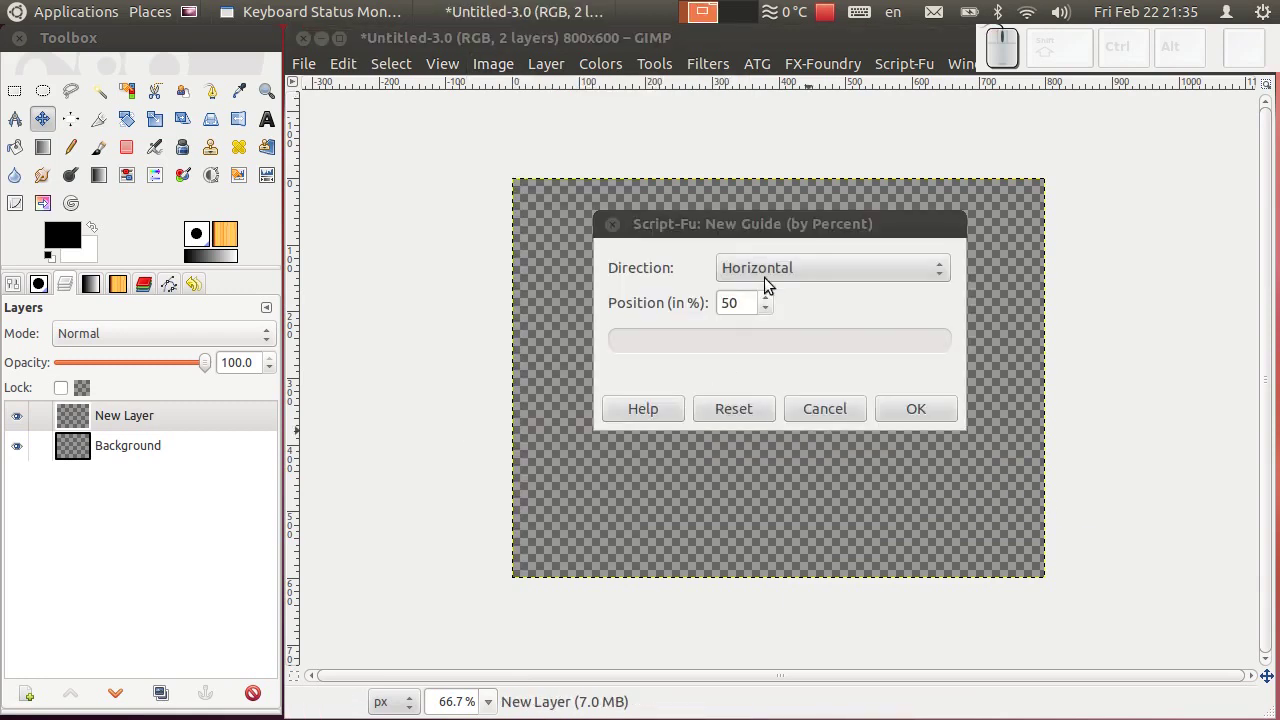
left_click(784, 275)
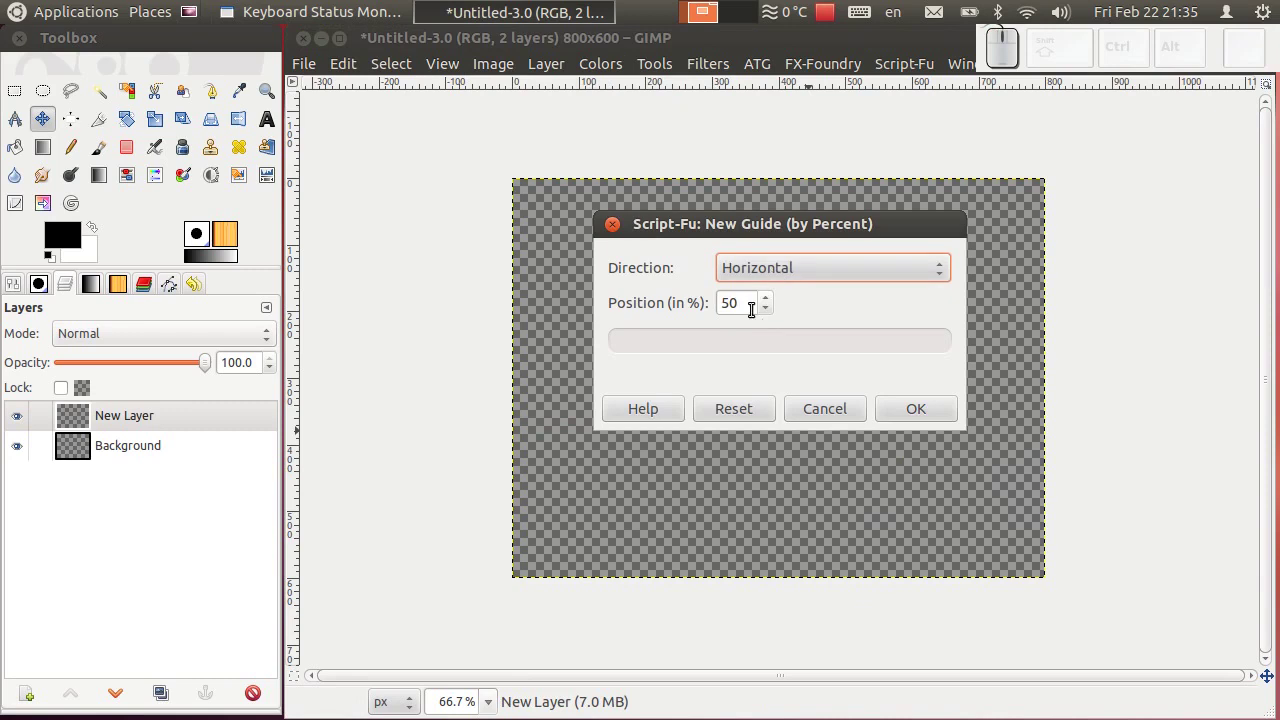
left_click_drag(934, 417, 617, 142)
left_click(519, 71)
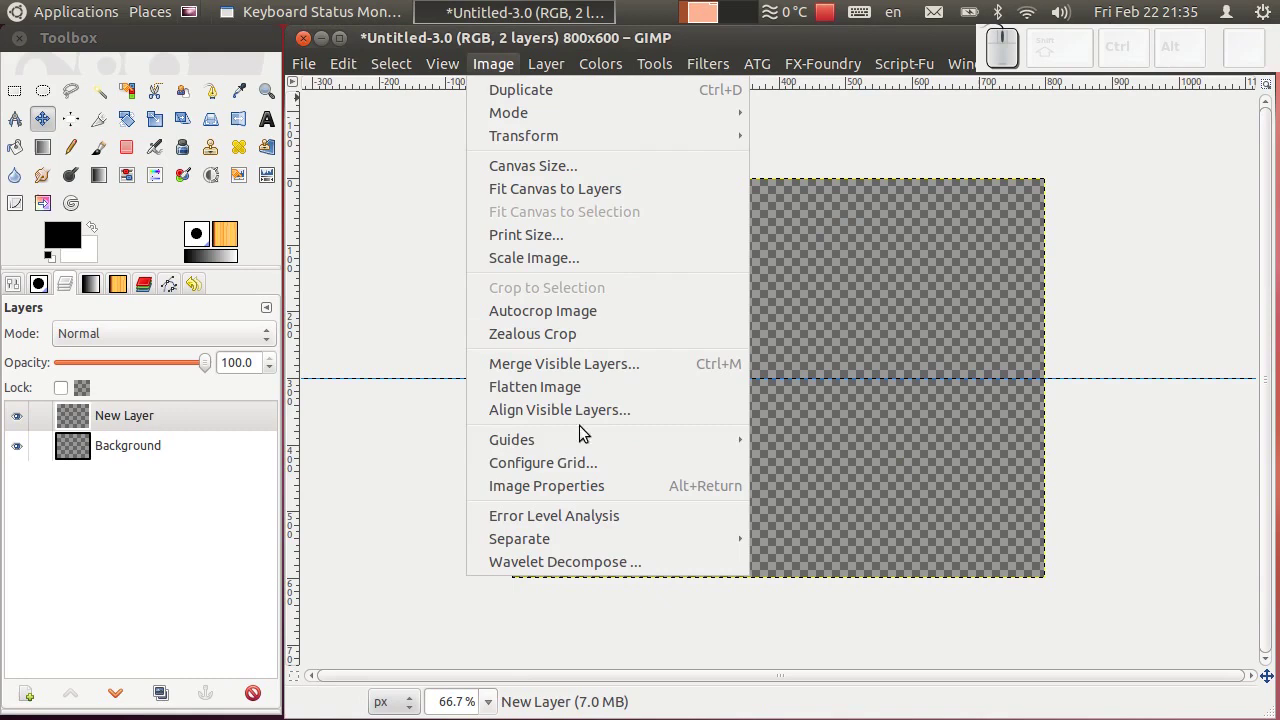
- Add a vertical guide at 50% so the guides cross at the centre
left_click(832, 447)
left_click(777, 283)
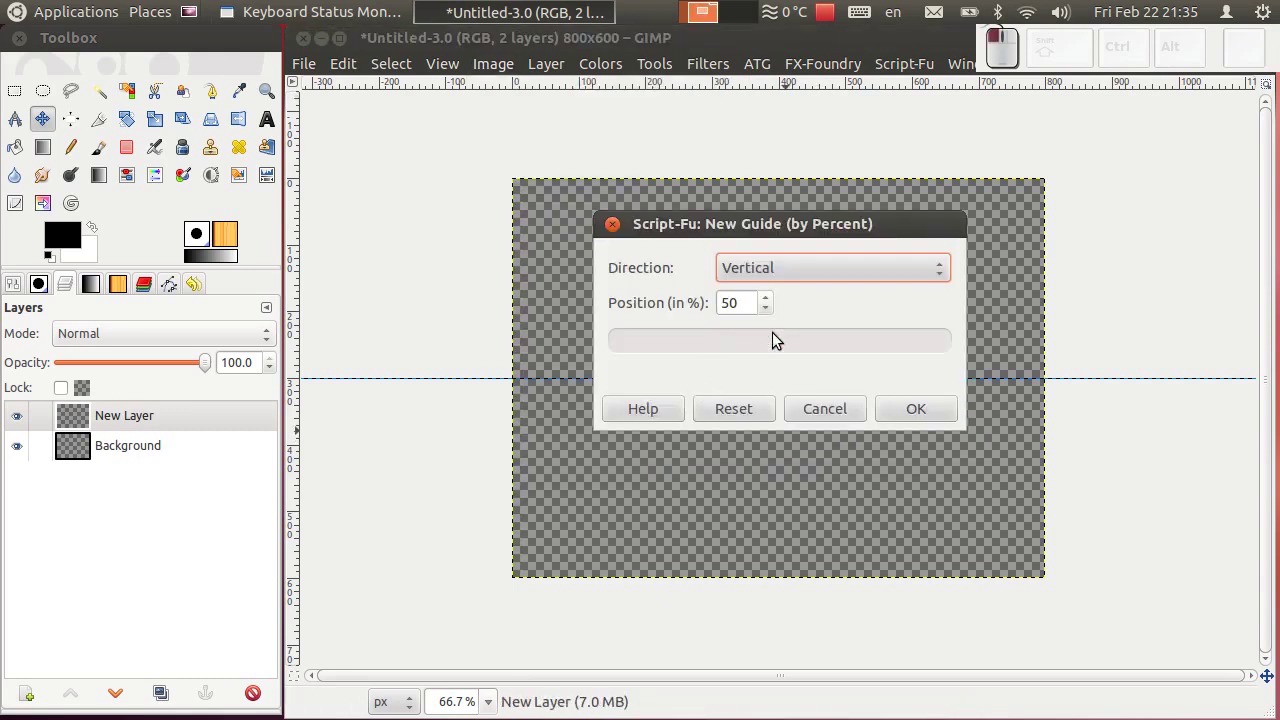
left_click(929, 424)
left_click(105, 146)
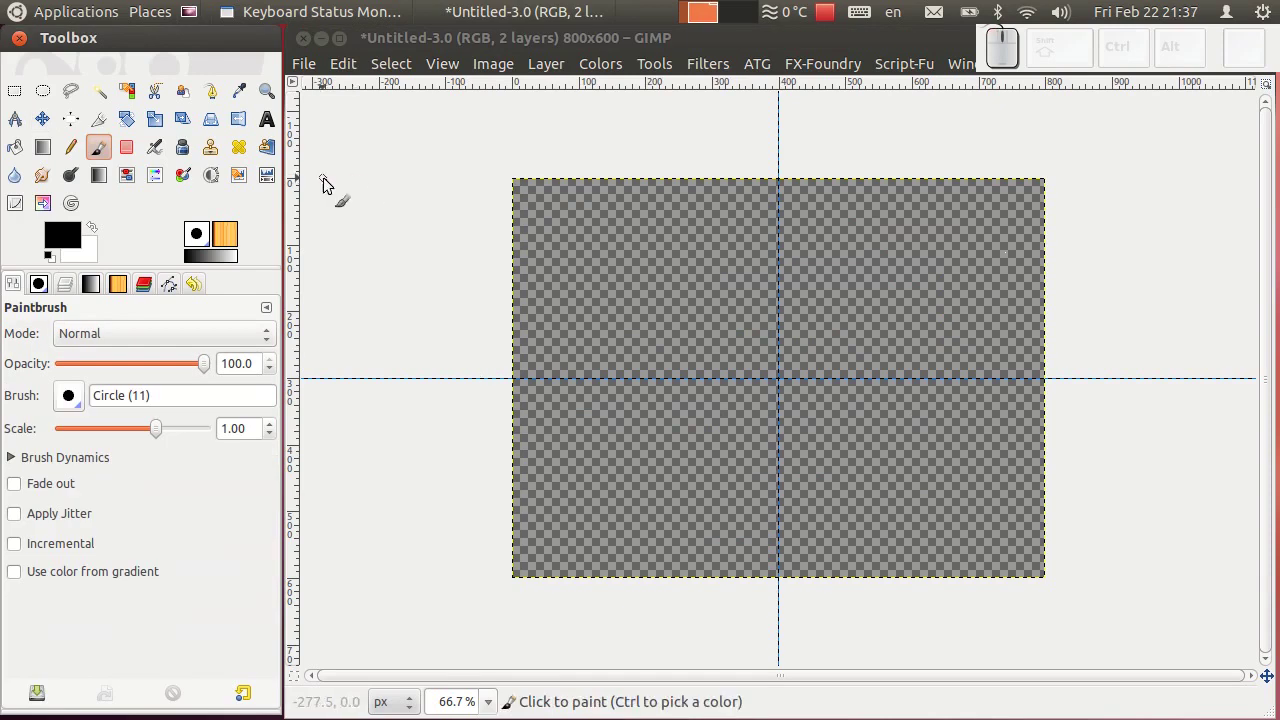
- Draw a rounded-corner rectangular selection, about 554×405 px, centred on the guides
left_click(21, 92)
left_click(51, 424)
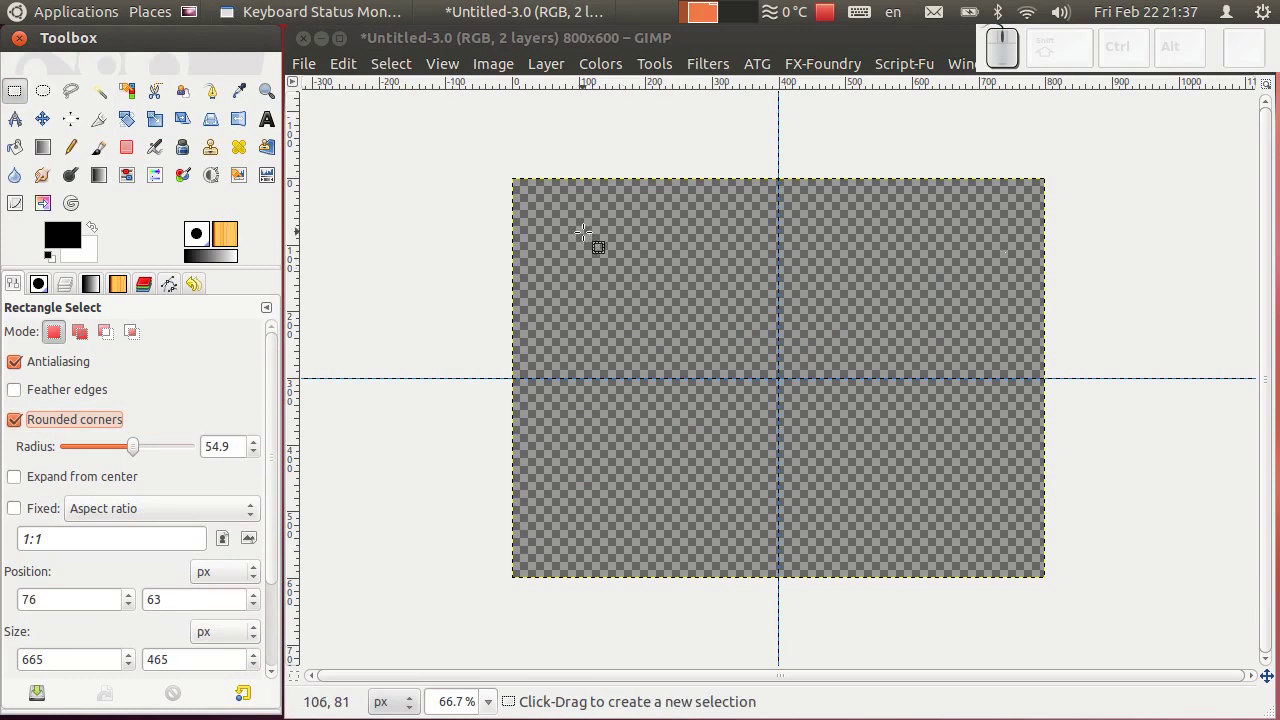
left_click_drag(595, 235, 632, 248)
scroll("up", 3)
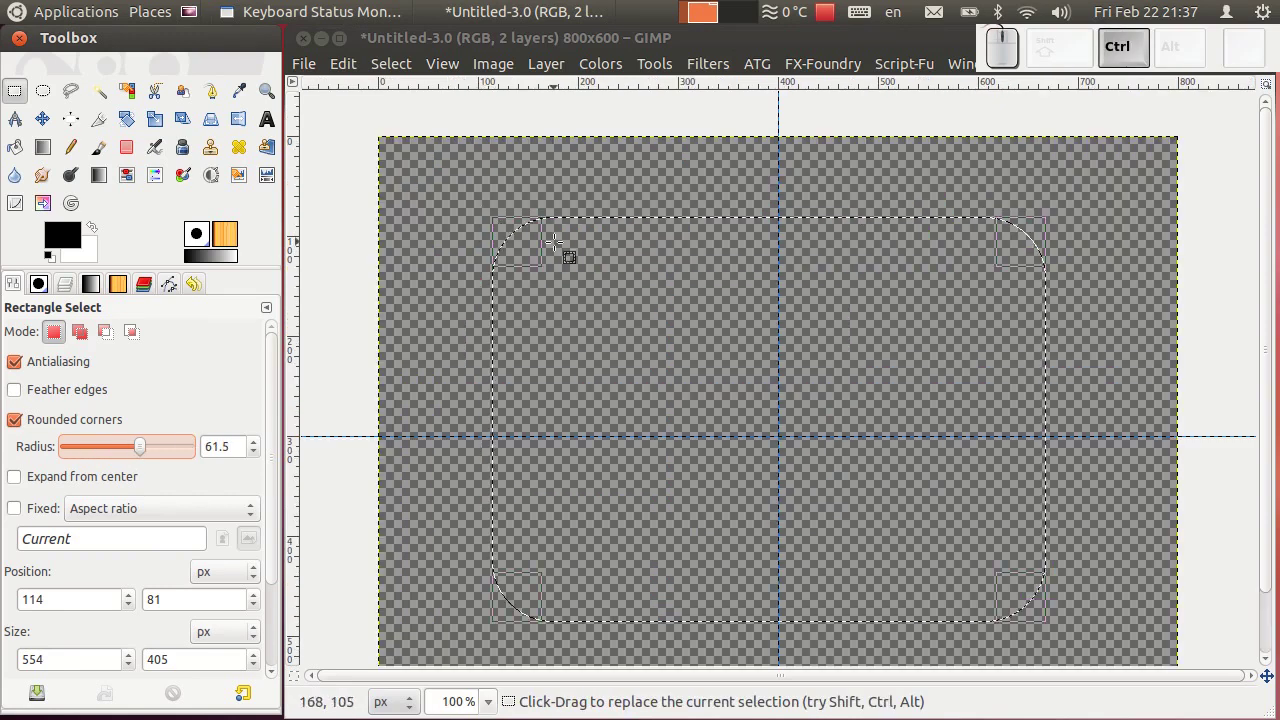
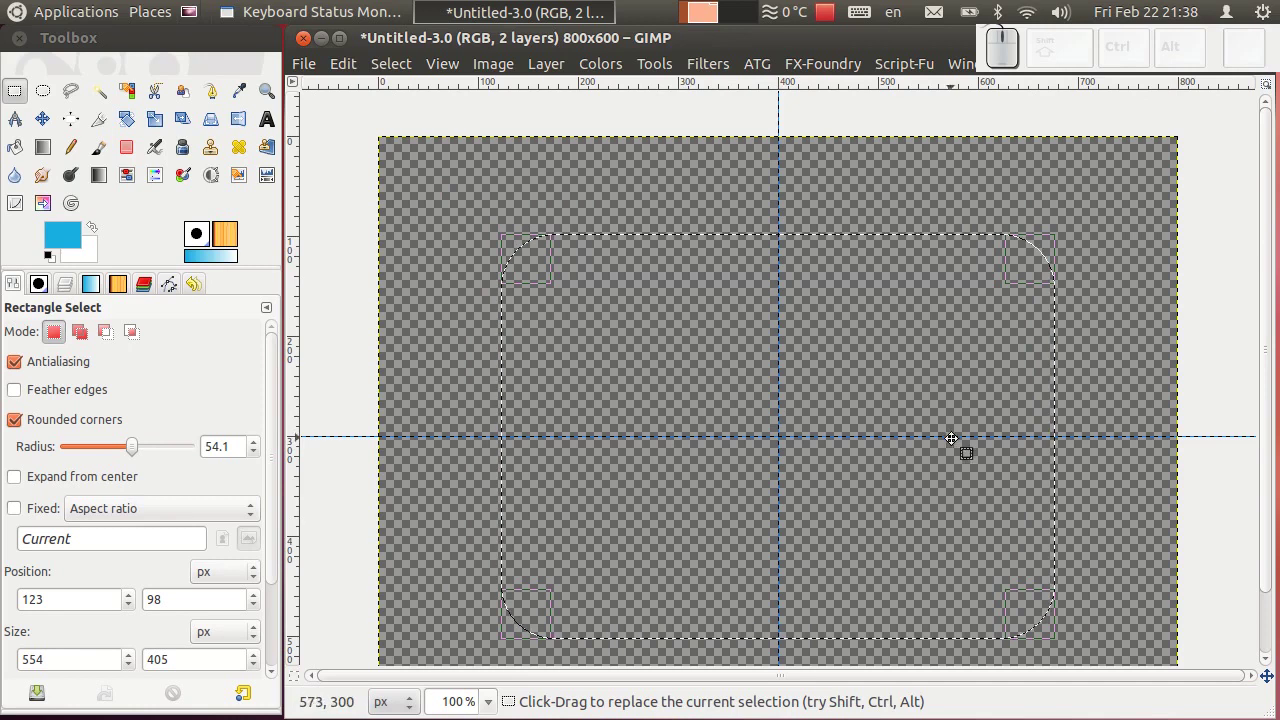
scroll("down", 3)
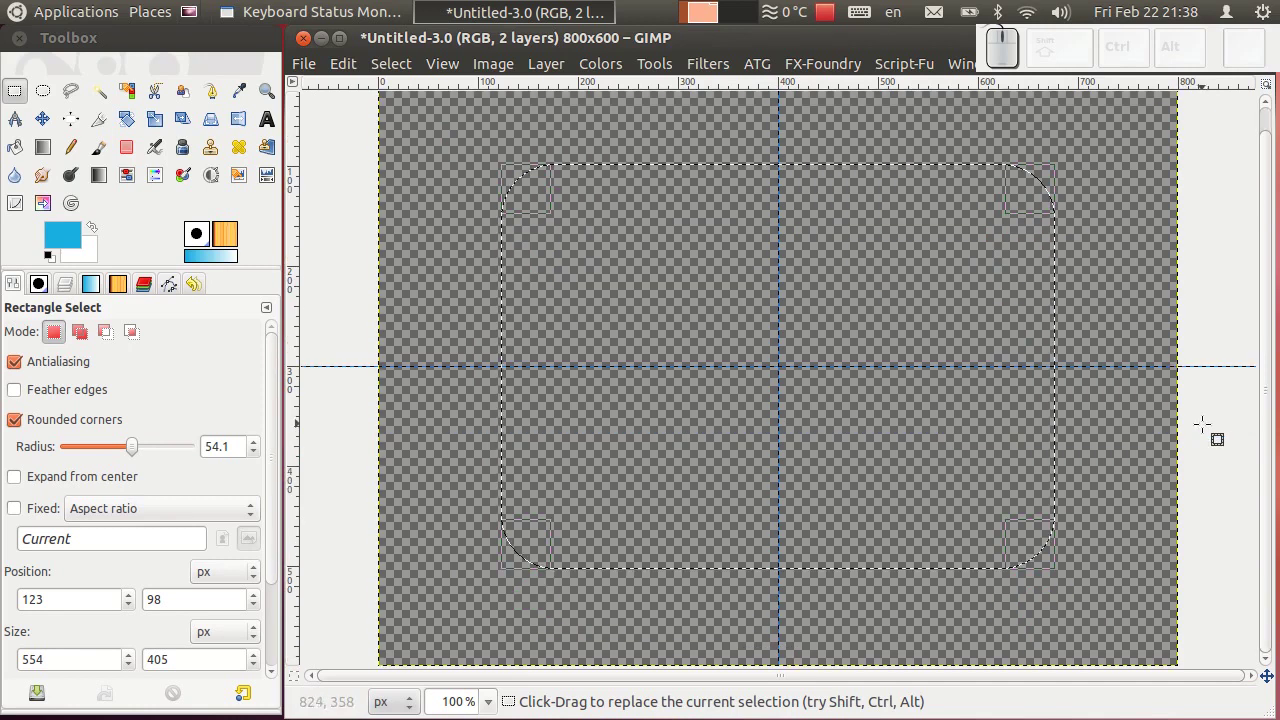
scroll("down", 3)
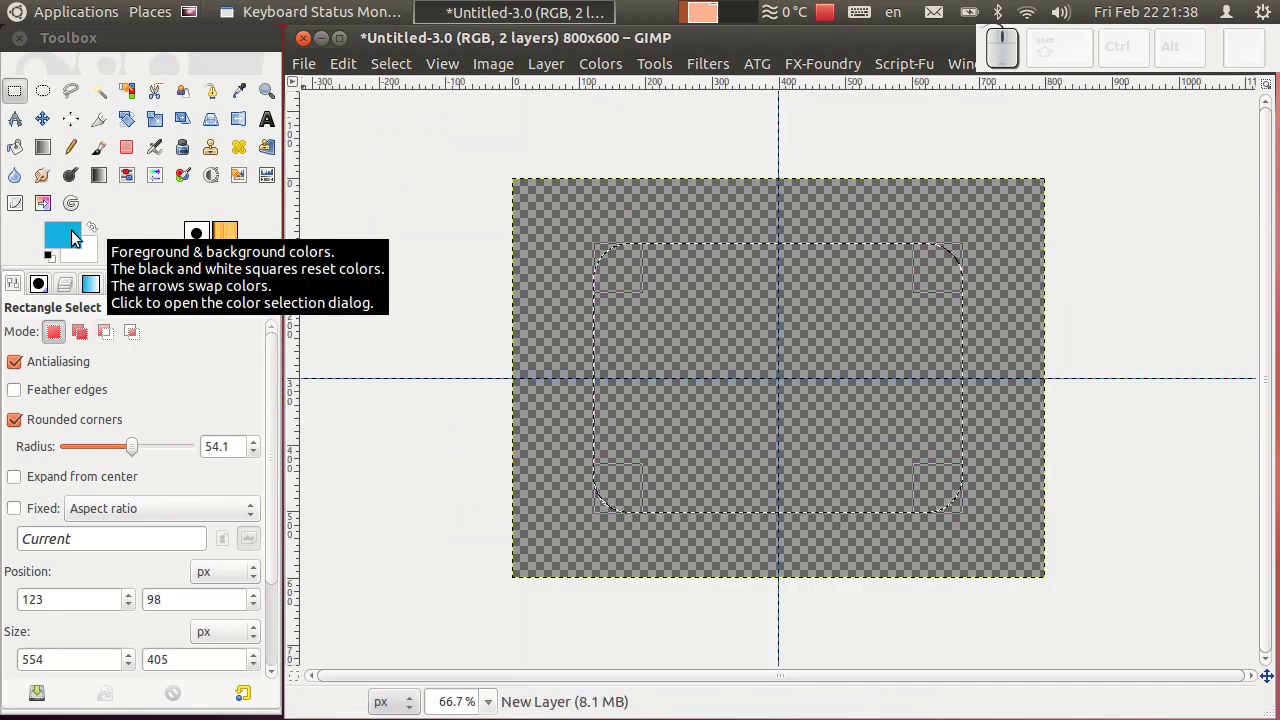
- Fill the selection light blue and set a dark blue foreground colour
left_click_drag(59, 240, 230, 425)
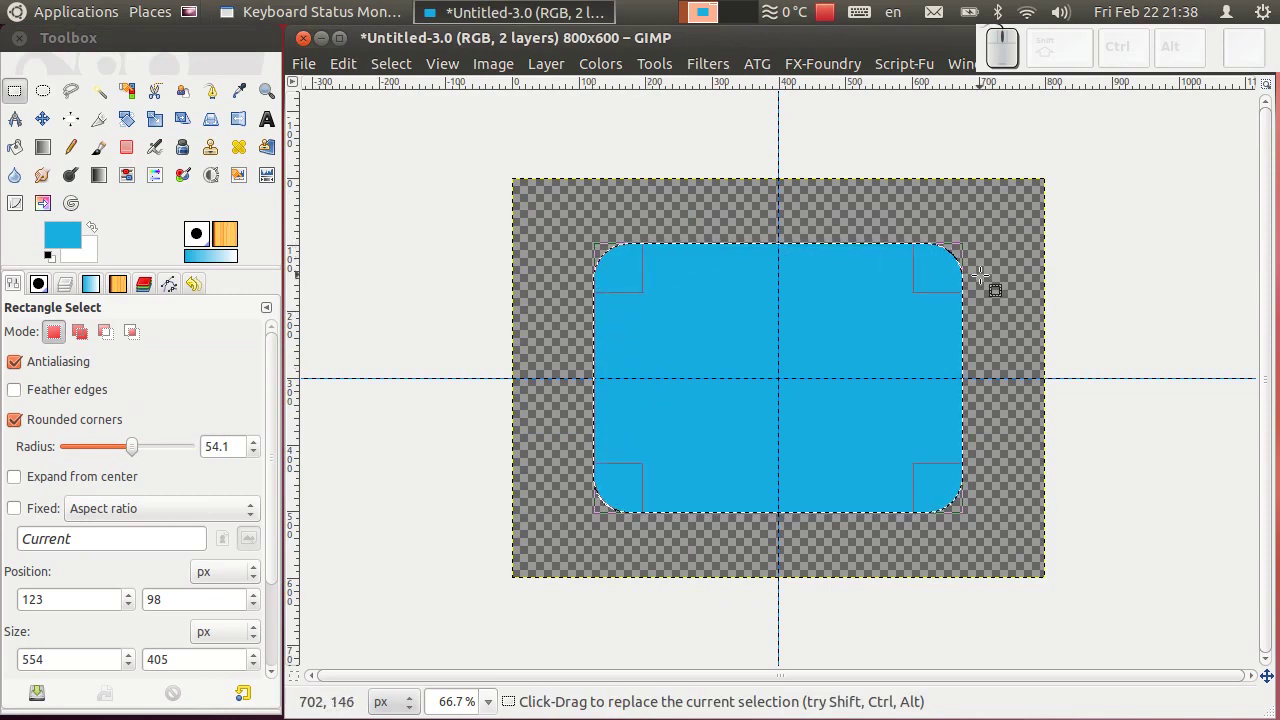
left_click(99, 231)
left_click(101, 233)
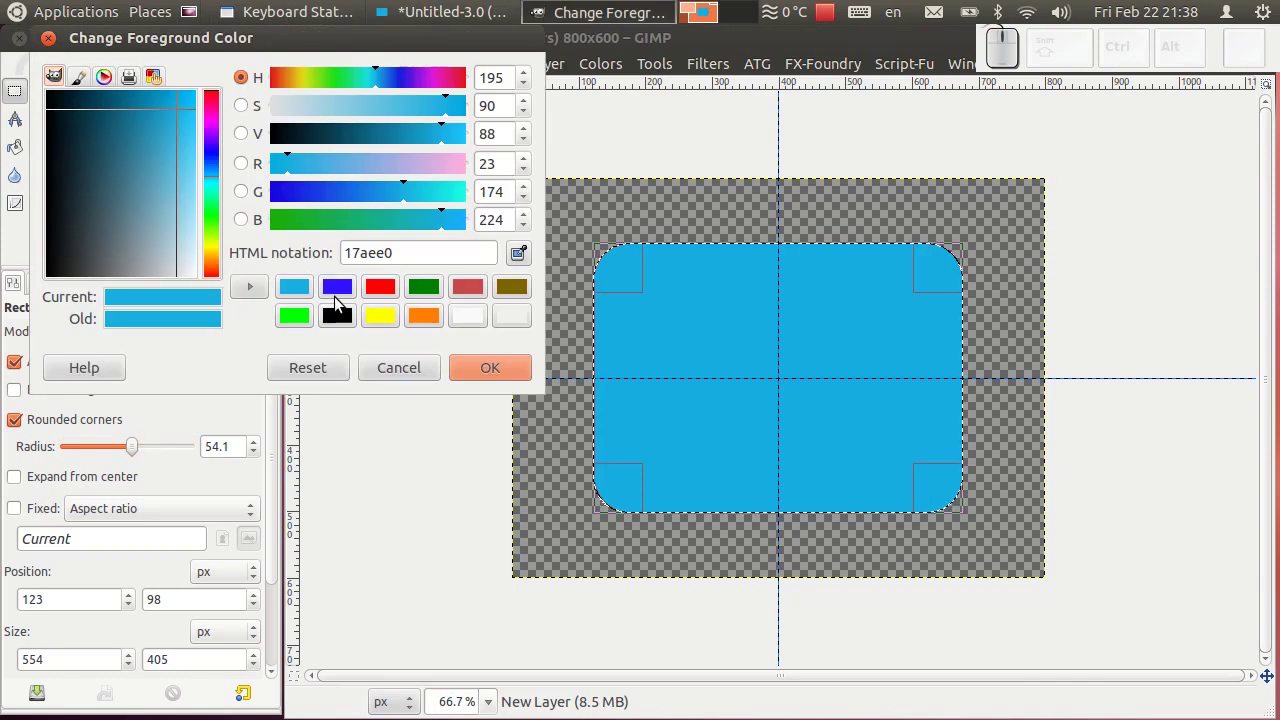
left_click(340, 300)
left_click(503, 373)
- Stroke the selection with a 5 px dark blue outline, then clear the selection
left_click(466, 43)
left_click(351, 73)
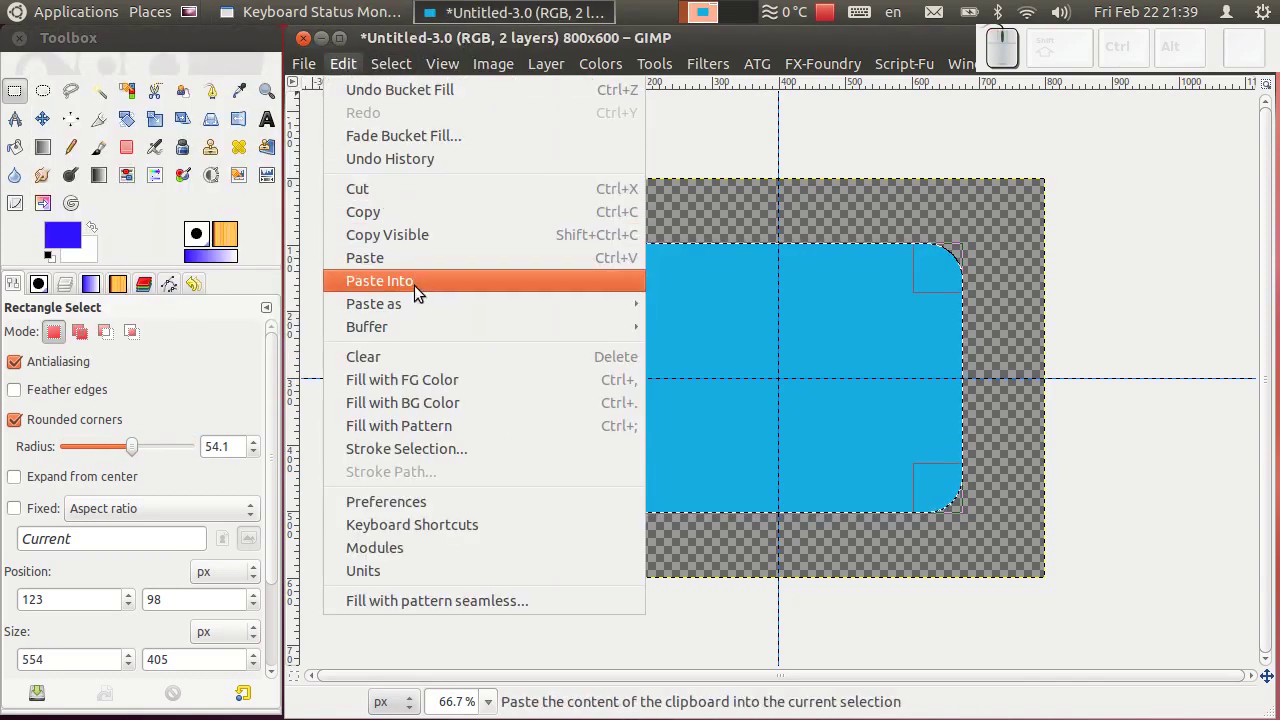
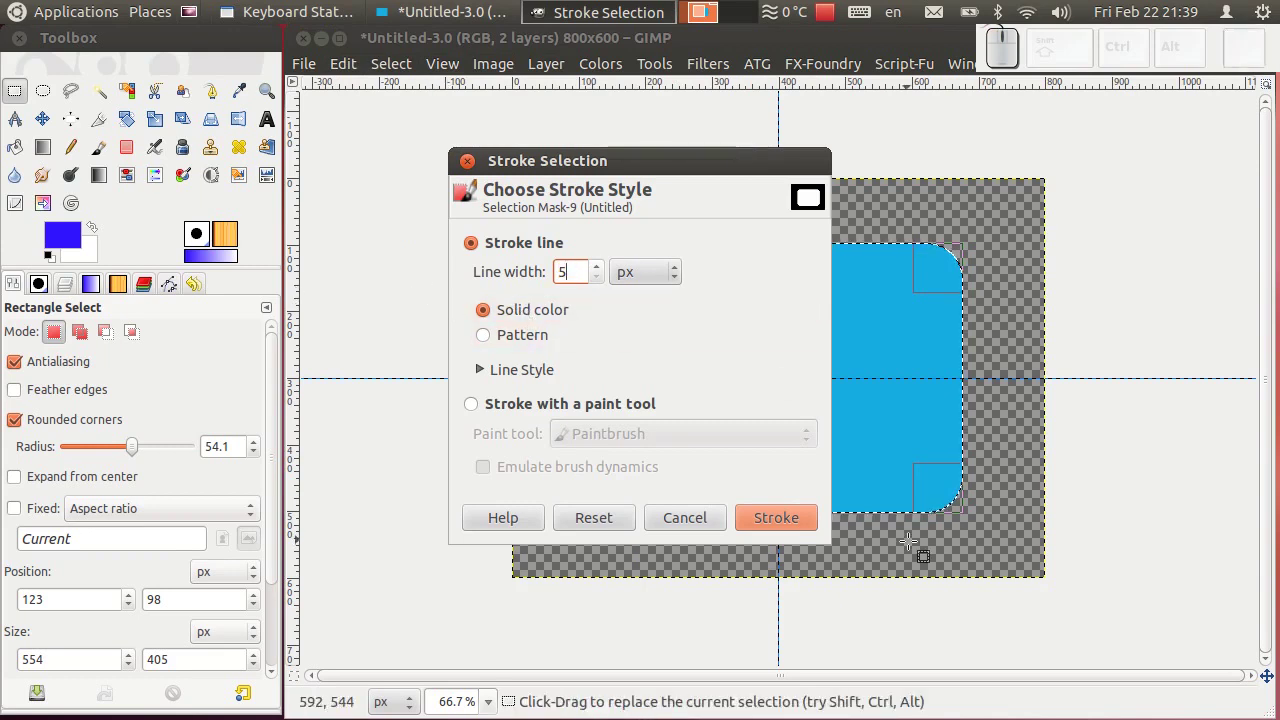
left_click(795, 527)
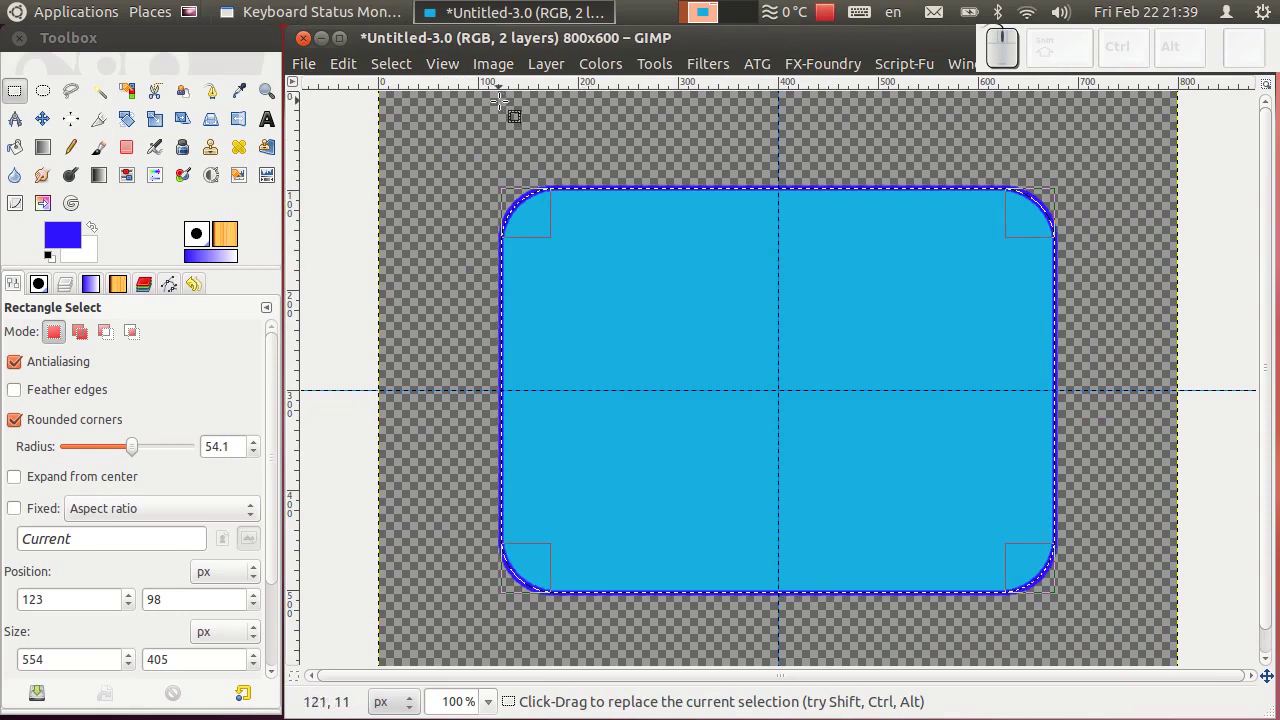
left_click(415, 75)
left_click(425, 113)
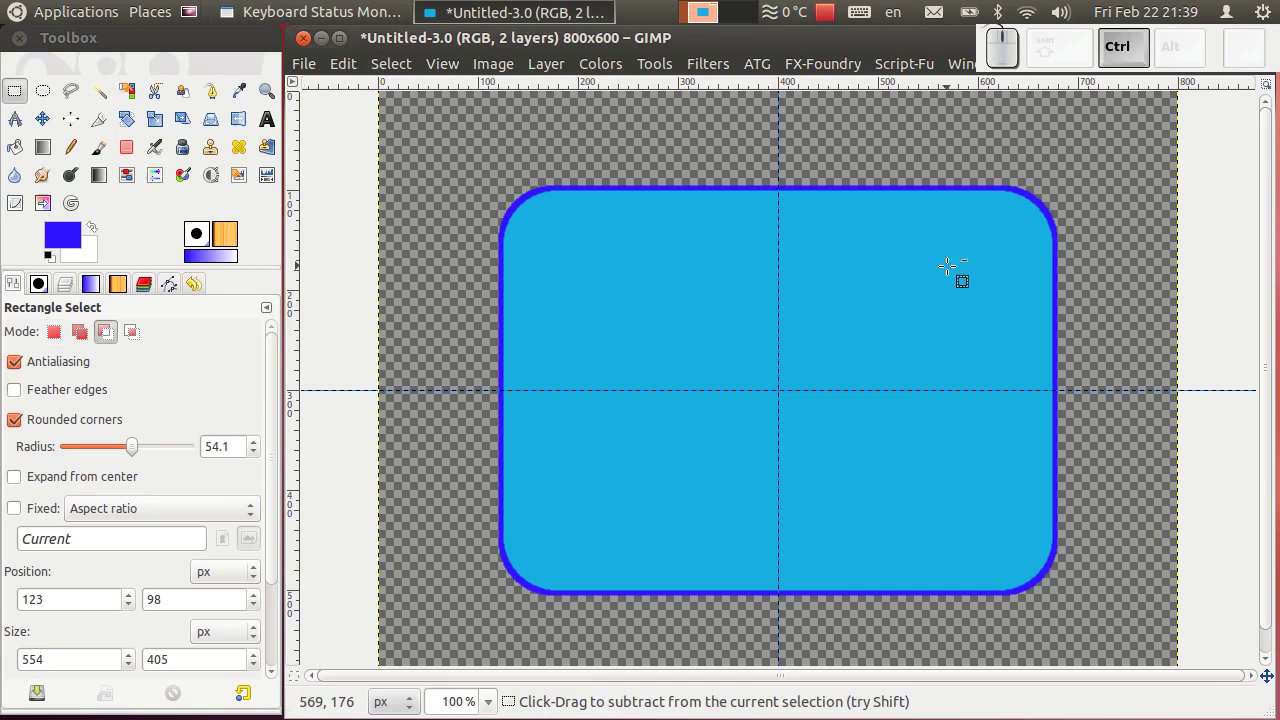
- Place a text box in the bubble with the caption 'Gimp tutorijal 53'
left_click(274, 120)
left_click(622, 278)
key("BackSpace")
key("shift+space")
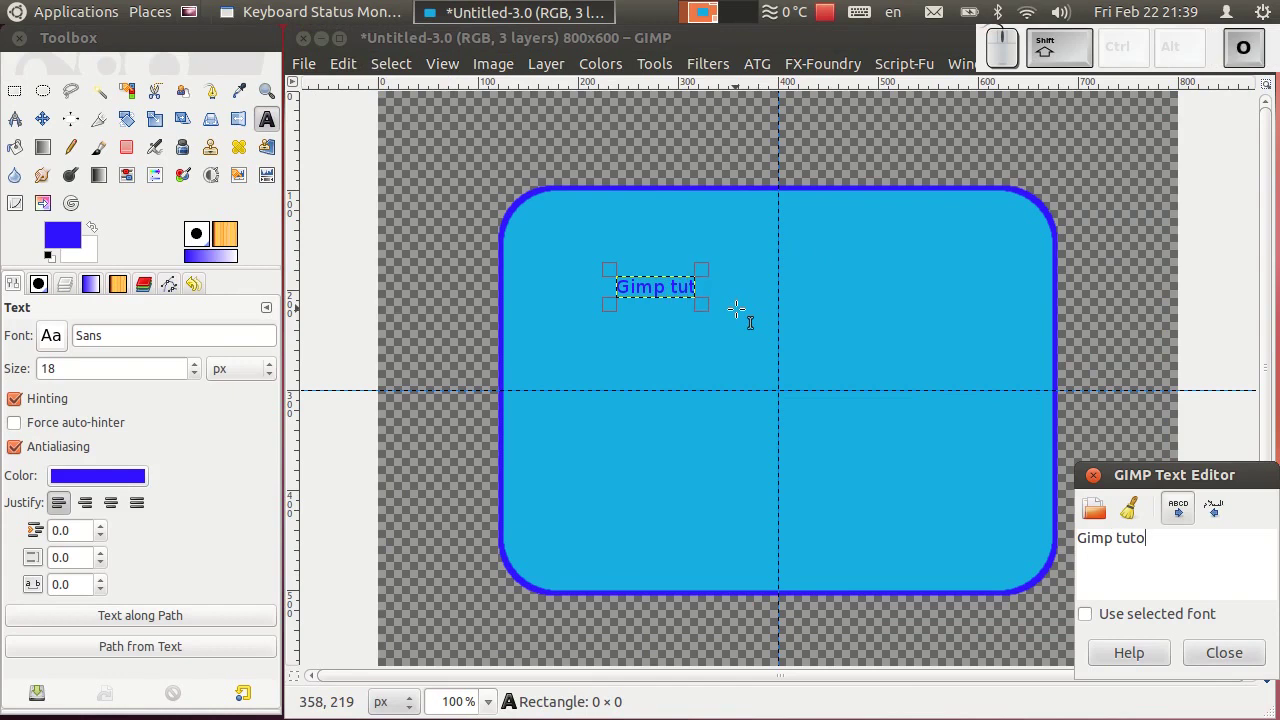
key("shift+space")
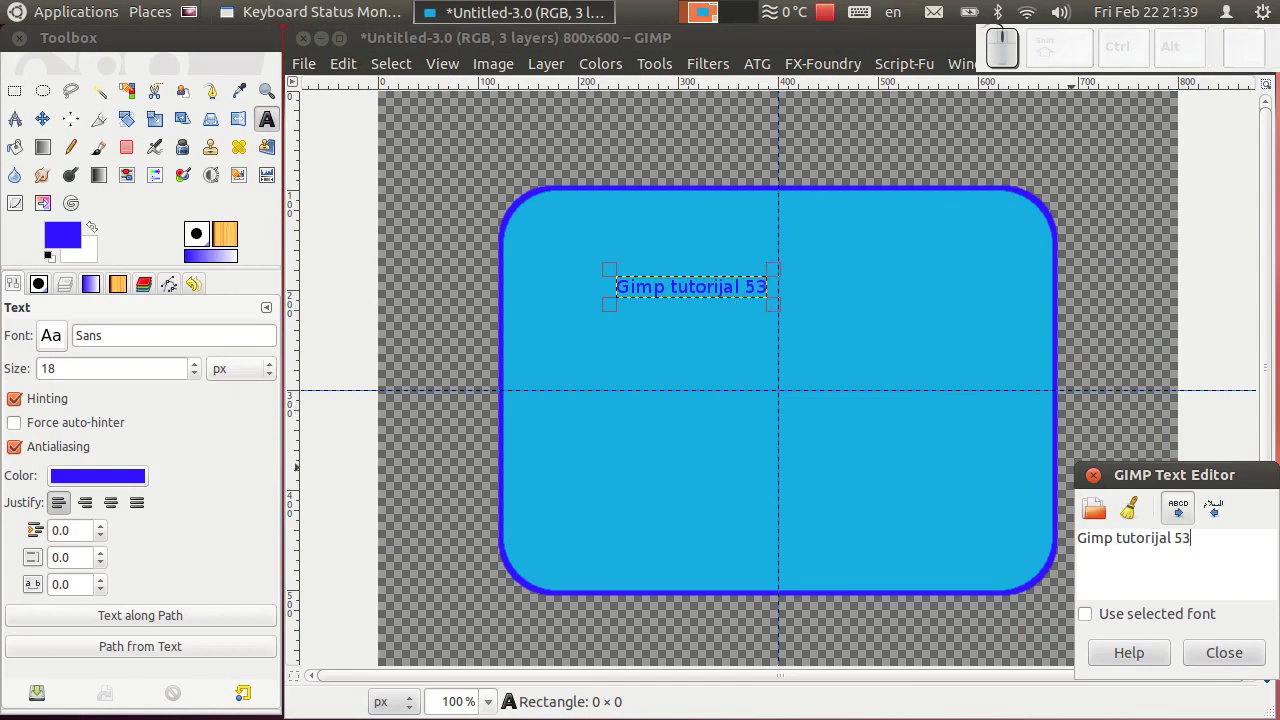
- Enlarge the title text to 49 px and colour it black
left_click(279, 126)
left_click_drag(202, 367, 203, 369)
left_click_drag(204, 378, 204, 379)
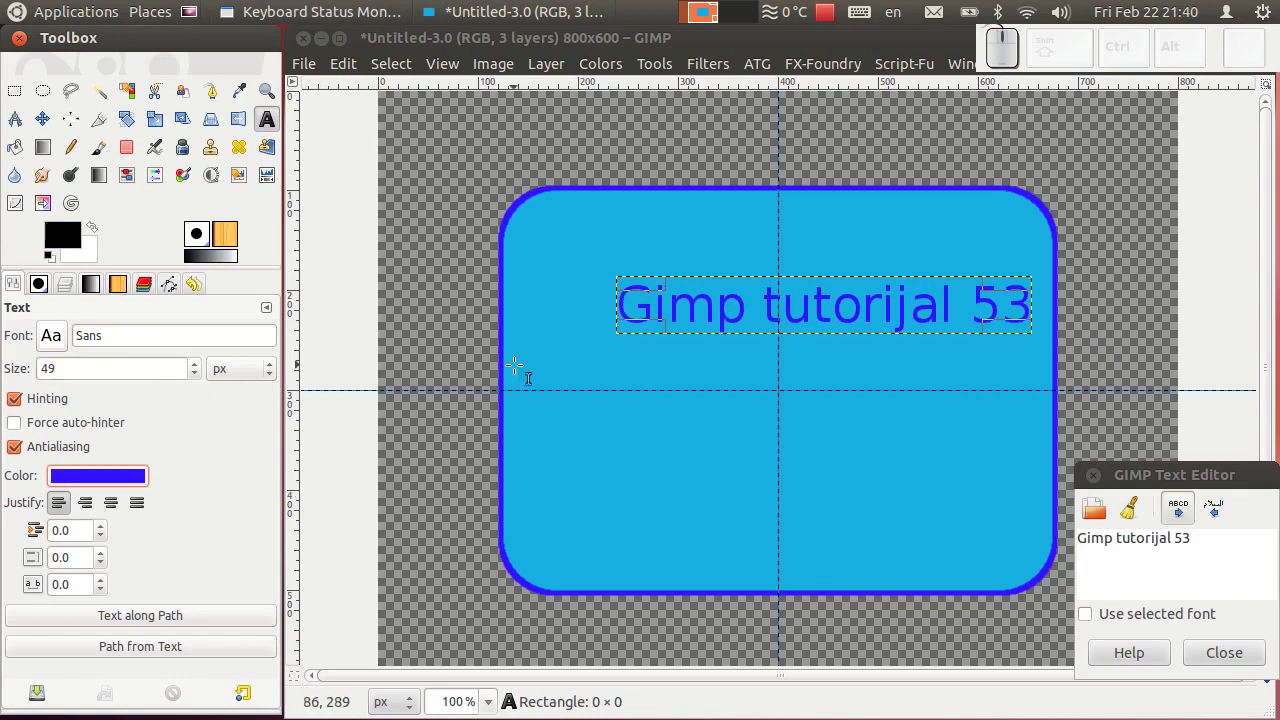
left_click(122, 482)
left_click(742, 428)
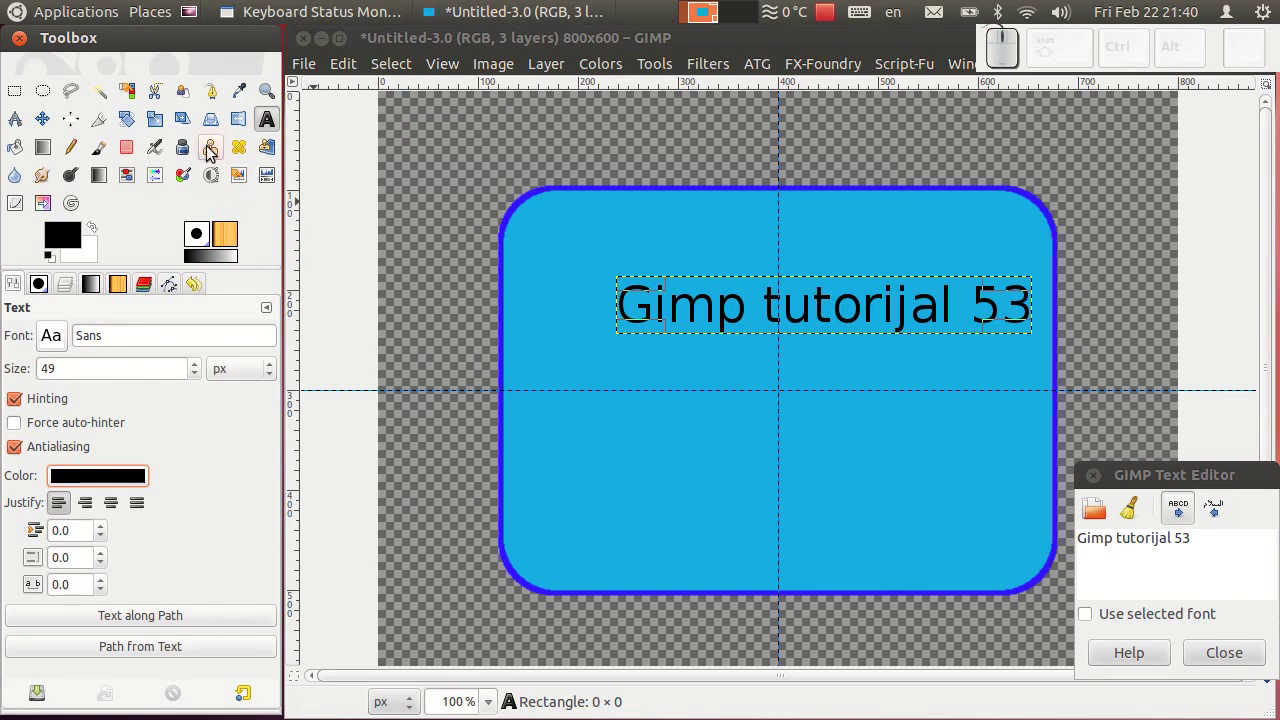
left_click(54, 123)
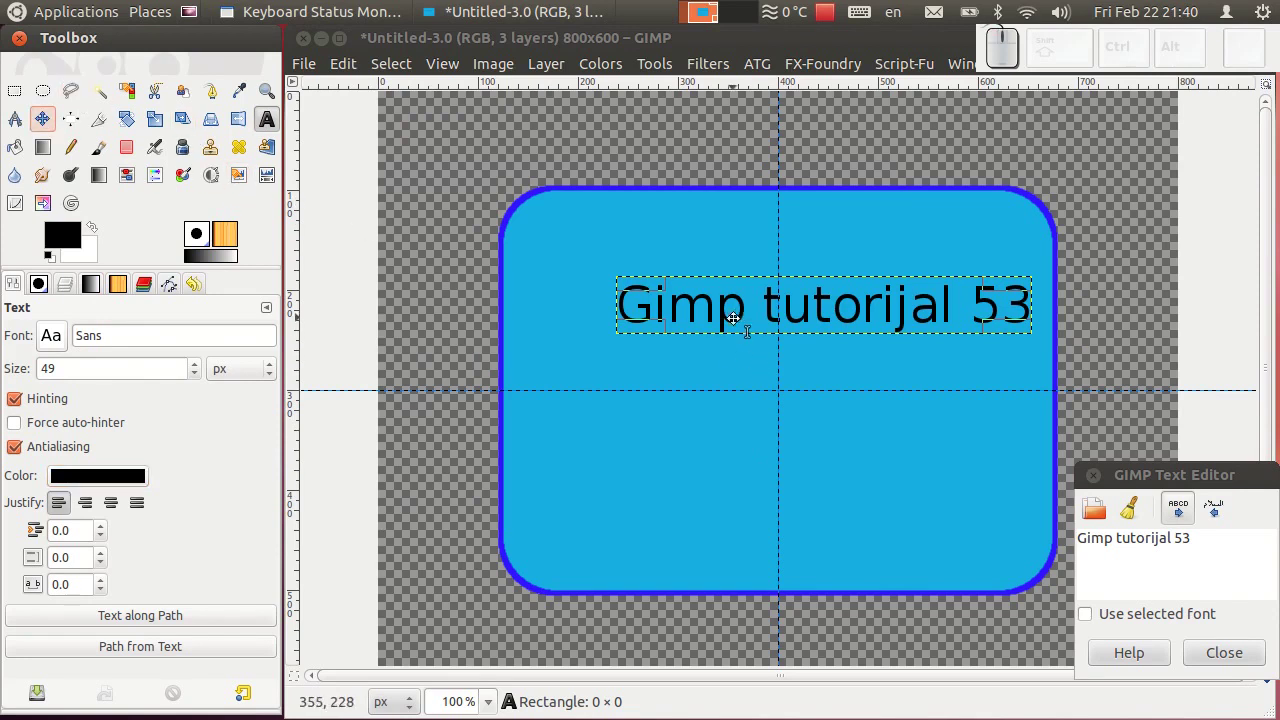
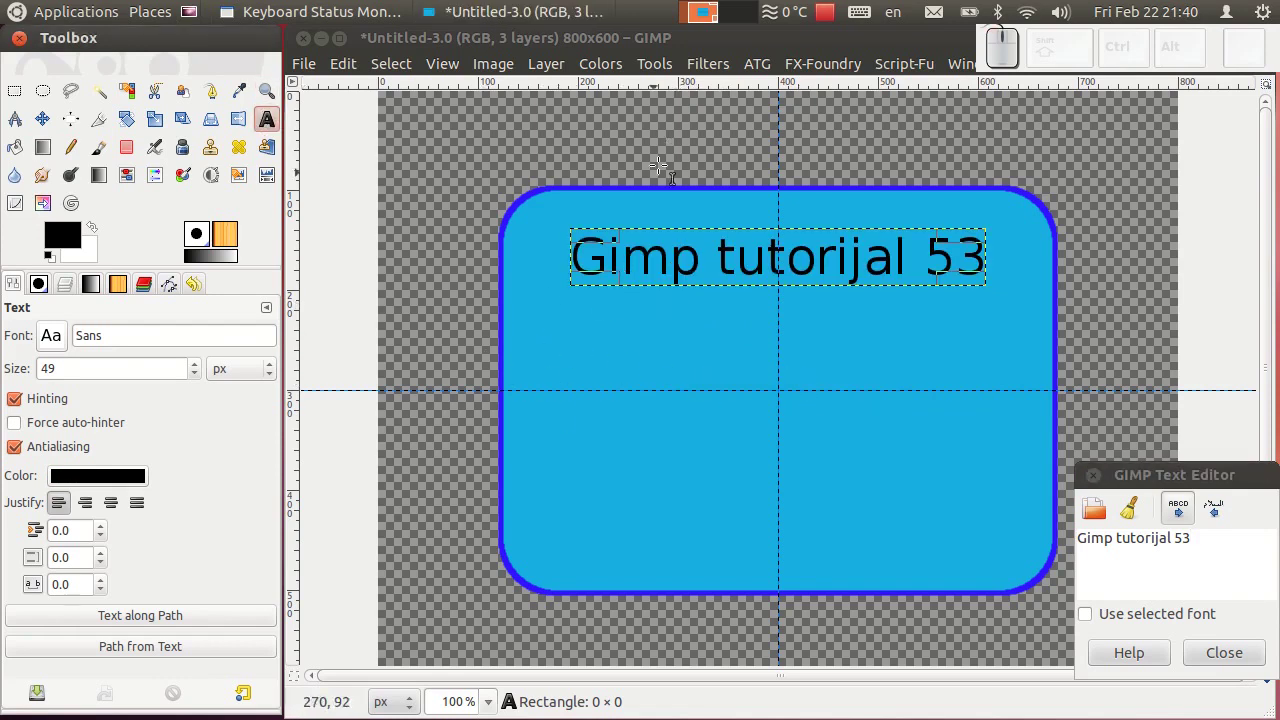
- Add a second text layer with multi-line placeholder text below the title
left_click(582, 352)
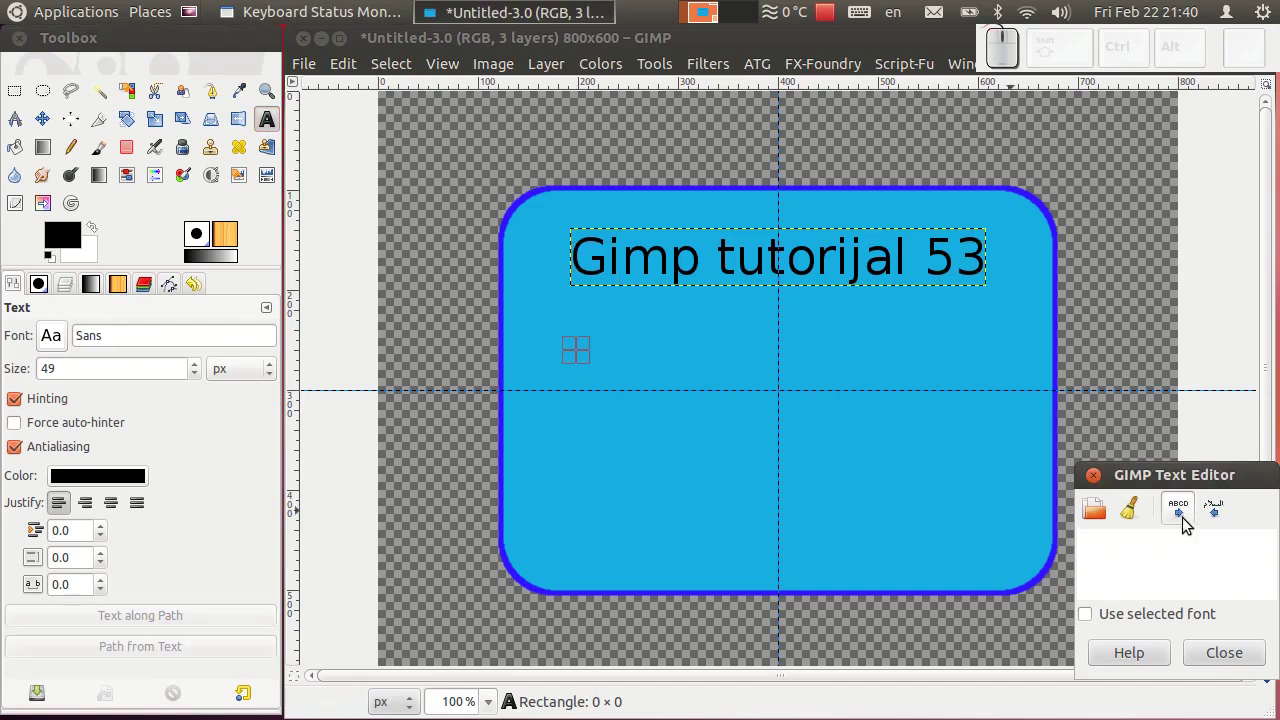
left_click(1149, 538)
key("space")
key("g")
key("Return")
key("Return")
key("space")
left_click(1233, 649)
- Move the placeholder text layer into place below the title
left_click(55, 126)
left_click_drag(670, 376, 639, 371)
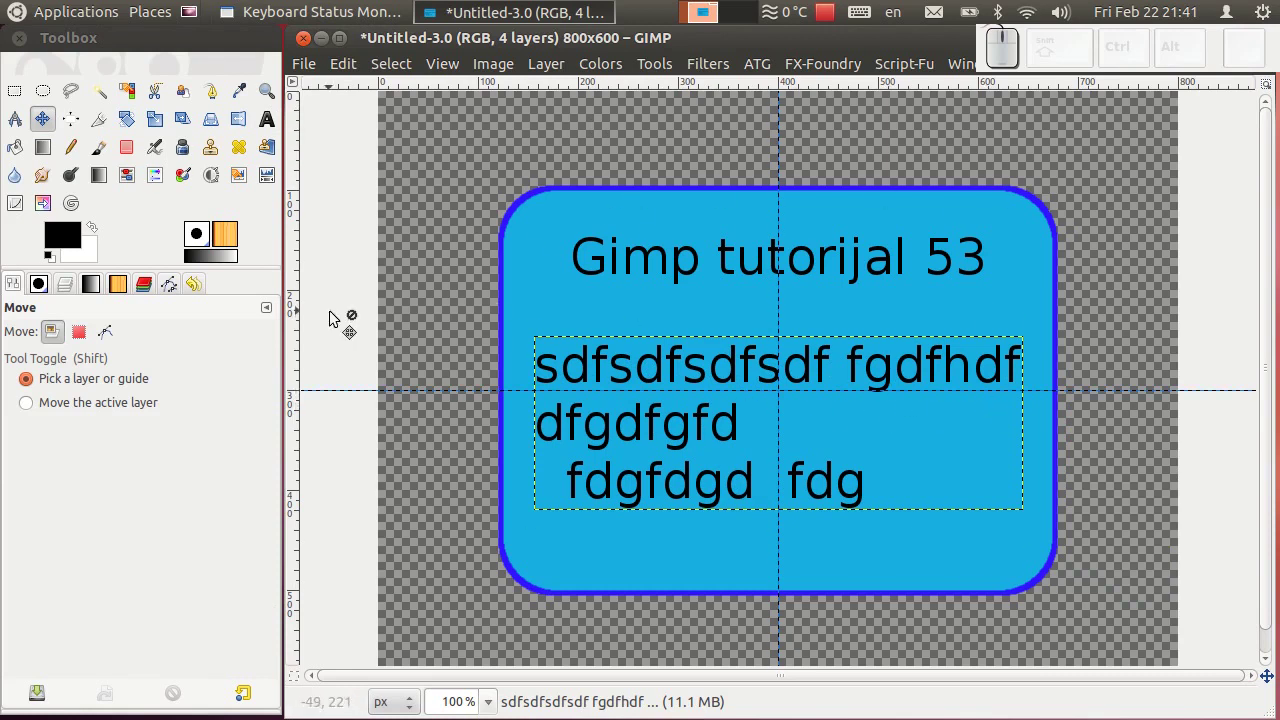
- Delete both text layers and restore the rectangle layer to 100% opacity
left_click(71, 295)
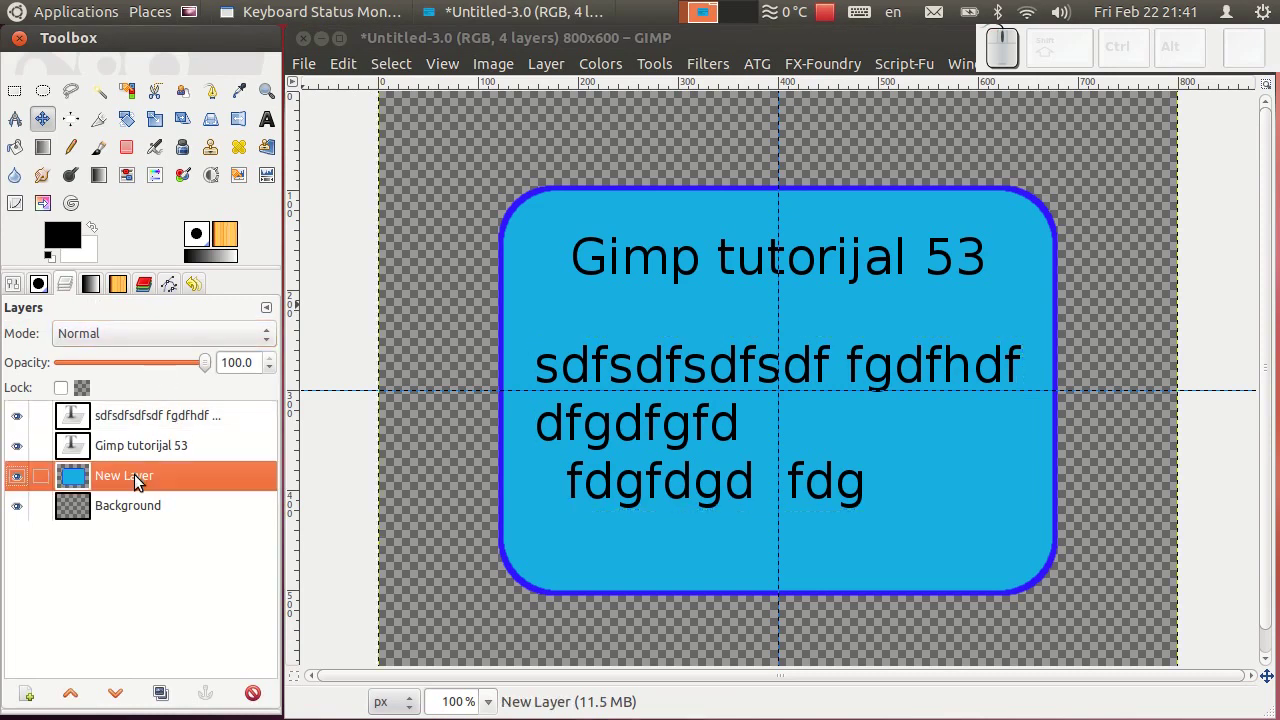
left_click_drag(213, 367, 160, 349)
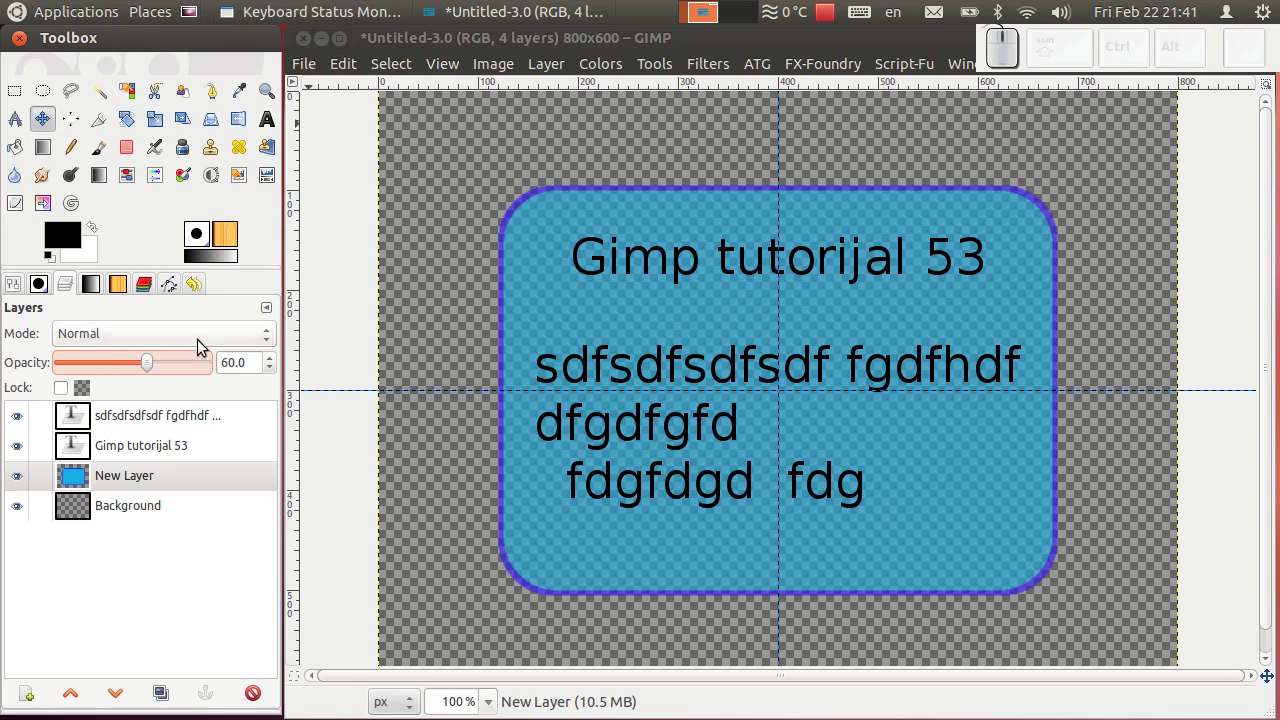
left_click(158, 448)
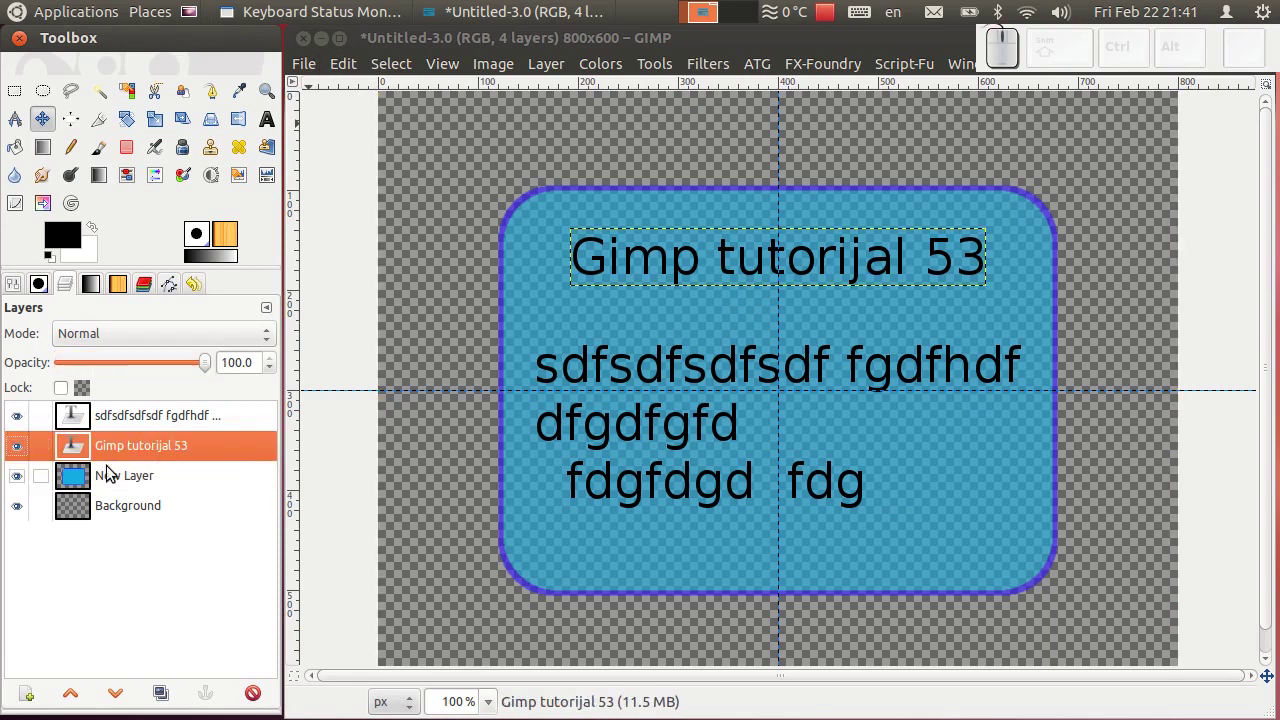
left_click(259, 674)
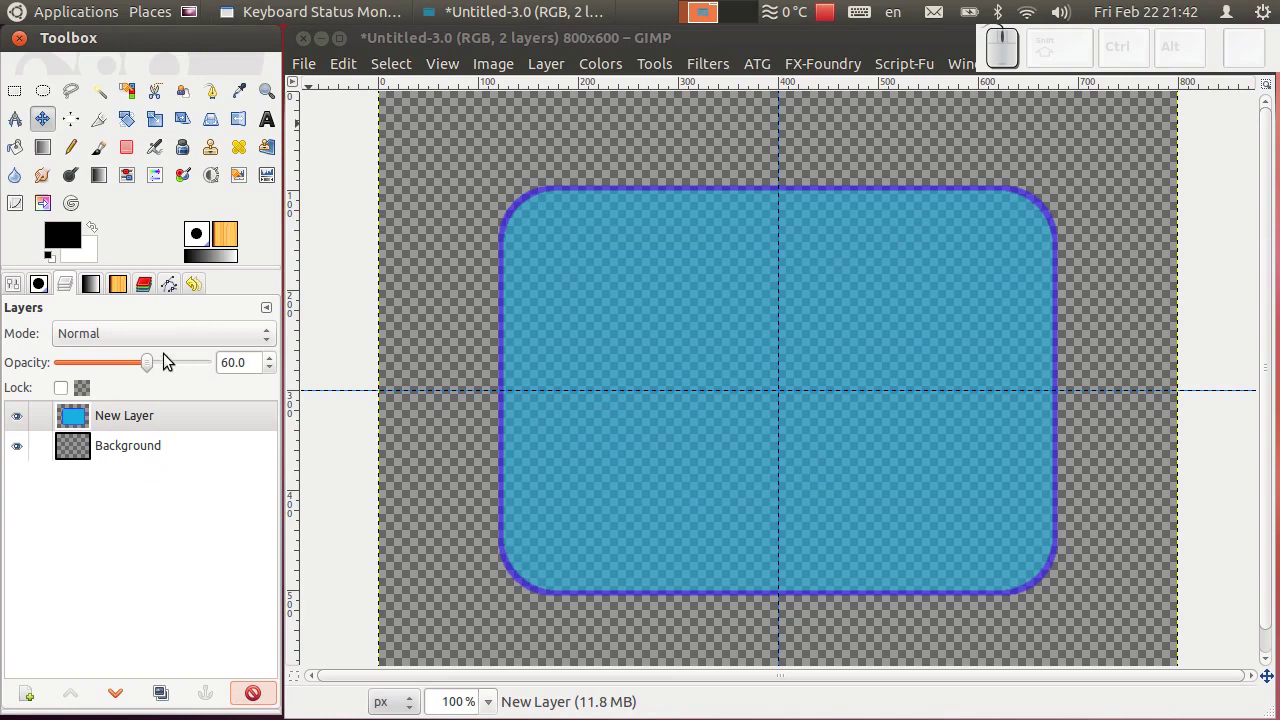
left_click(152, 364)
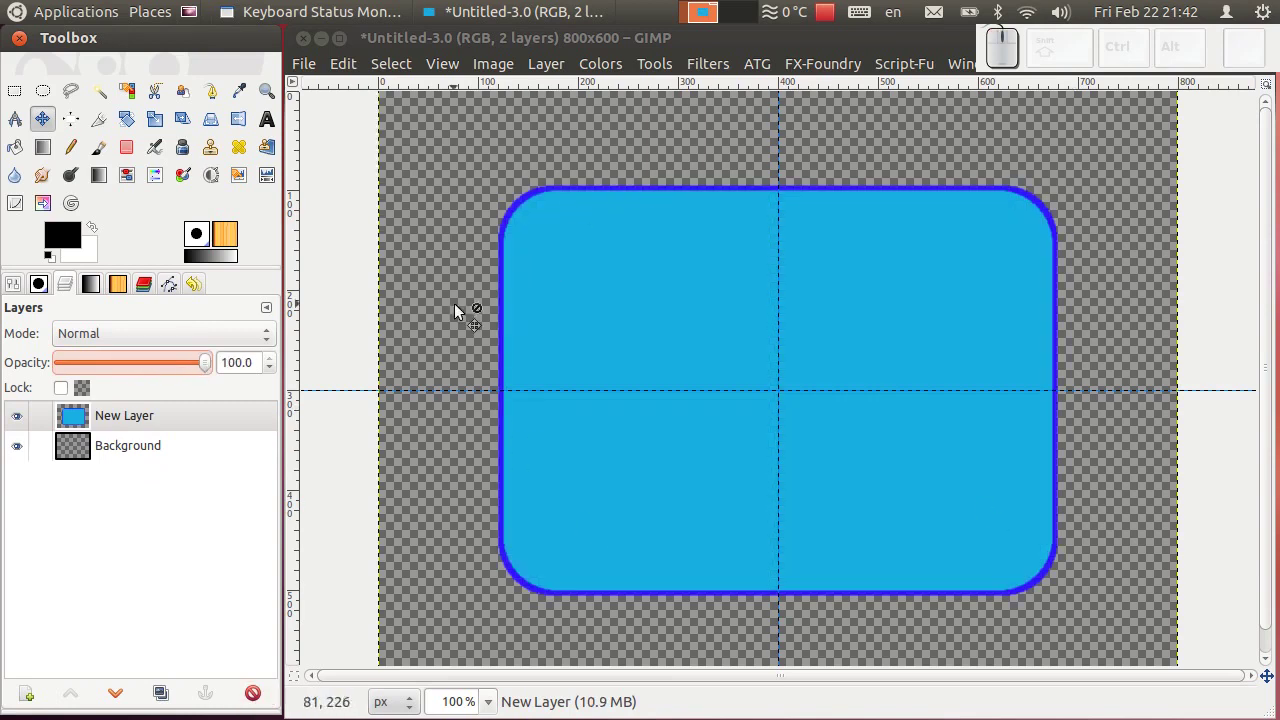
left_click(318, 75)
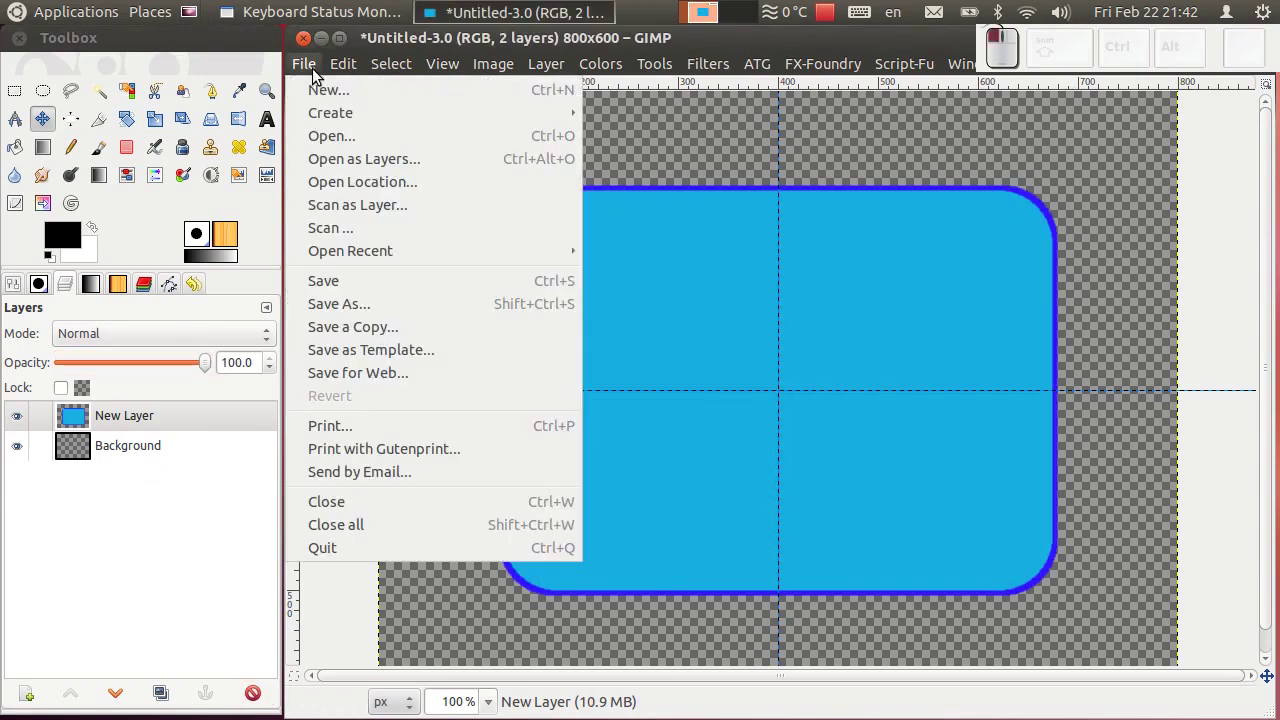
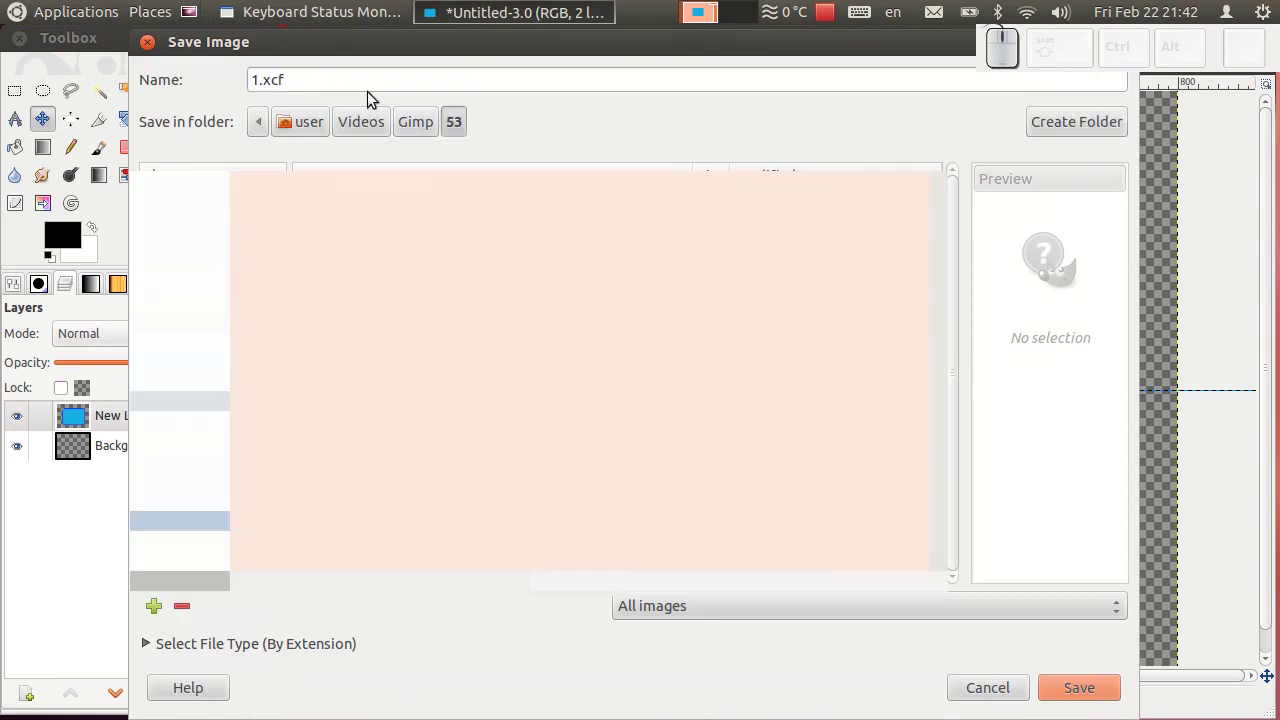
- Save the image as 1.xcf in the Gimp/53 folder
left_click(303, 77)
left_click(1114, 687)
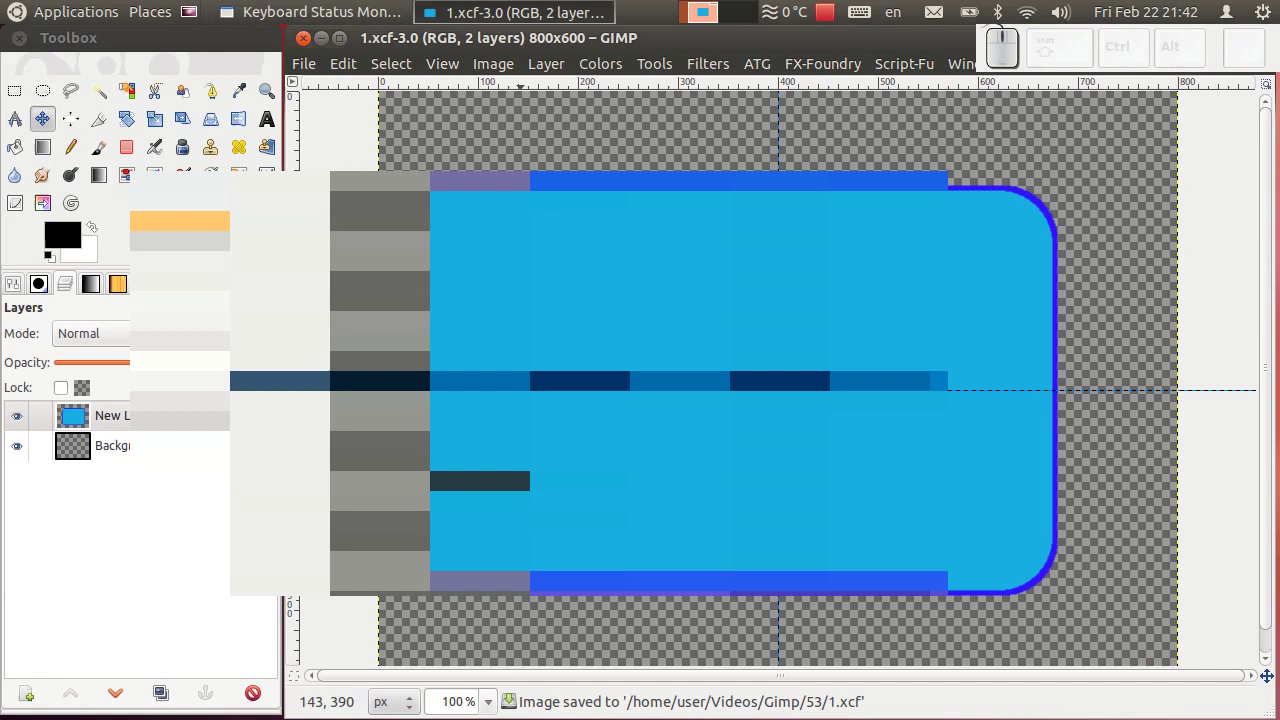
left_click(163, 451)
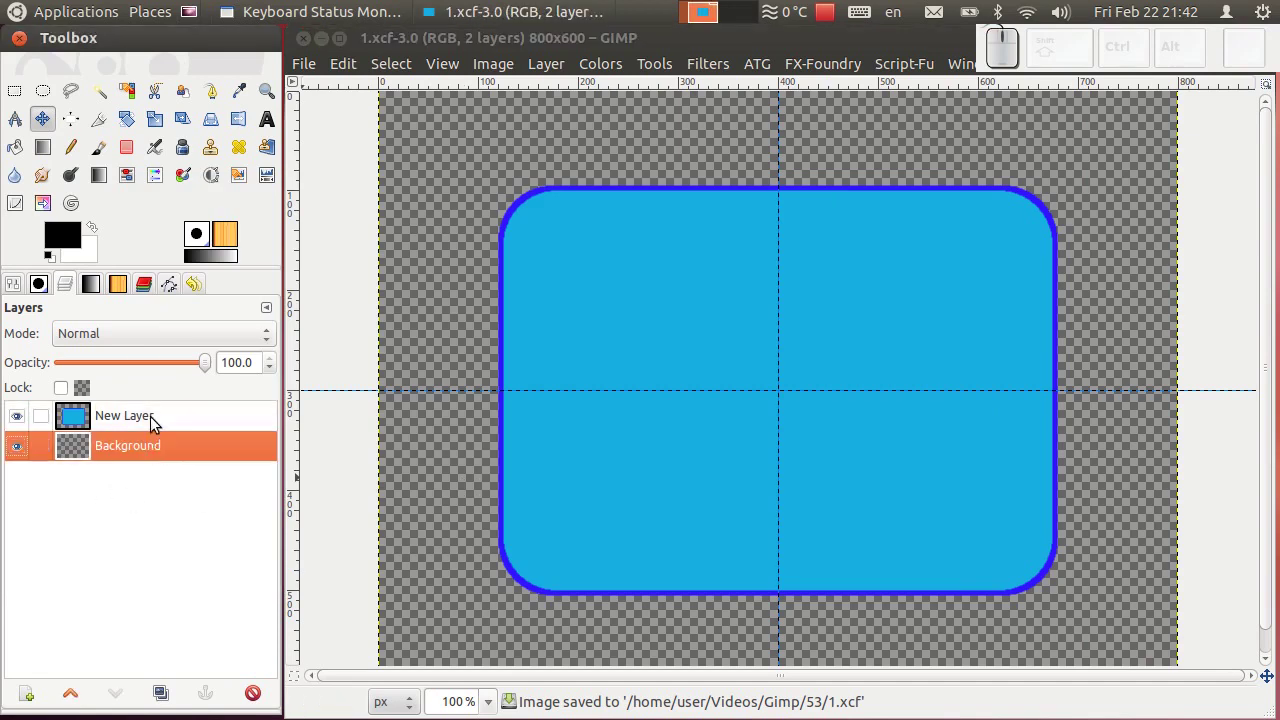
- Save the rectangle image again as 1.png in the same 53 folder
left_click(160, 422)
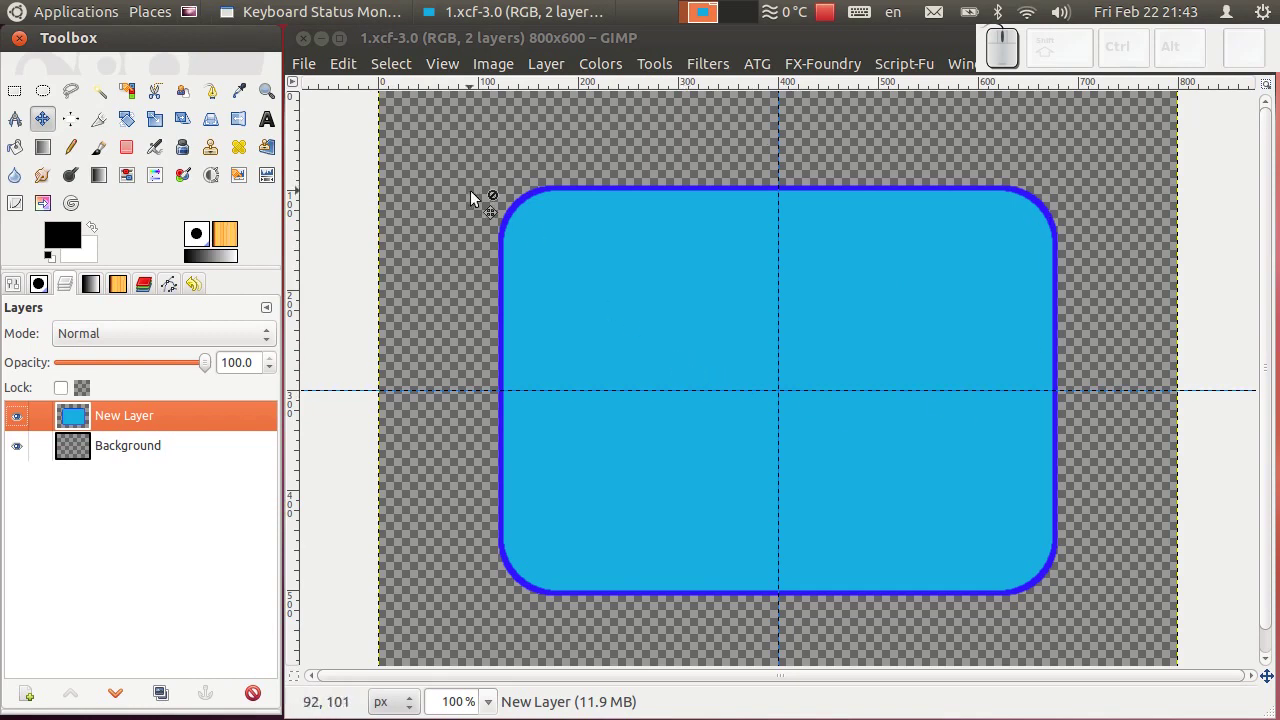
left_click_drag(314, 74, 314, 74)
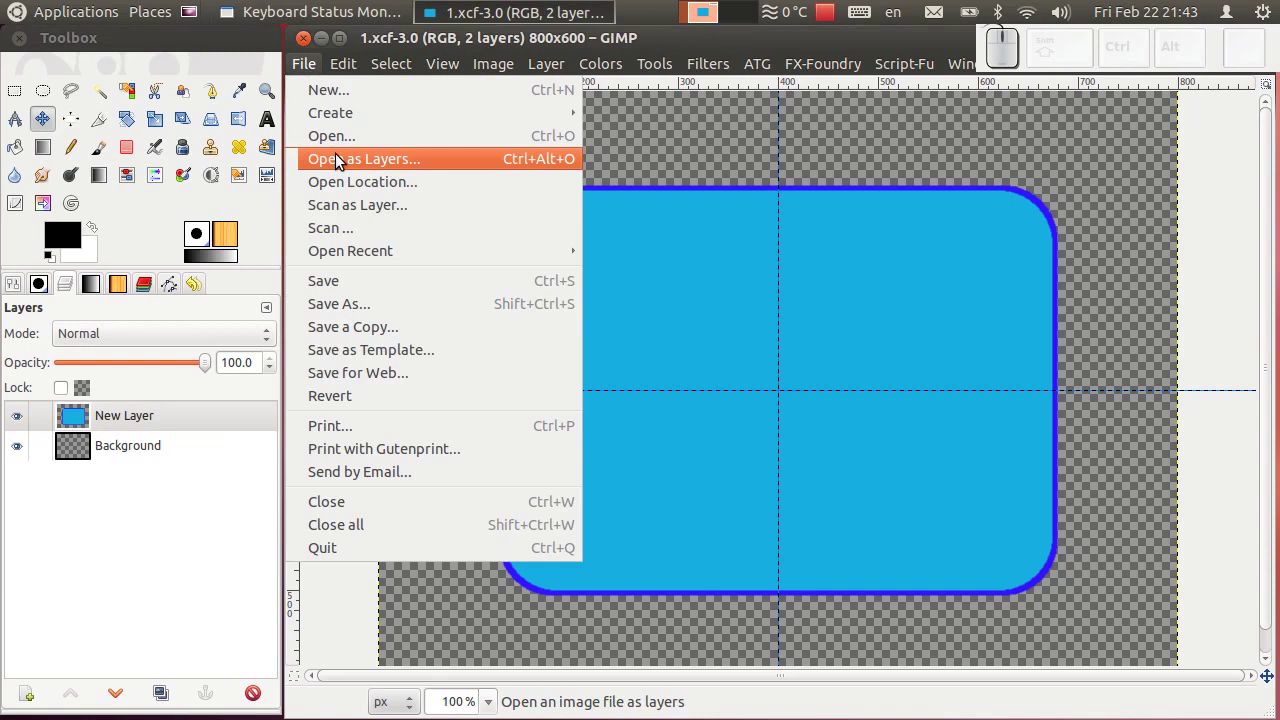
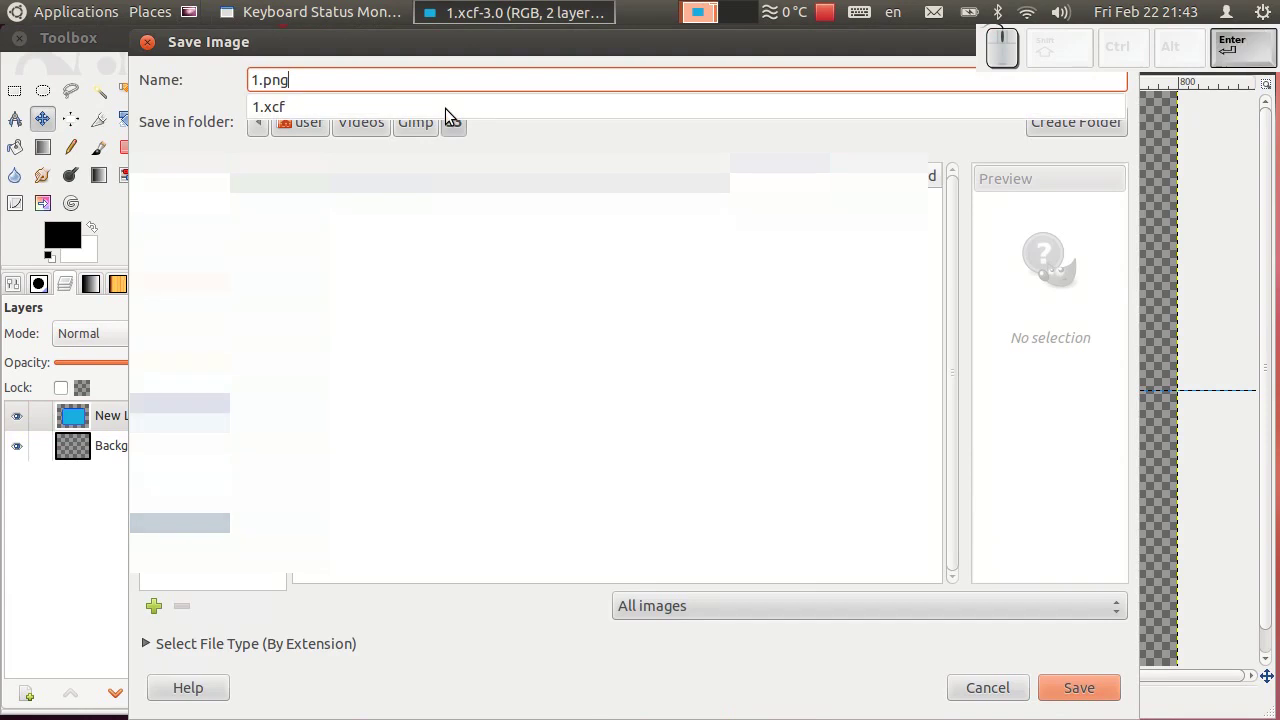
key("Return")
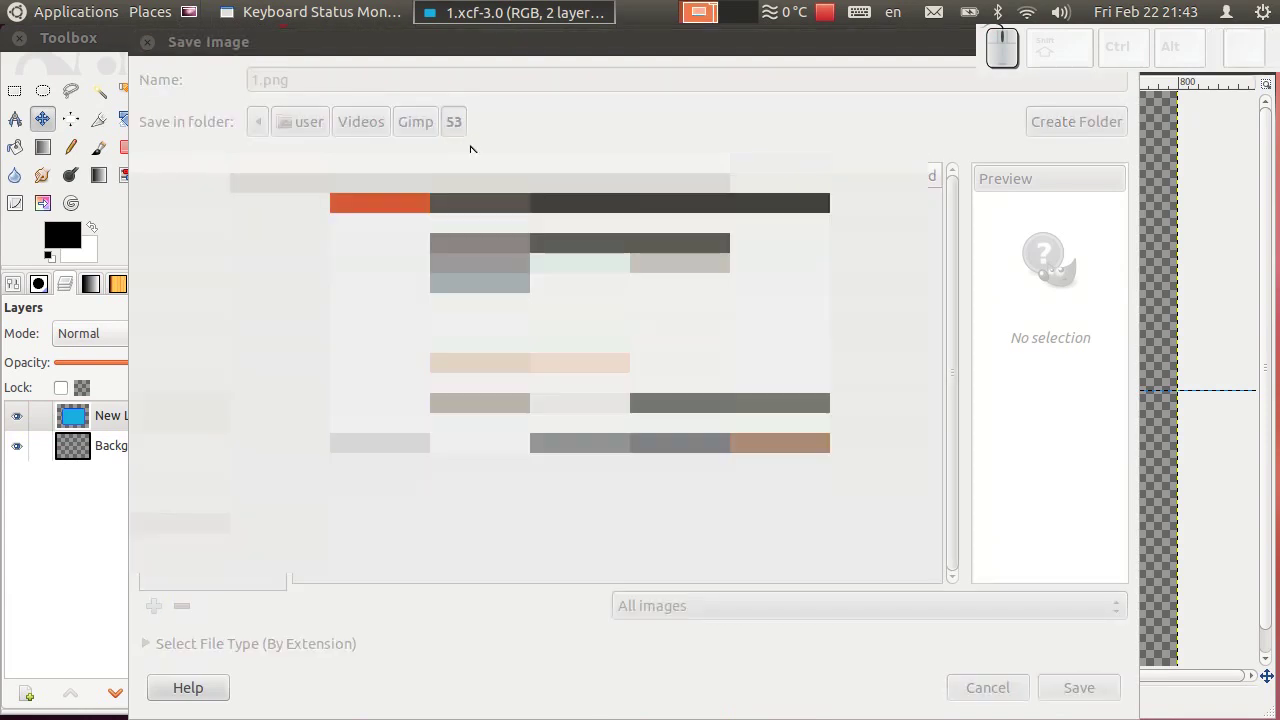
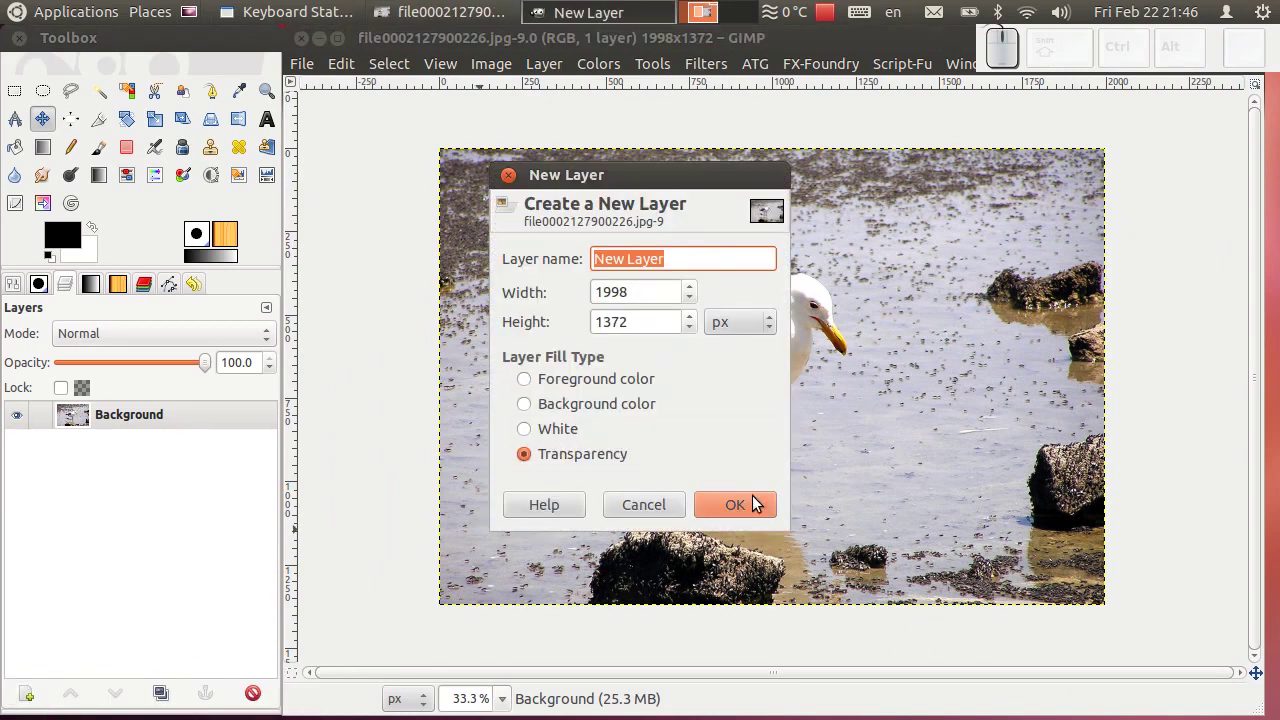
- Add a new transparent layer above the seagull photo's Background layer
left_click(758, 506)
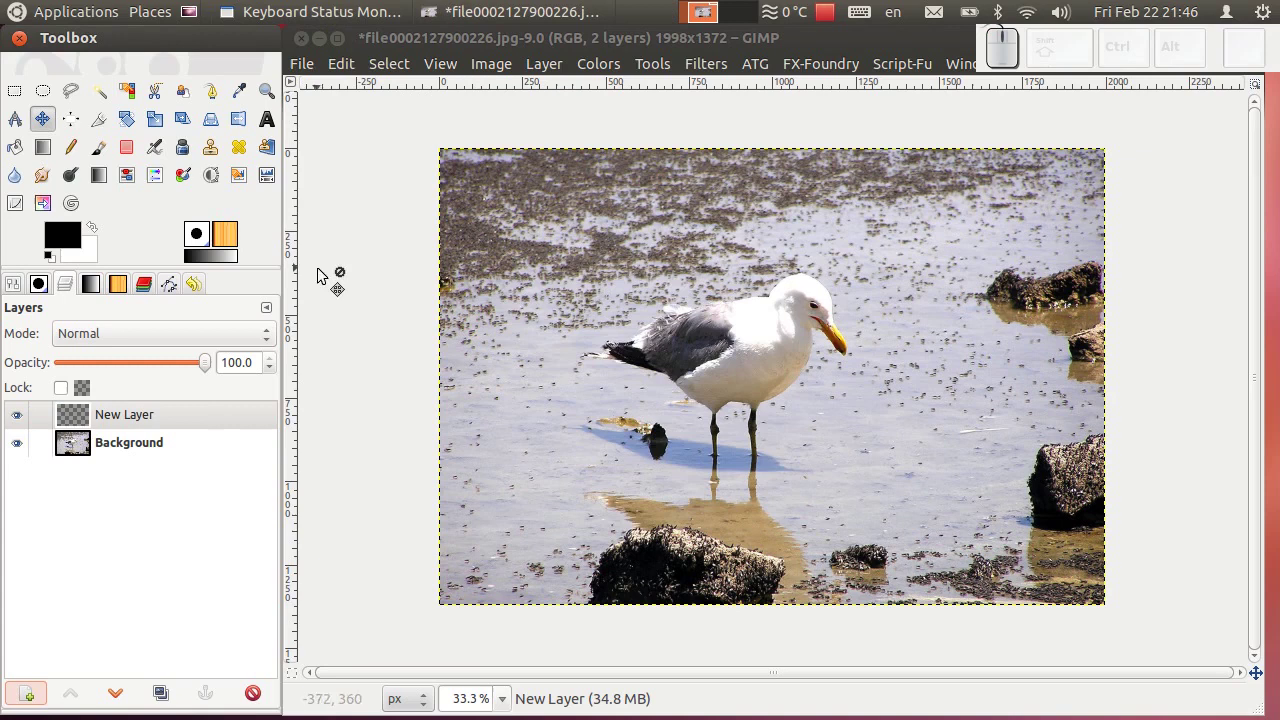
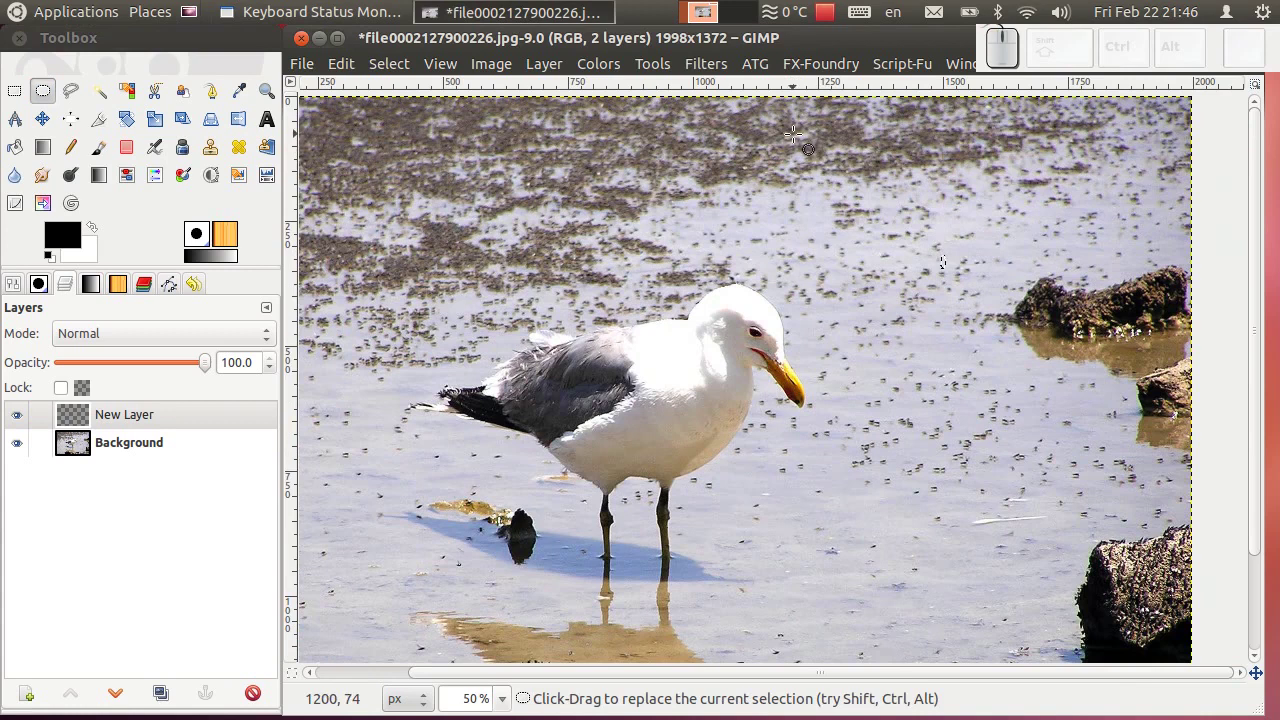
- Mark an oval selection in the upper right and switch to freehand selecting in Add mode
left_click_drag(803, 136, 442, 247)
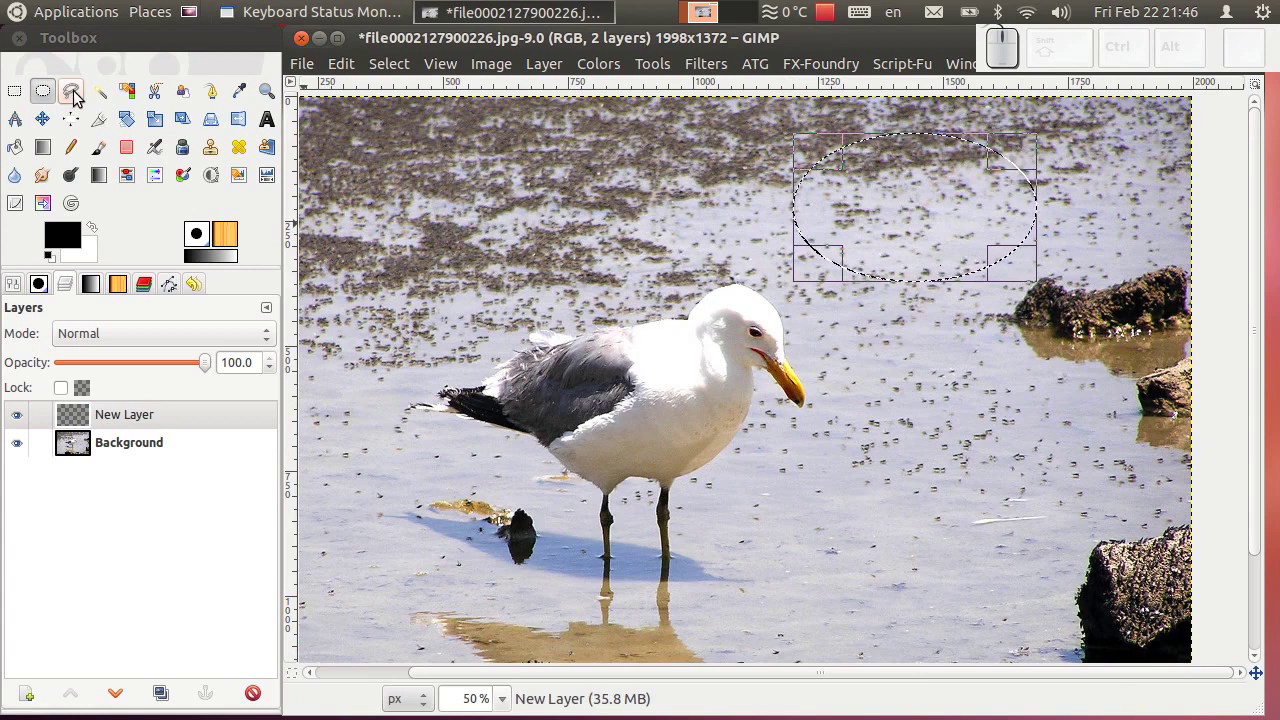
left_click_drag(78, 97, 78, 97)
left_click(160, 345)
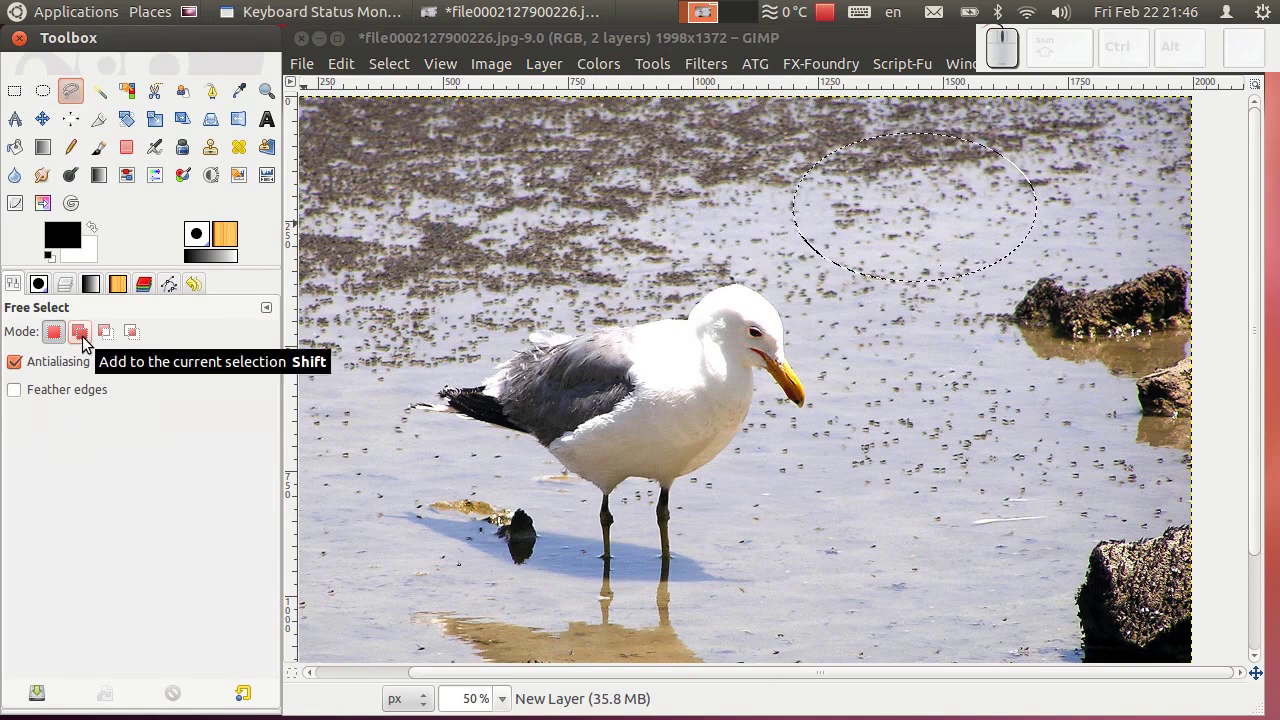
left_click_drag(87, 343, 87, 343)
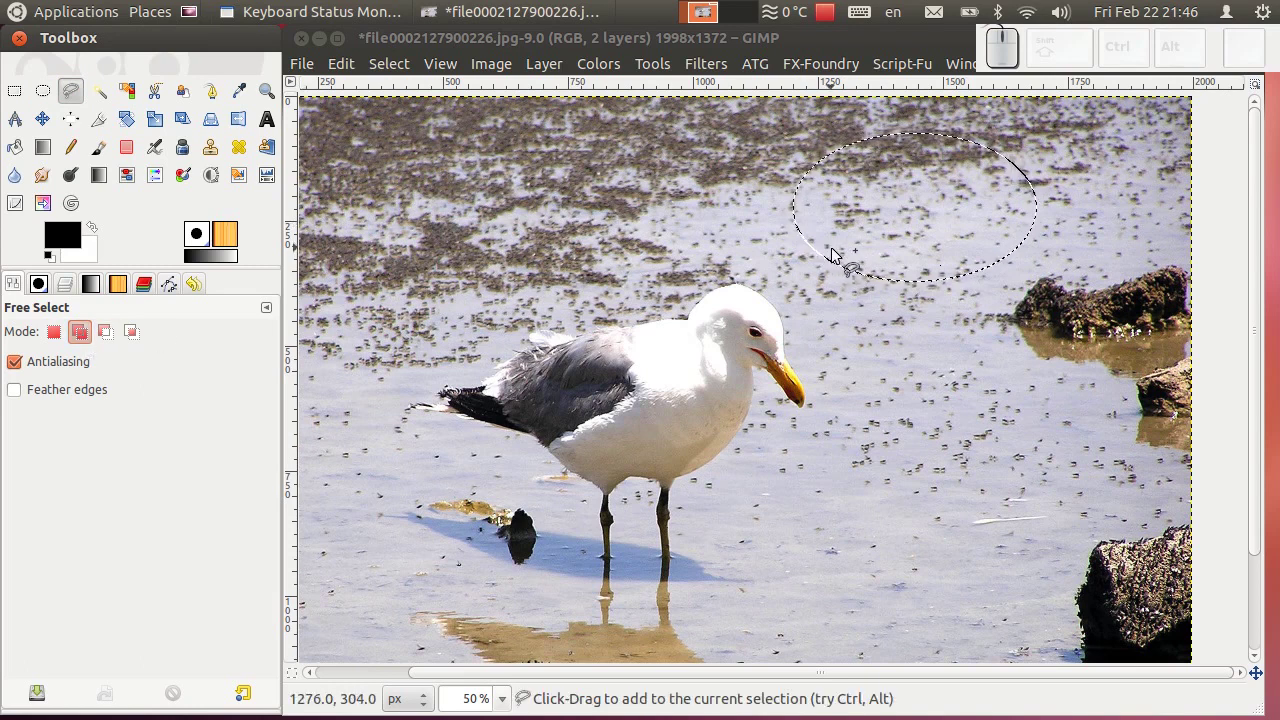
- Add a triangular tail pointing toward the gull's head, forming a speech-bubble selection
left_click(844, 259)
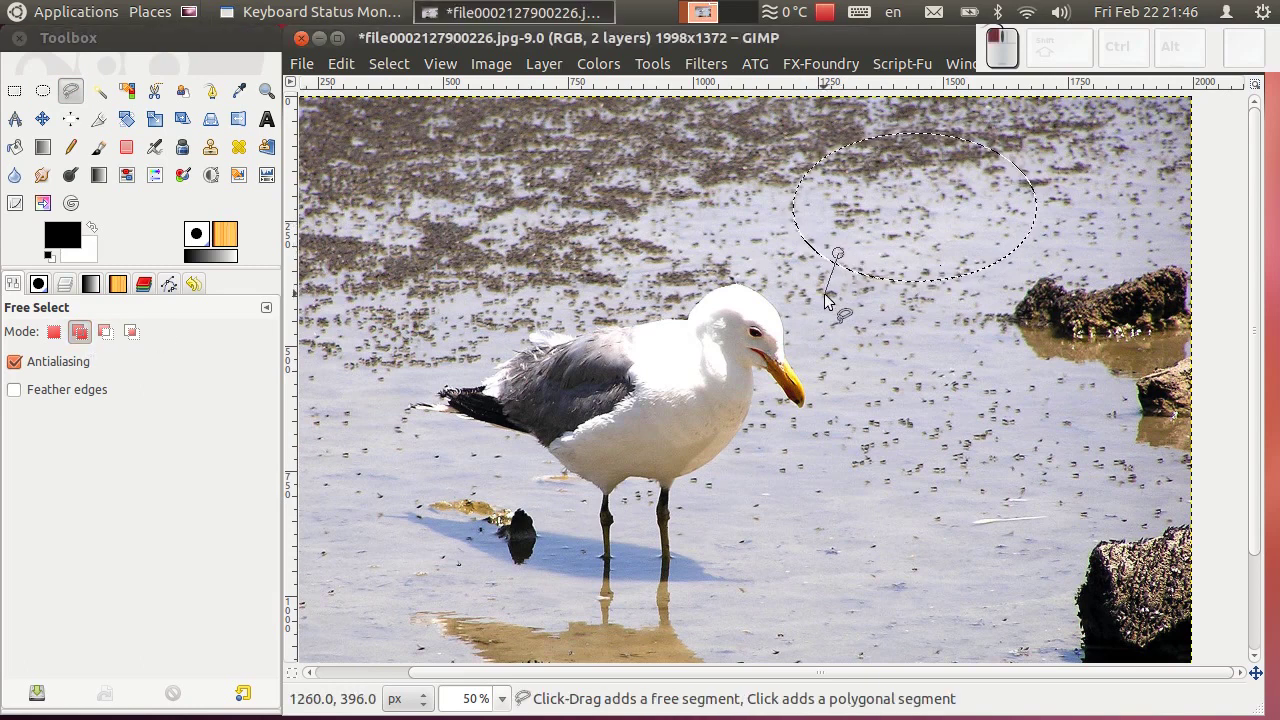
left_click(803, 320)
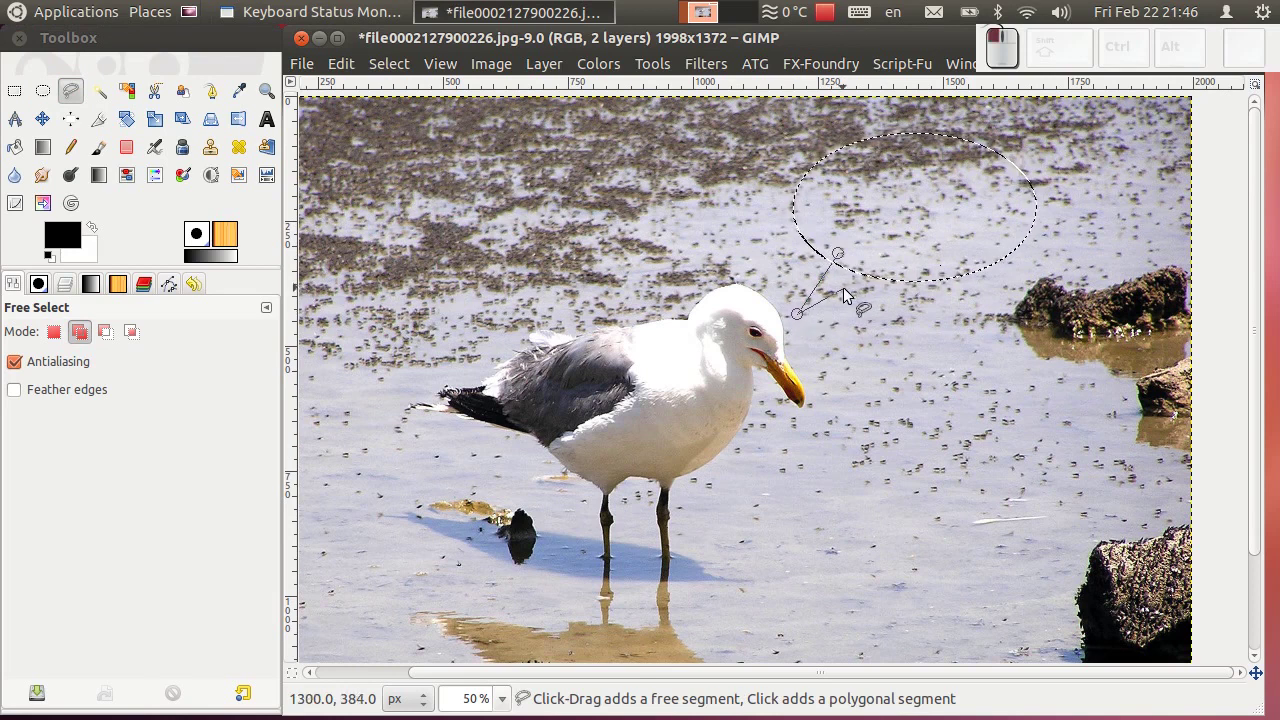
left_click(890, 259)
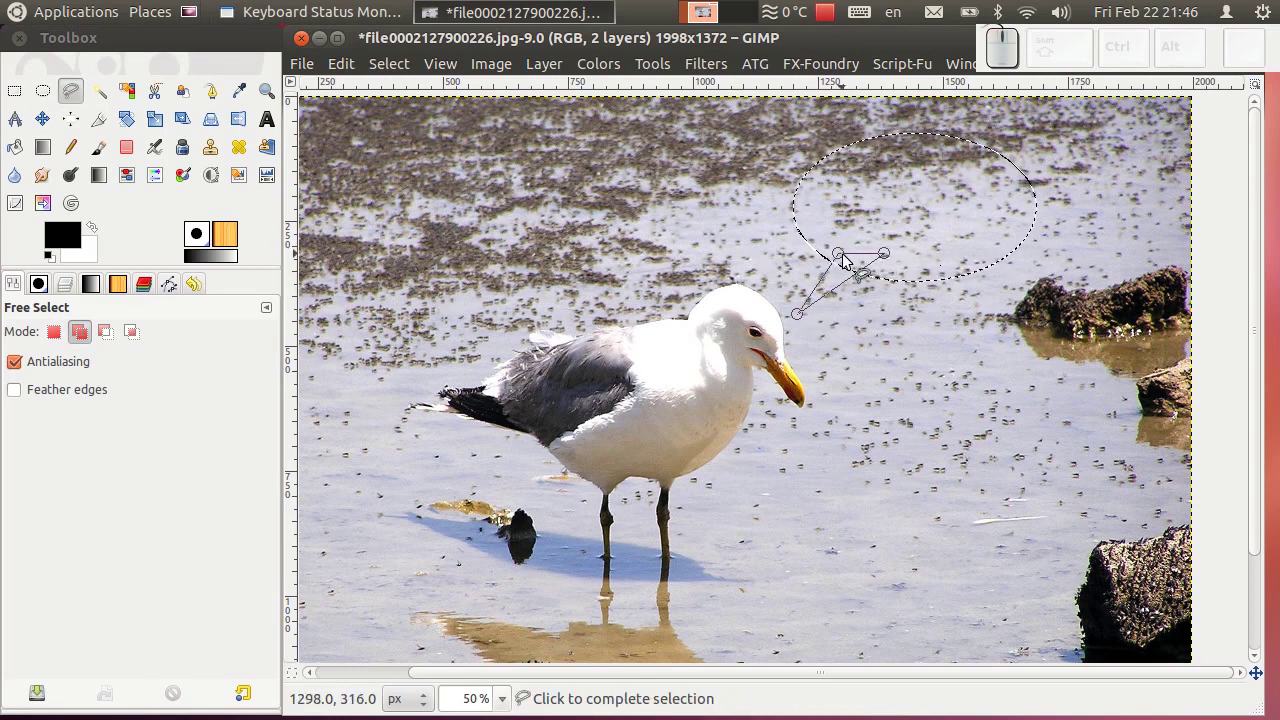
left_click(846, 260)
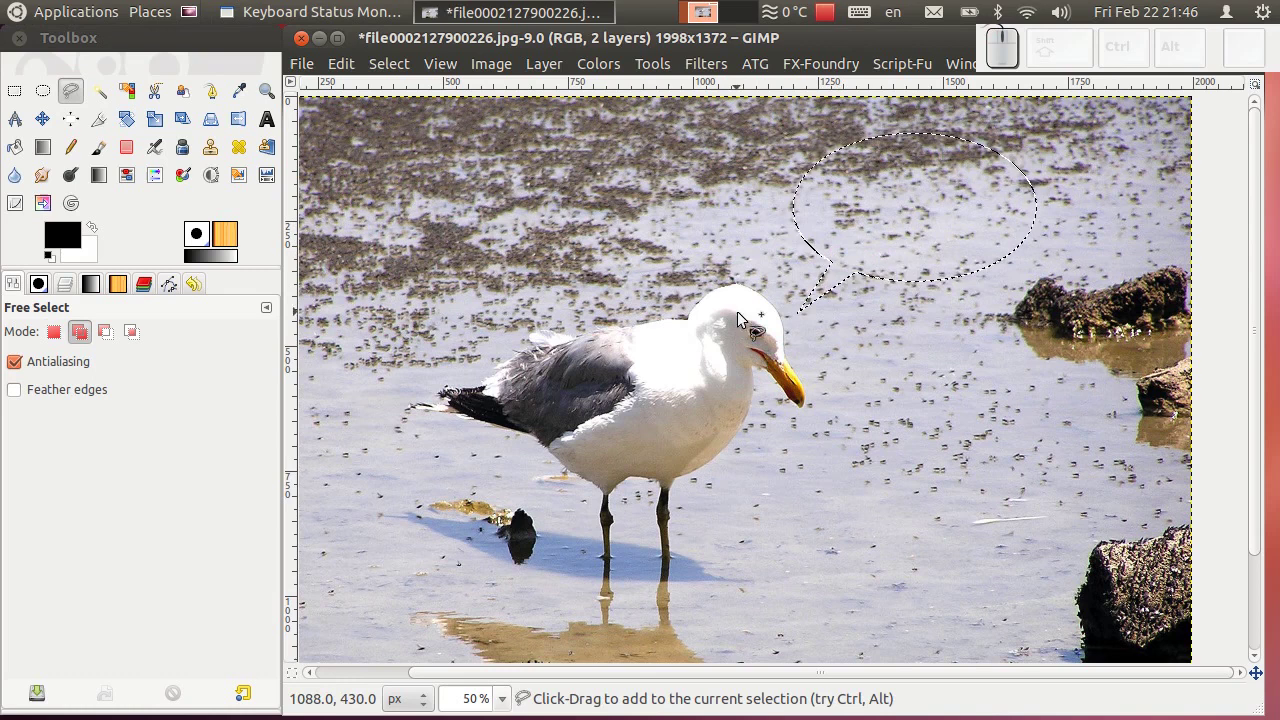
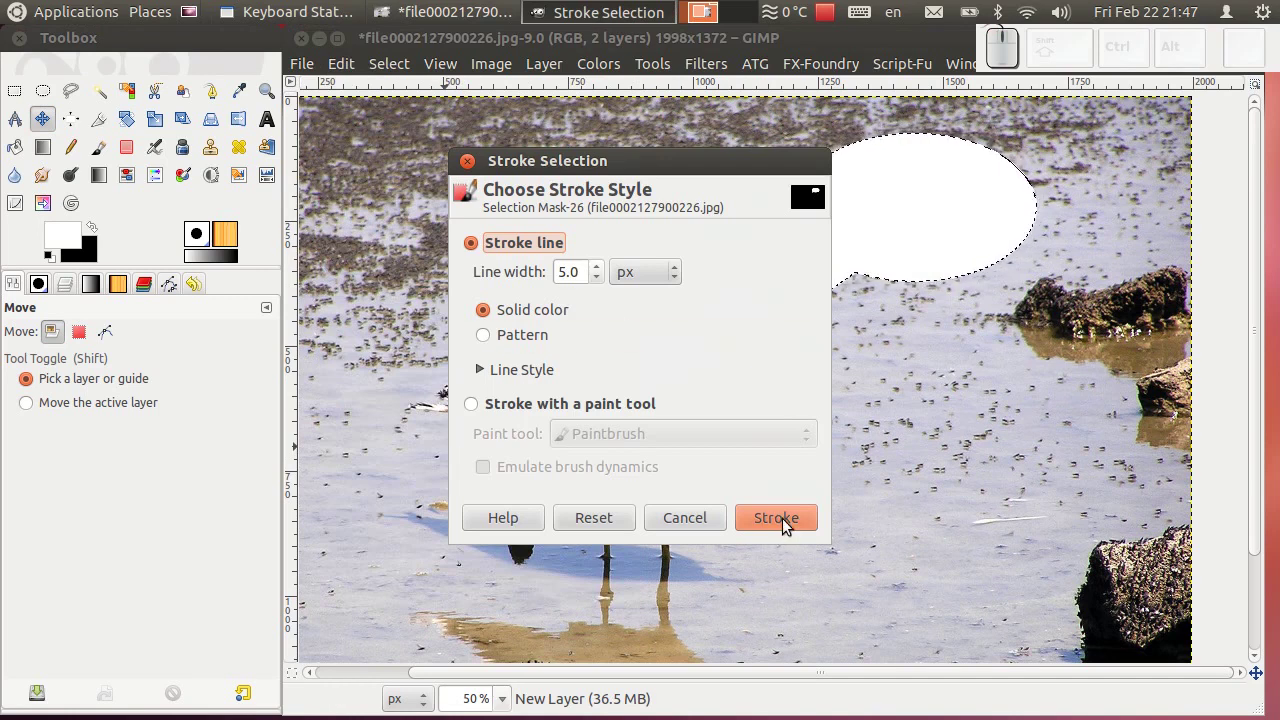
- Fill the bubble selection white and make black the drawing colour
left_click(788, 525)
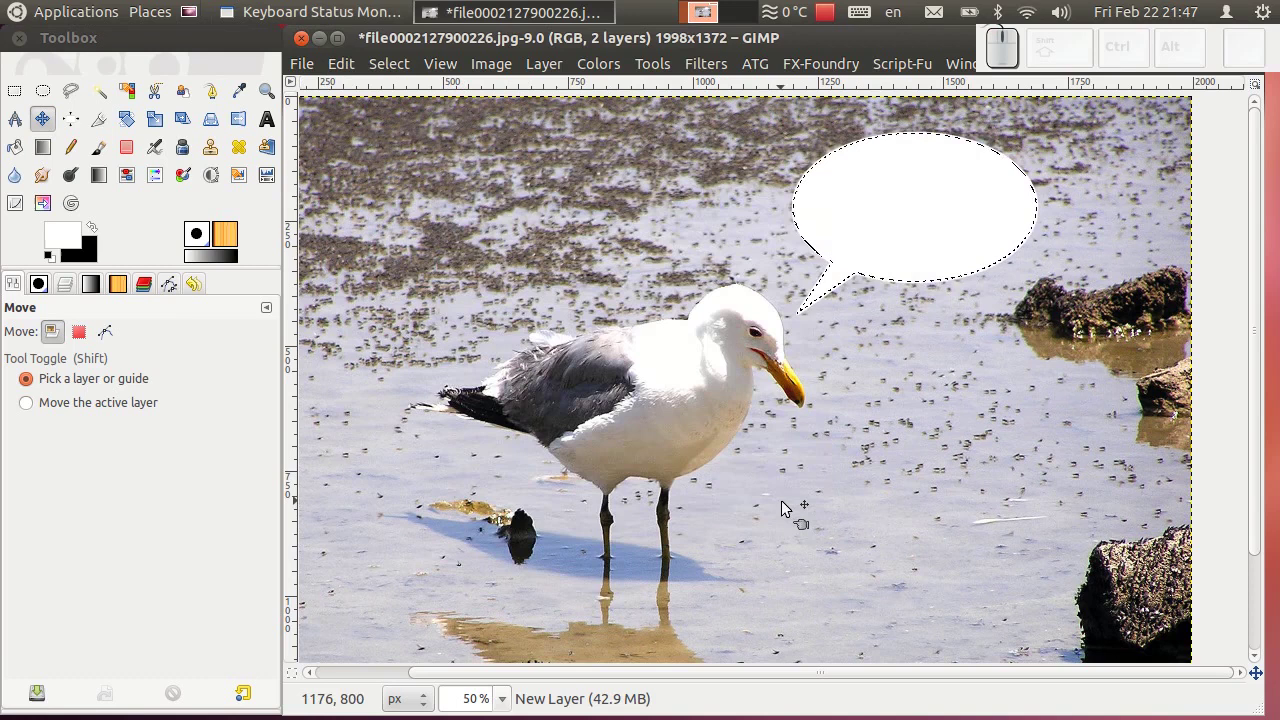
left_click_drag(340, 71, 103, 233)
left_click(98, 234)
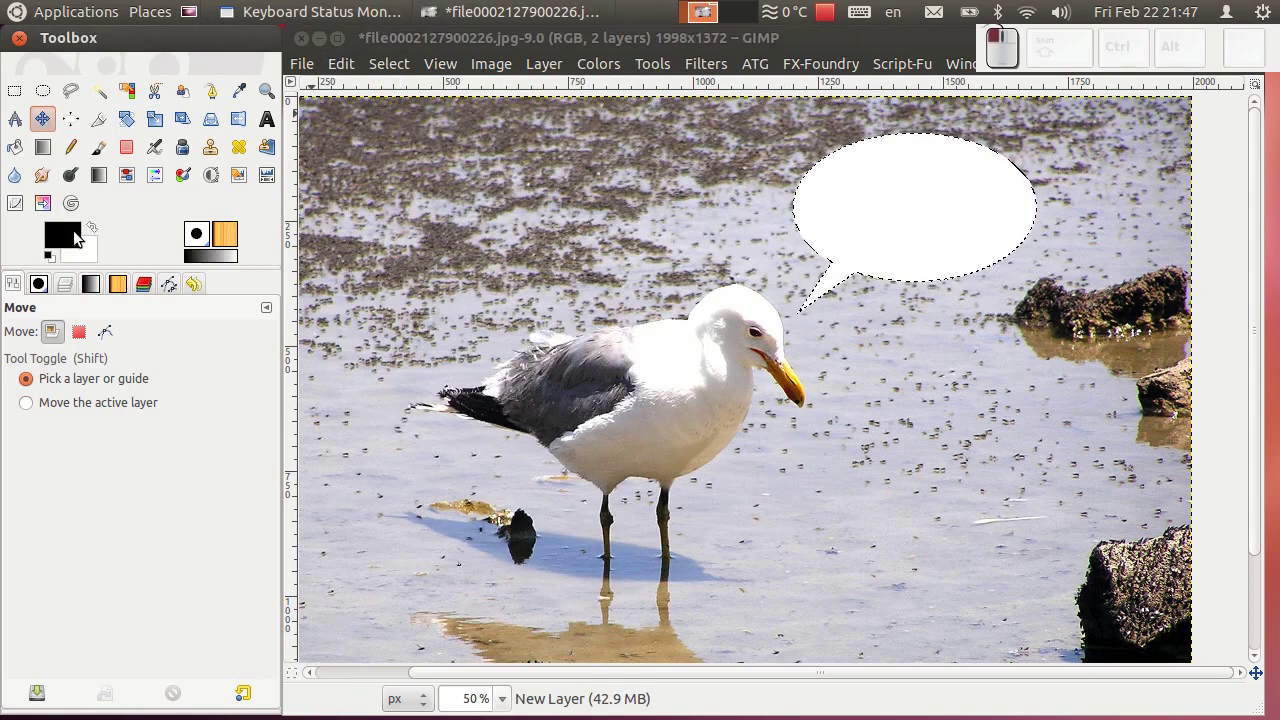
left_click(356, 74)
- Stroke the bubble selection with a 5 px black outline and clear the selection
left_click(483, 451)
left_click_drag(764, 520, 732, 517)
left_click(389, 67)
left_click(402, 112)
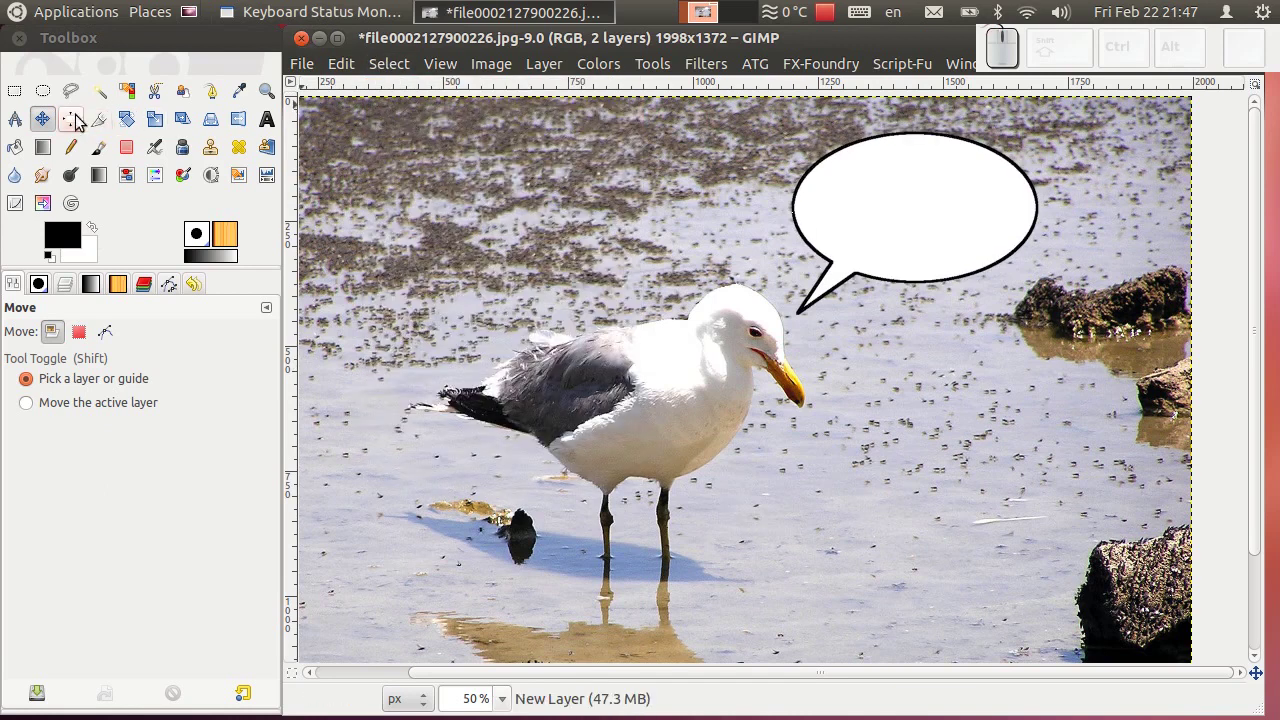
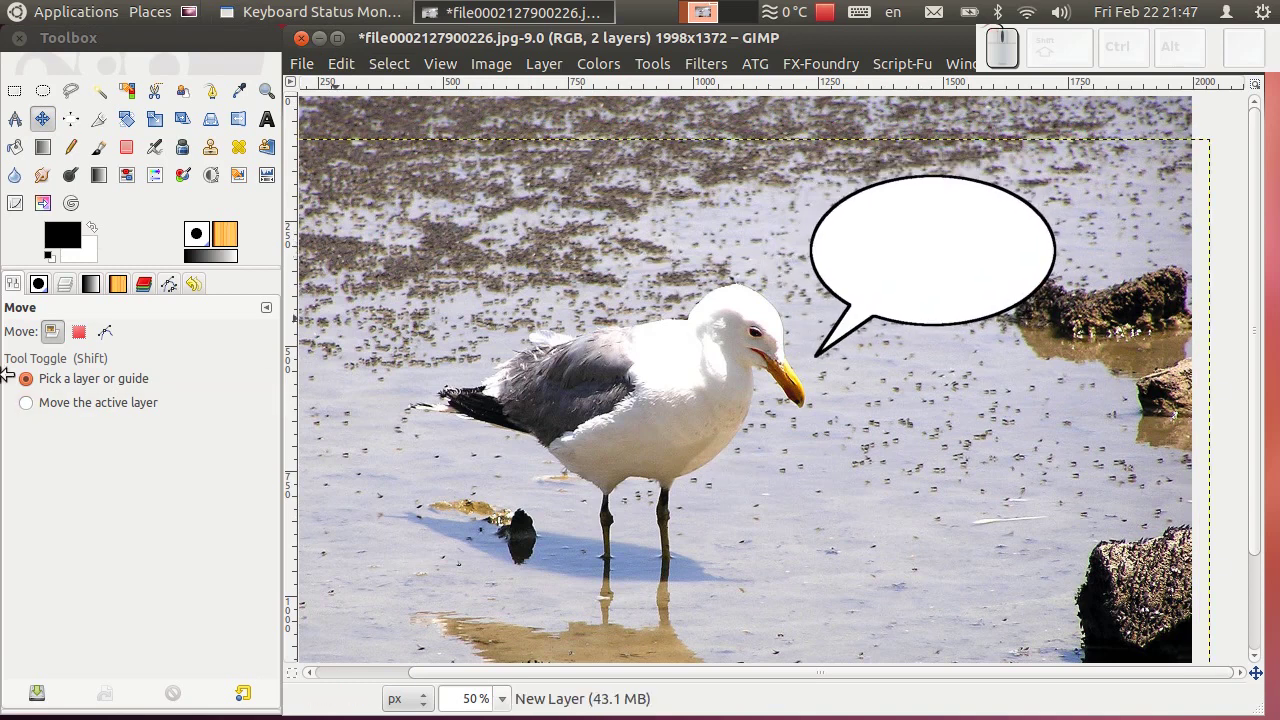
- Fit the nudged bubble layer to the full image size from the Layers list
left_click(73, 290)
right_click(134, 417)
left_click(247, 223)
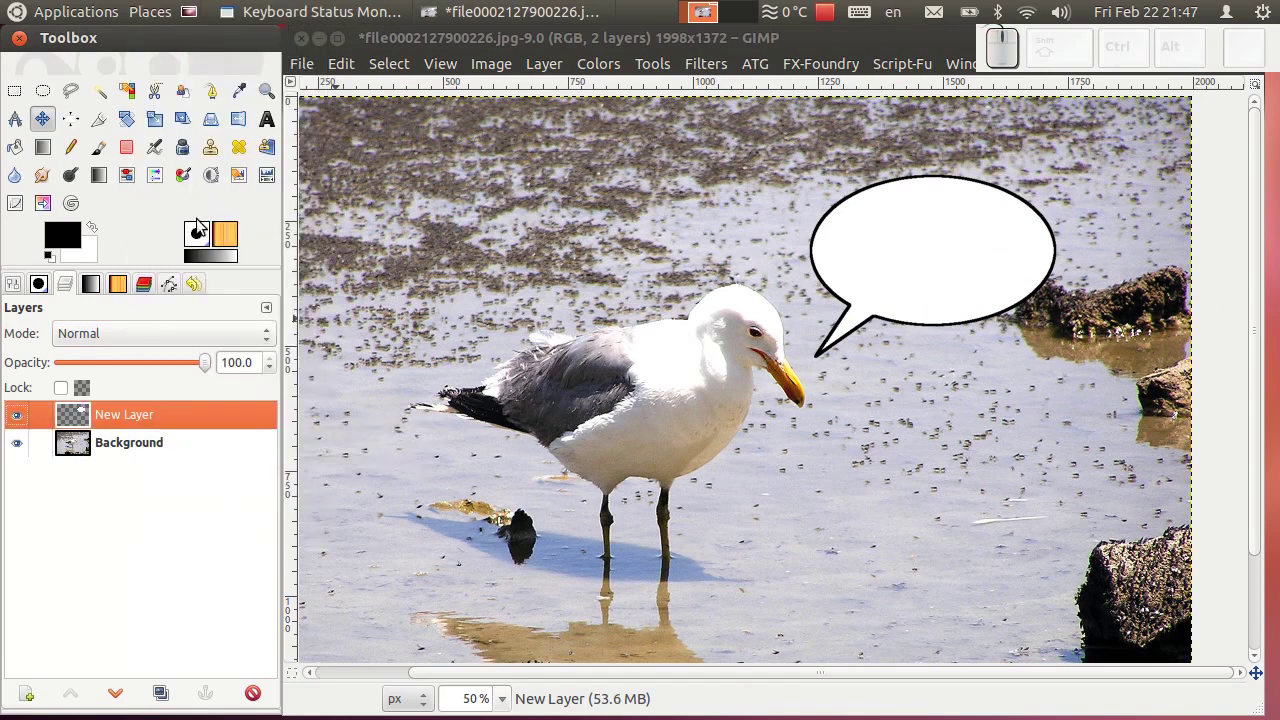
- Add a text layer in the bubble reading 'Ovo je Gimp tutorijal 53'
left_click(273, 124)
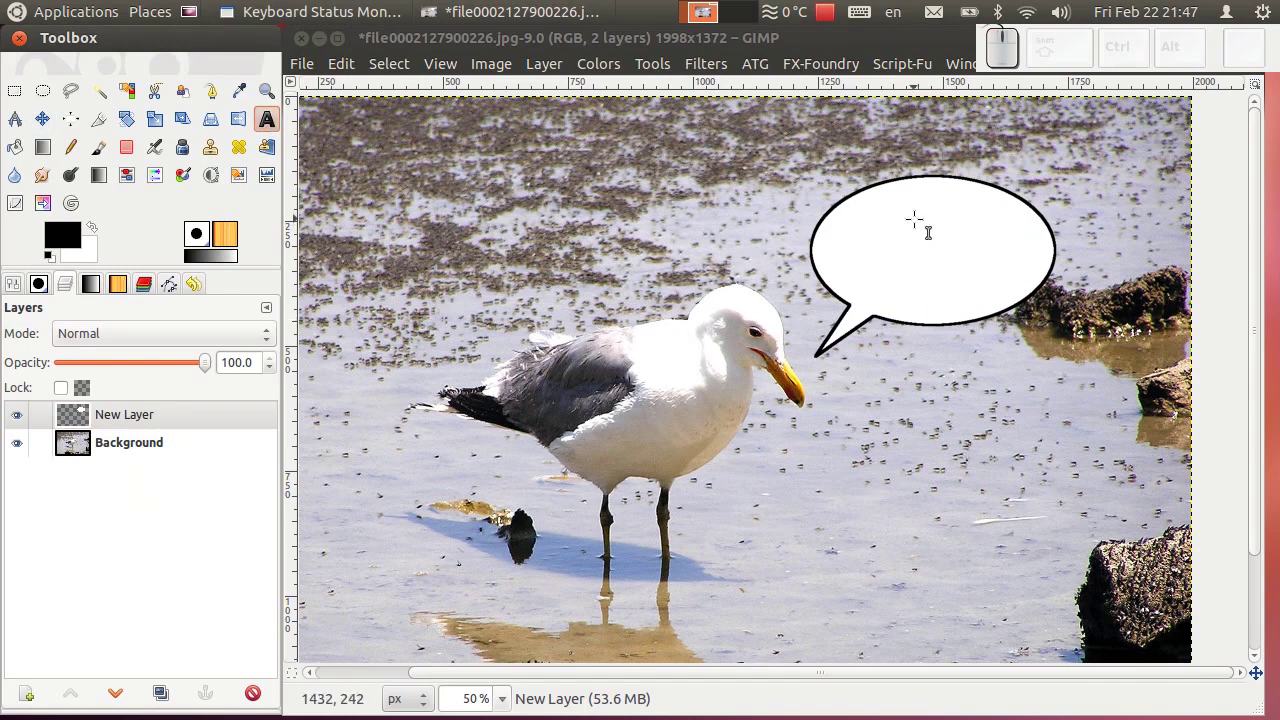
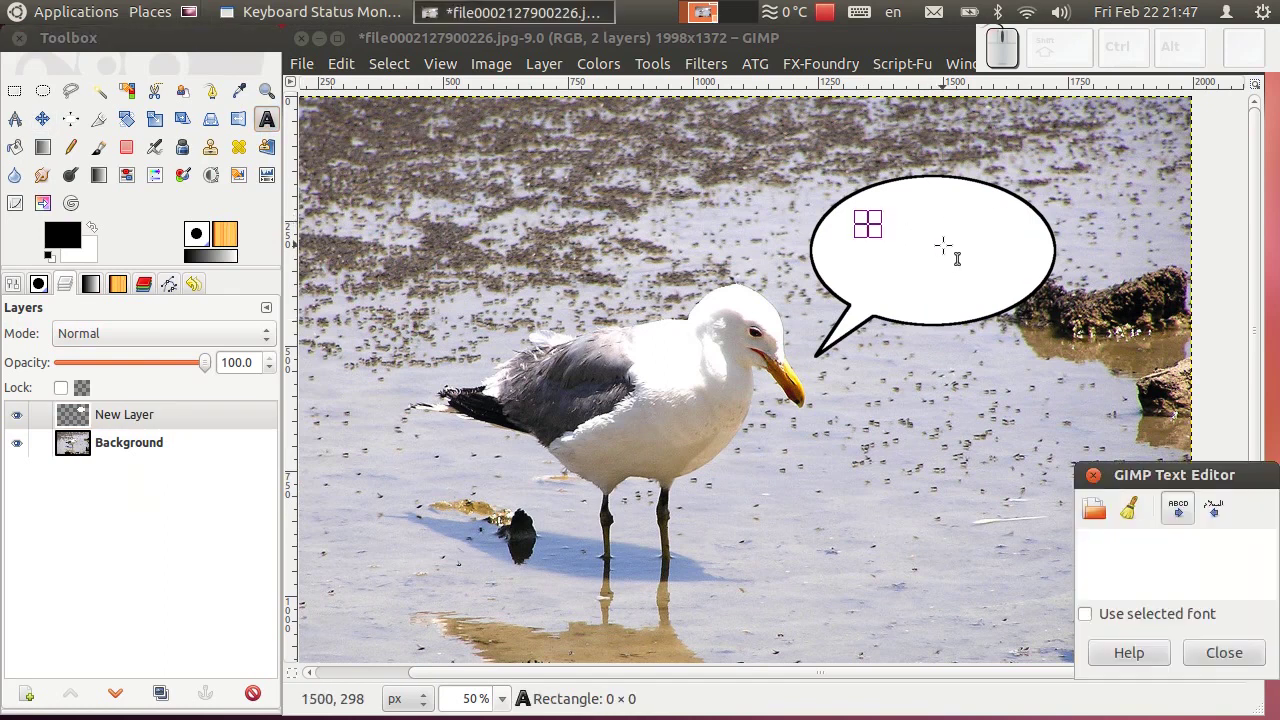
key("shift+space")
key("shift+space")
key("shift+space")
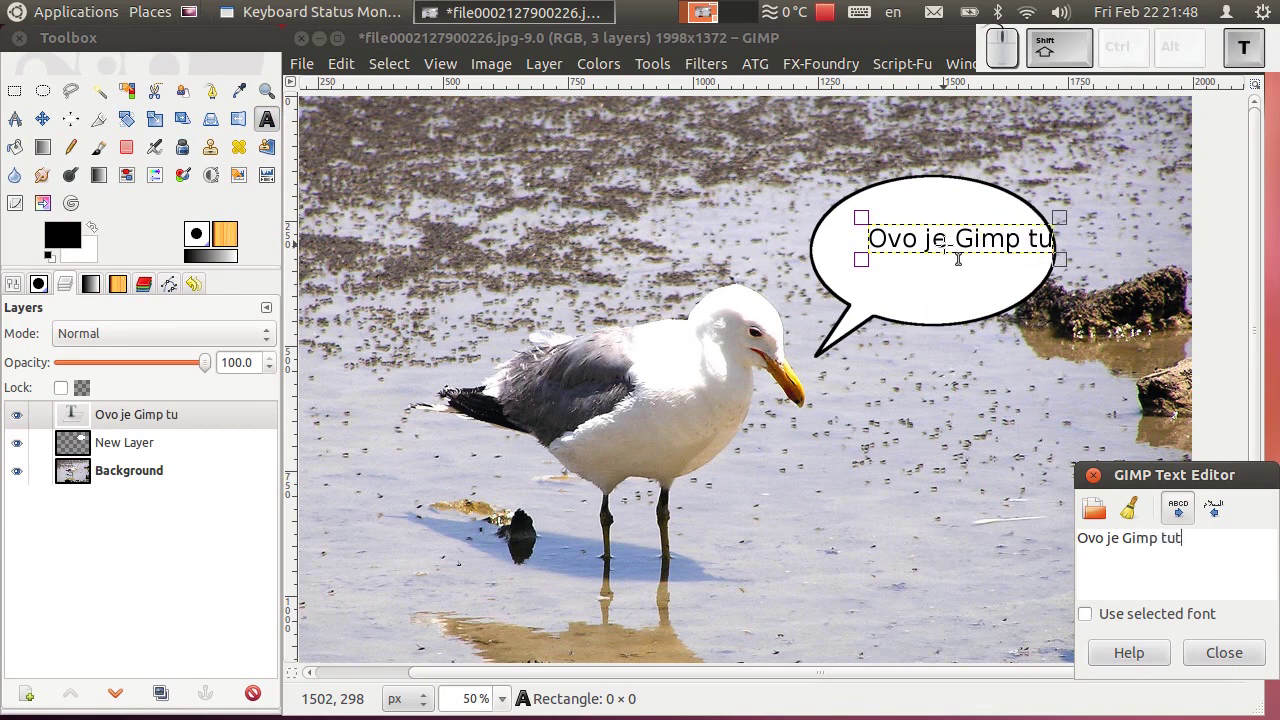
key("space")
key("3")
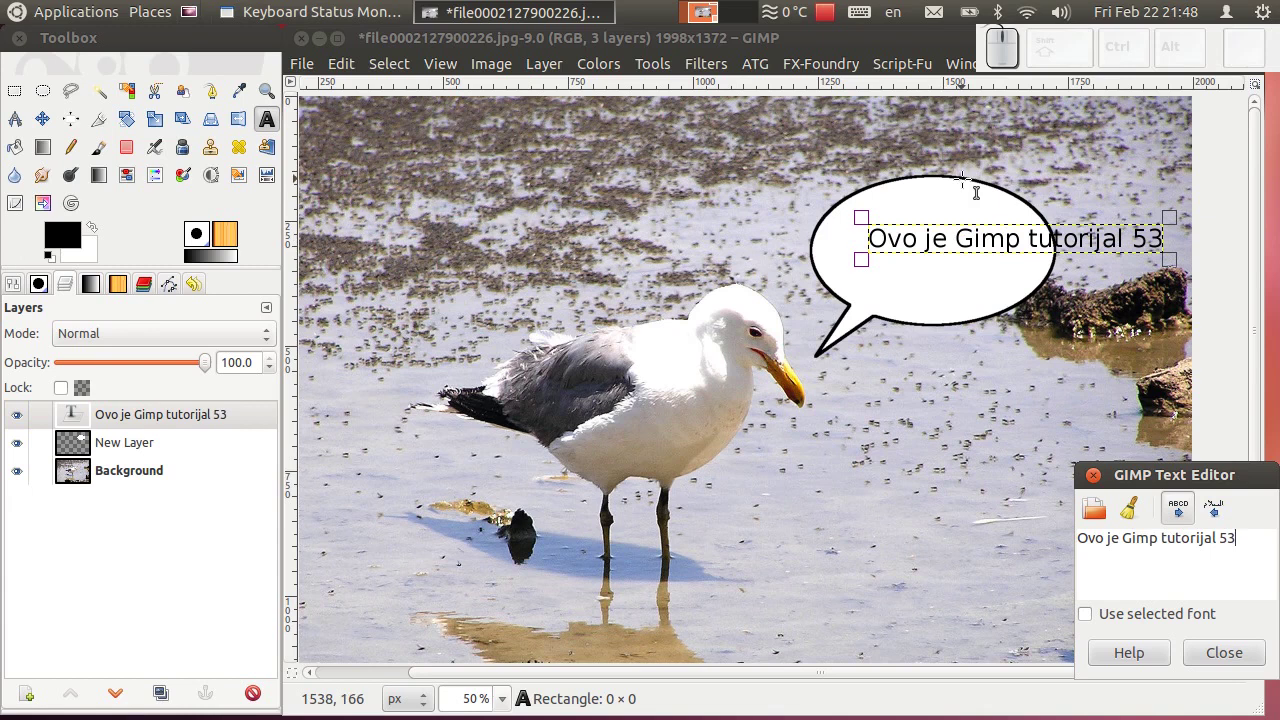
- Break the caption onto two lines before 'tutorijal'
left_click(267, 136)
key("Delete")
key("Return")
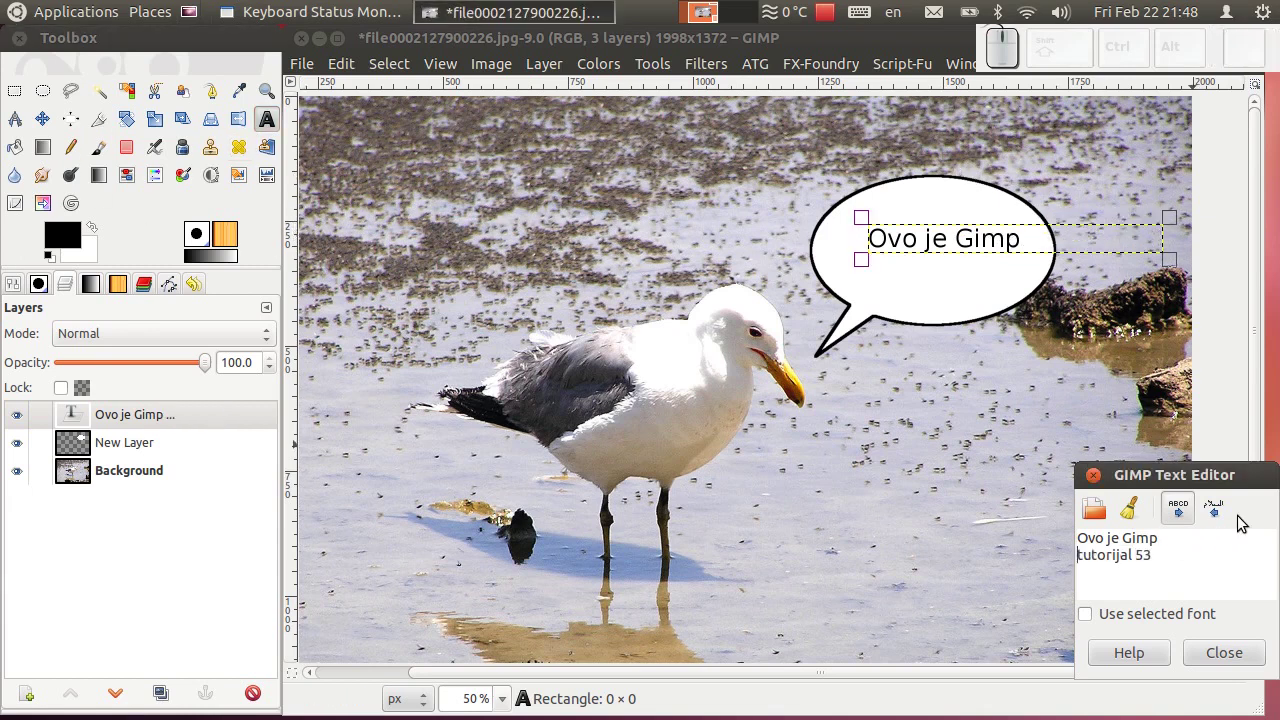
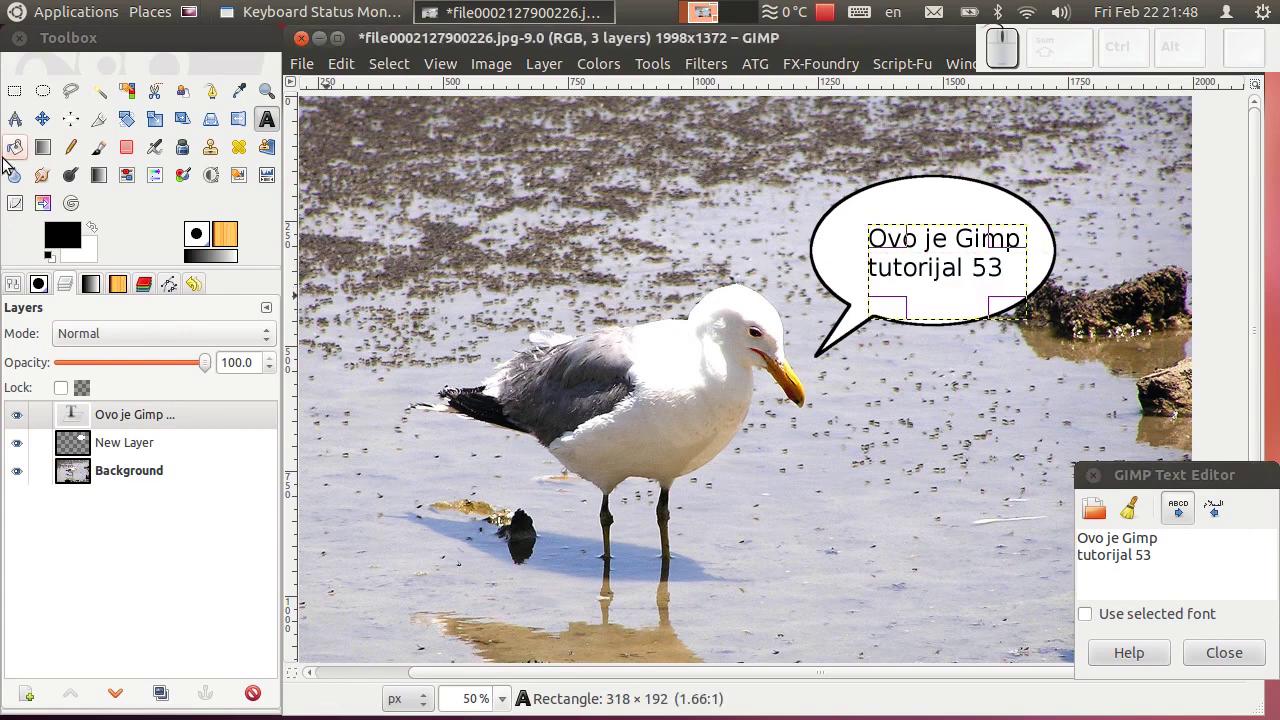
- Centre-align the bubble caption and enlarge it to size 67
left_click(270, 133)
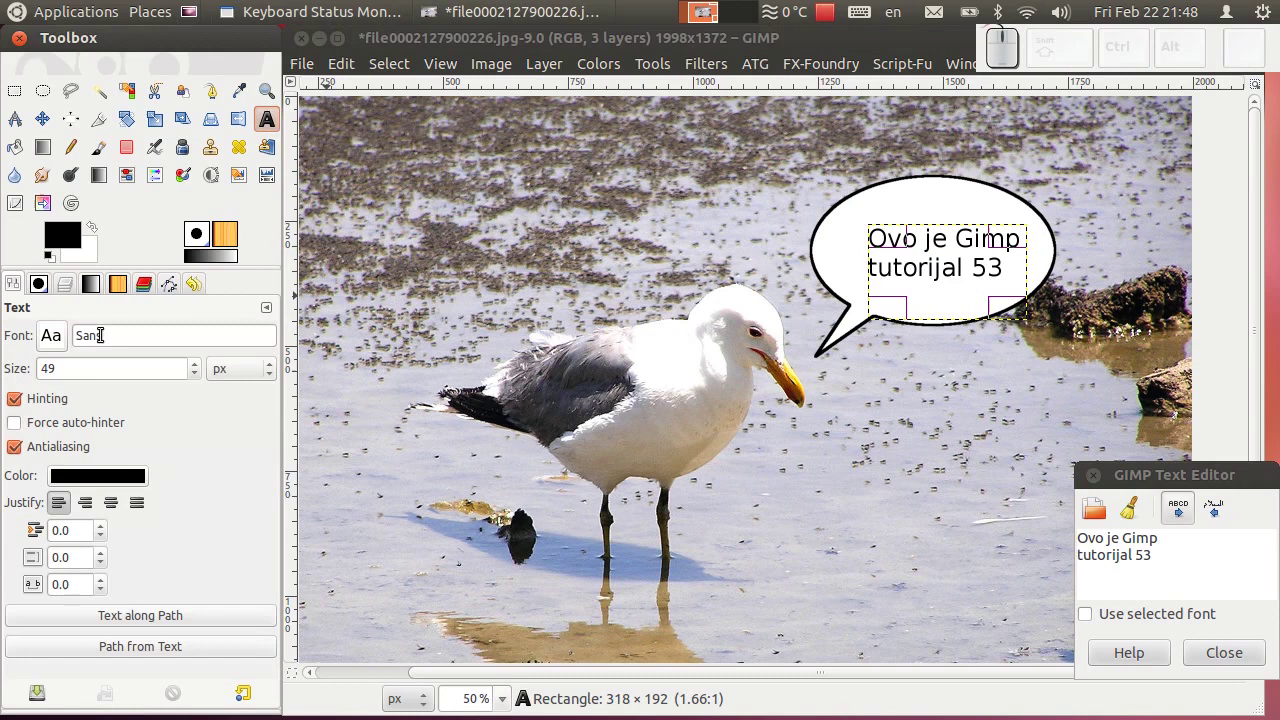
left_click(111, 506)
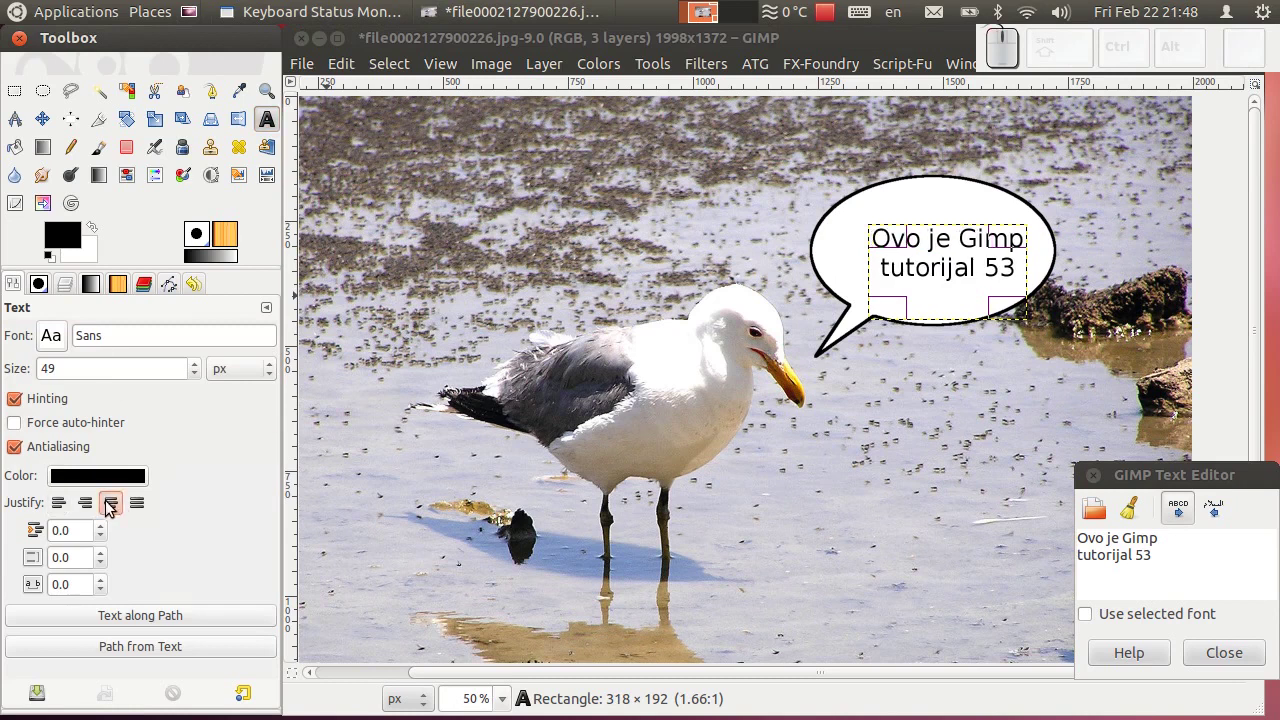
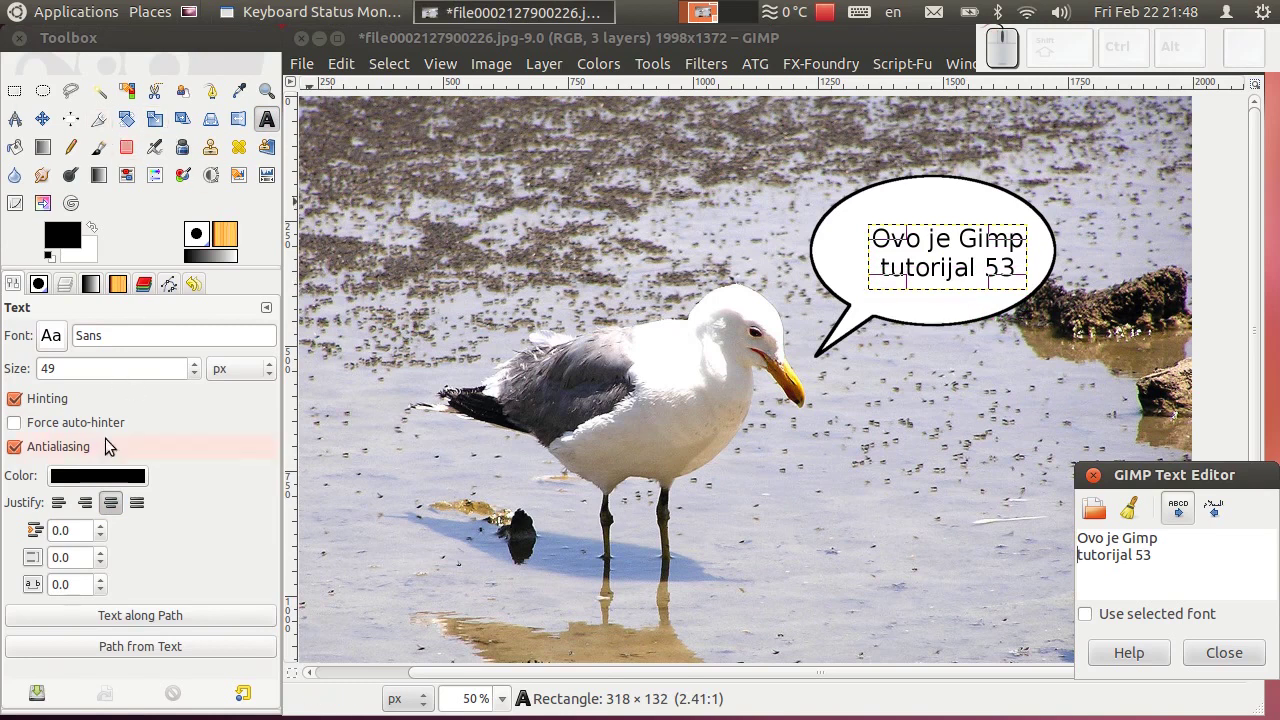
left_click(201, 367)
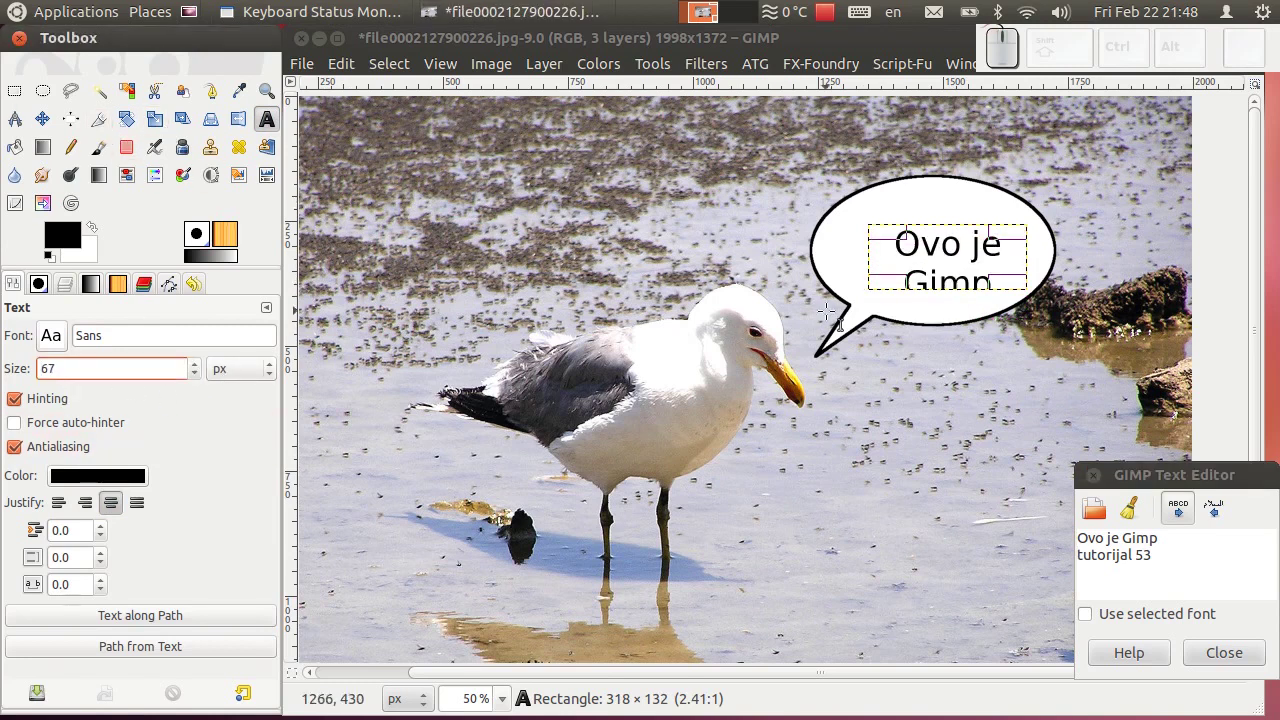
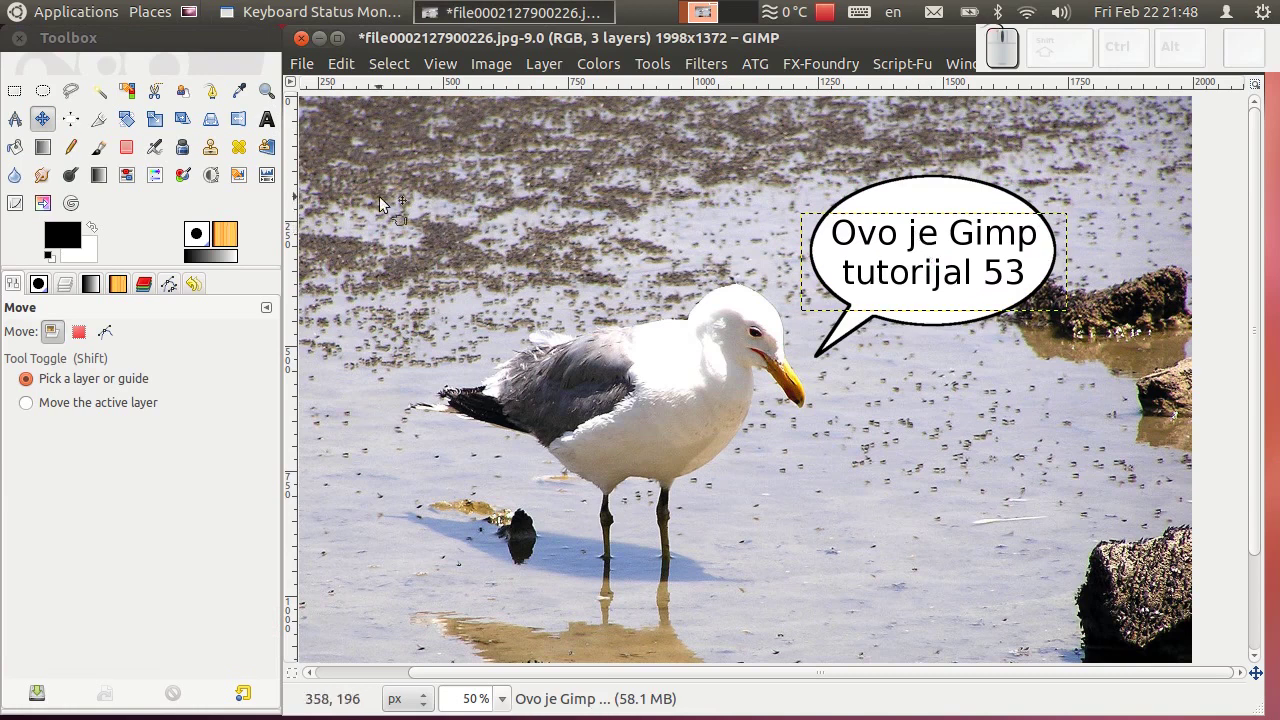
- Check text, bubble and photo layers by hiding each, then make all three visible again
left_click(73, 289)
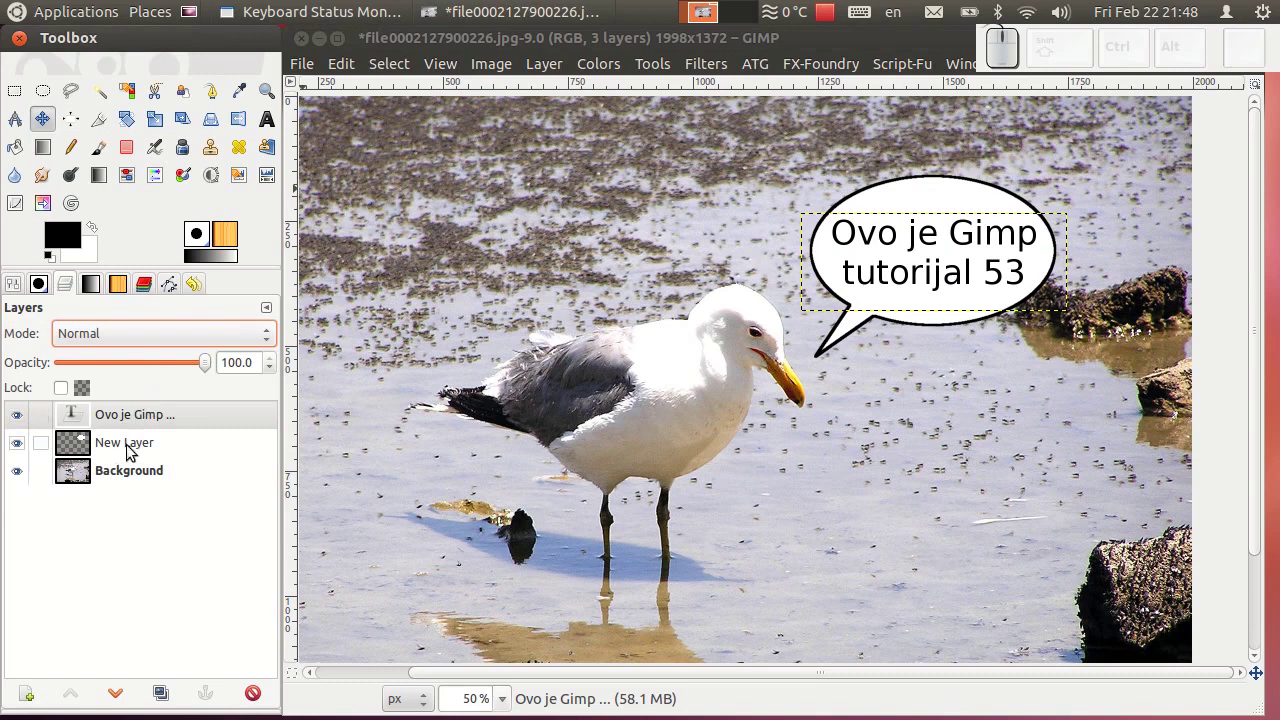
left_click(163, 446)
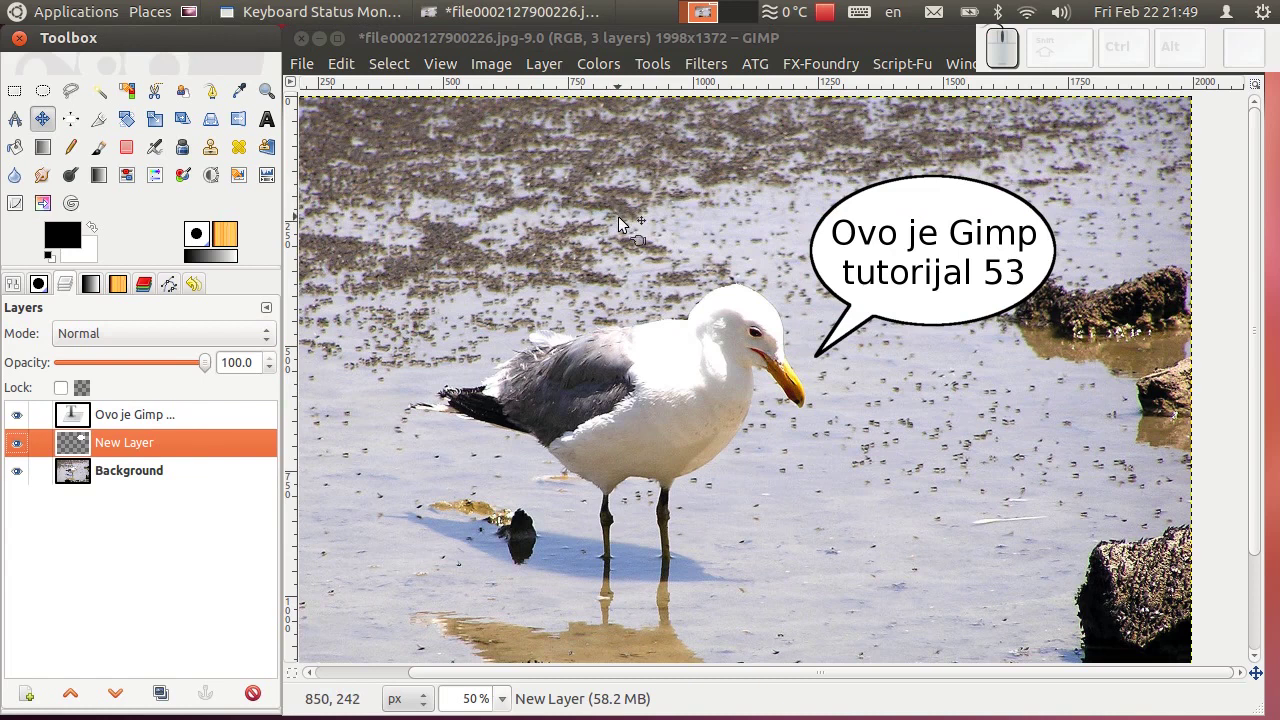
left_click(13, 475)
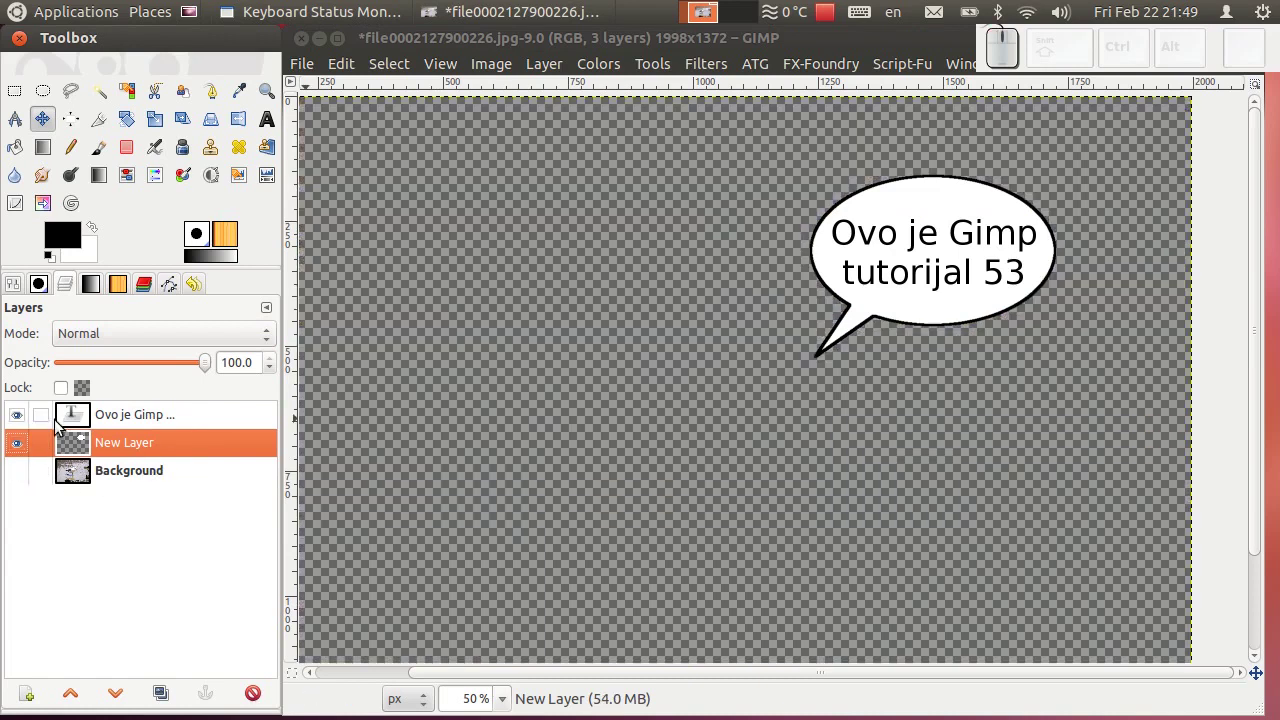
left_click(26, 416)
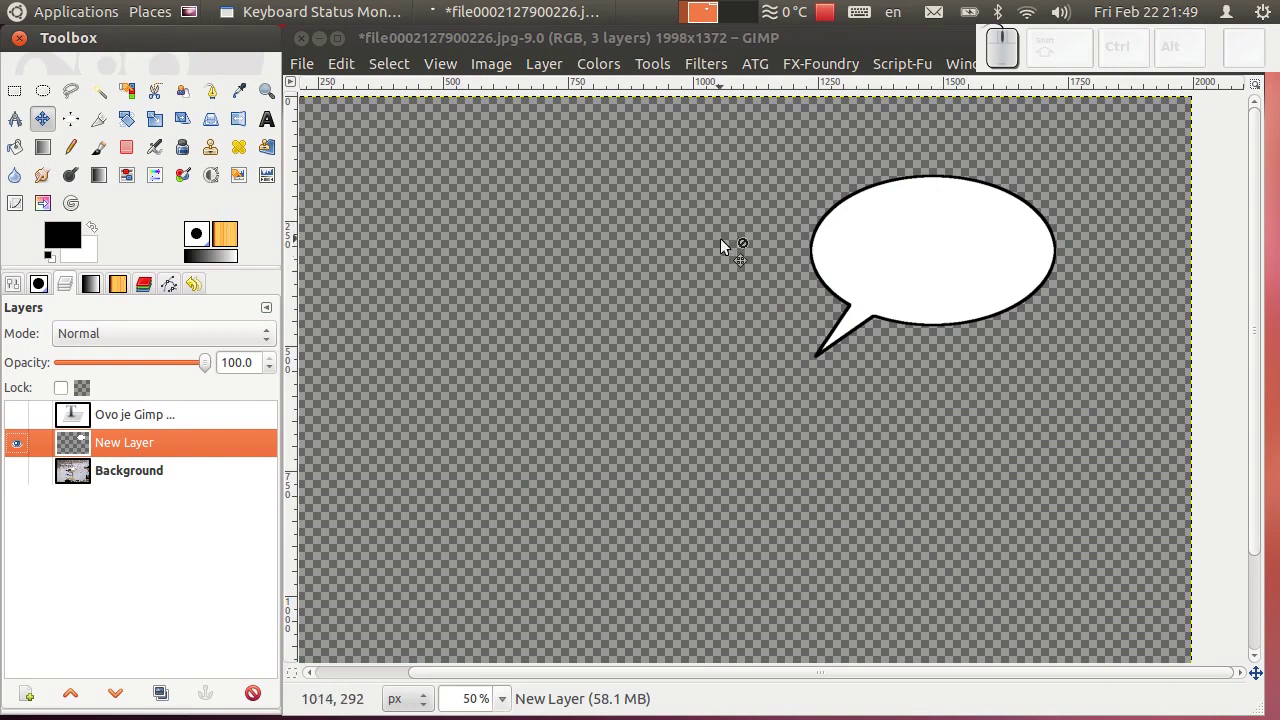
left_click_drag(25, 423, 23, 462)
left_click(20, 479)
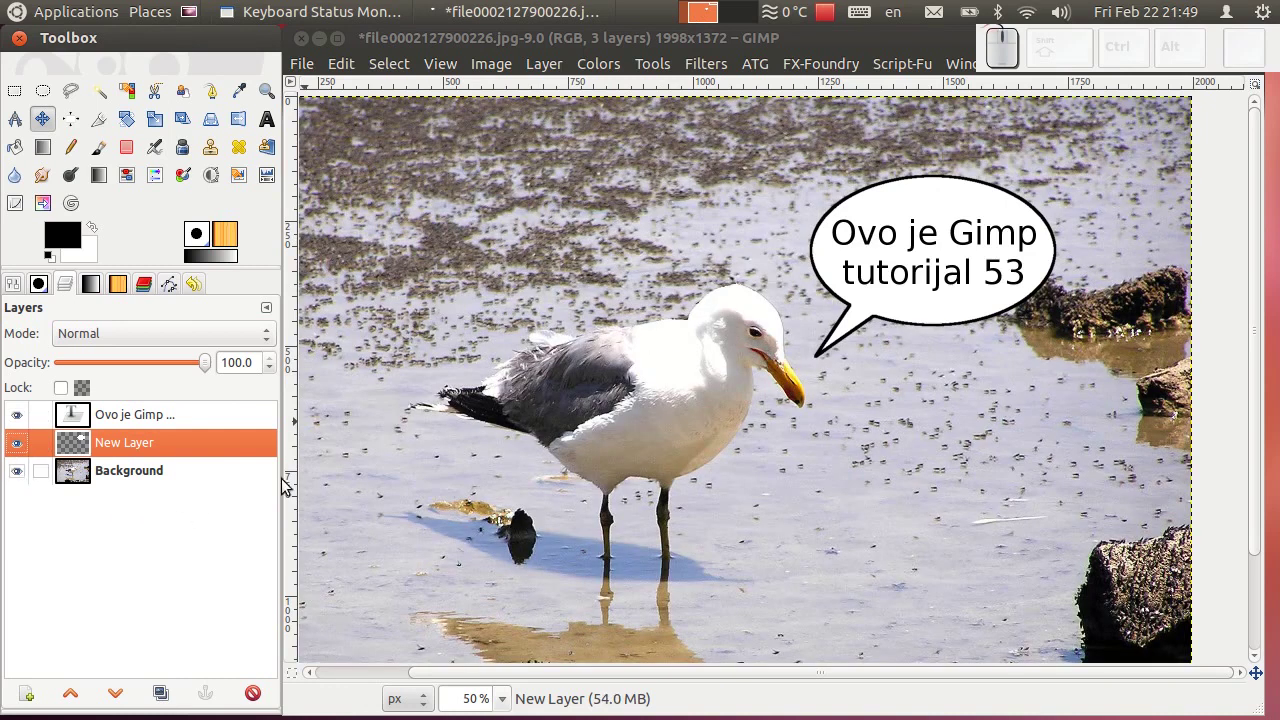